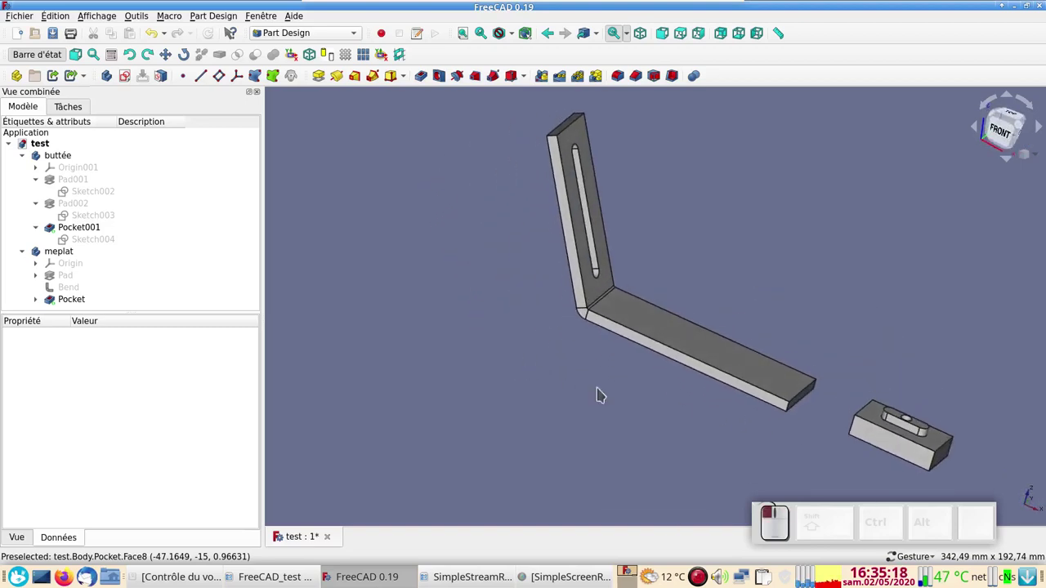
Step: Inspect the bracket and block from orbited, front, top and right-side views
right_click(464, 282)
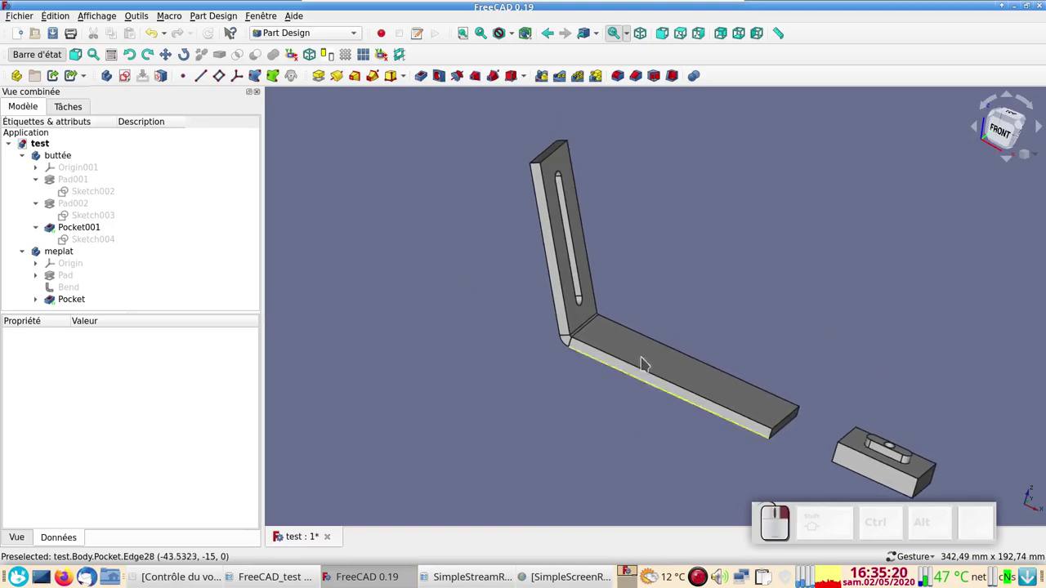
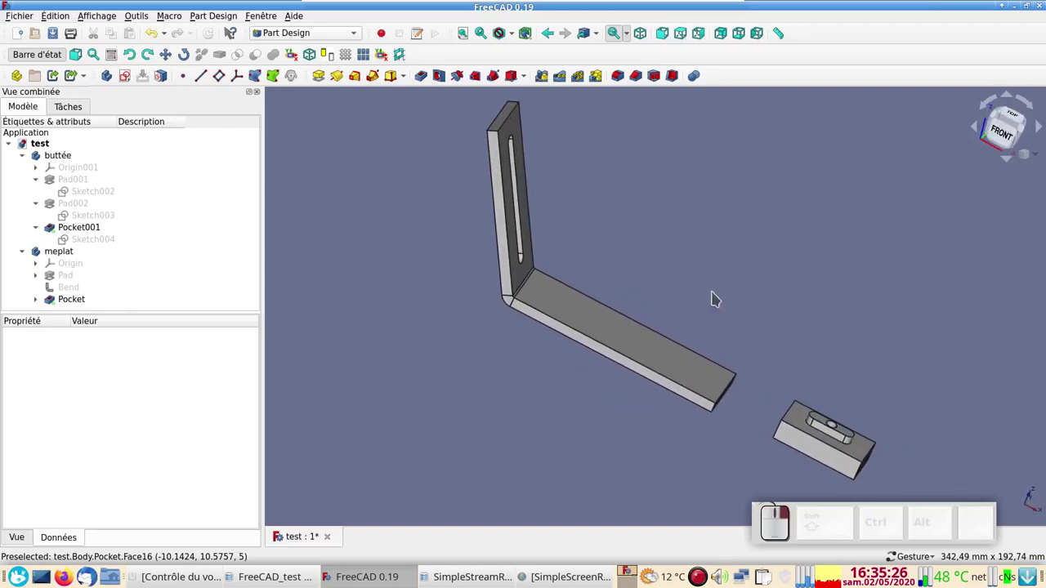
click(458, 375)
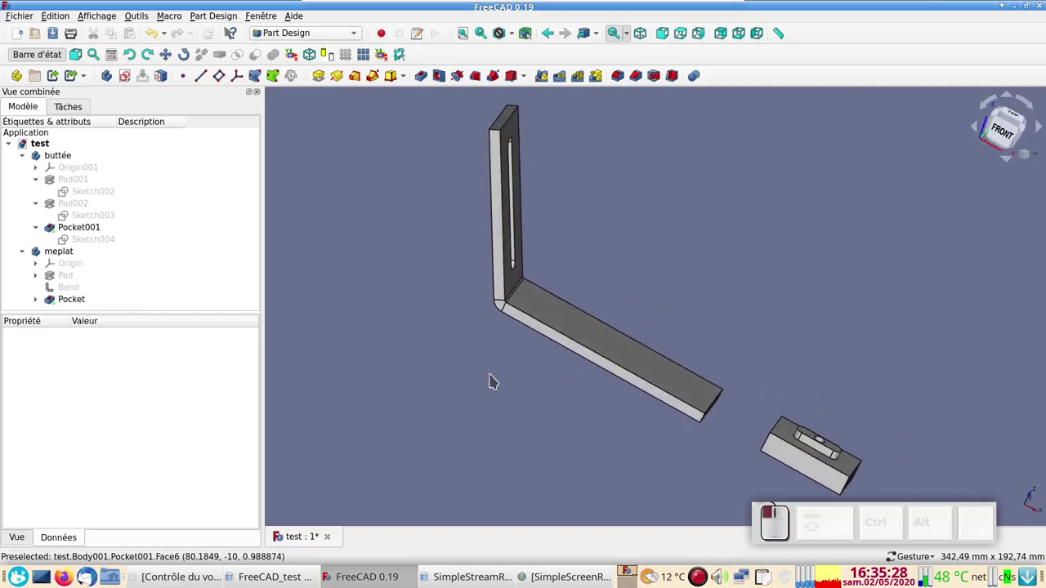
click(814, 326)
drag(642, 307, 630, 310)
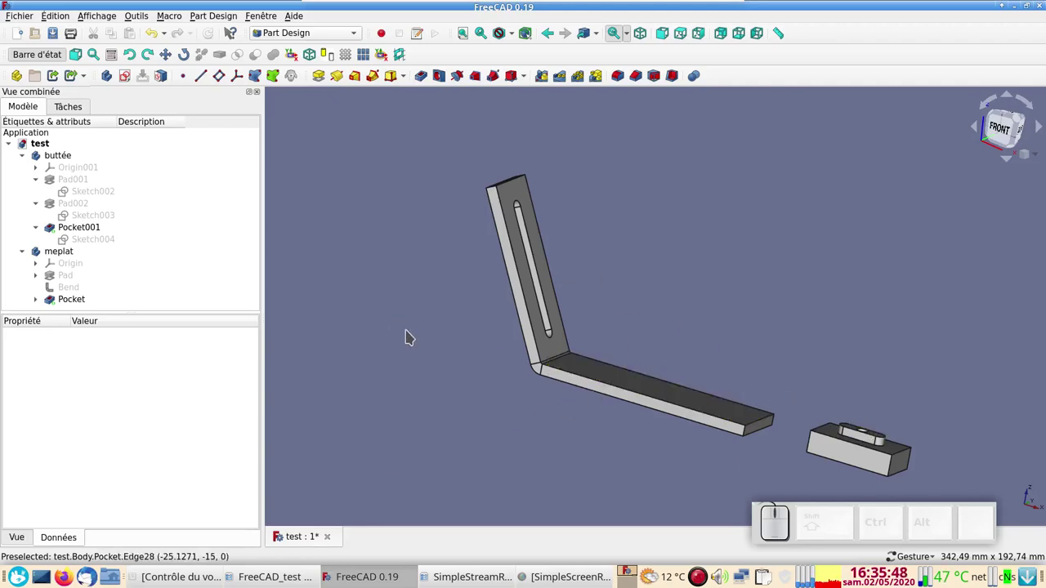
drag(413, 335, 447, 358)
click(444, 361)
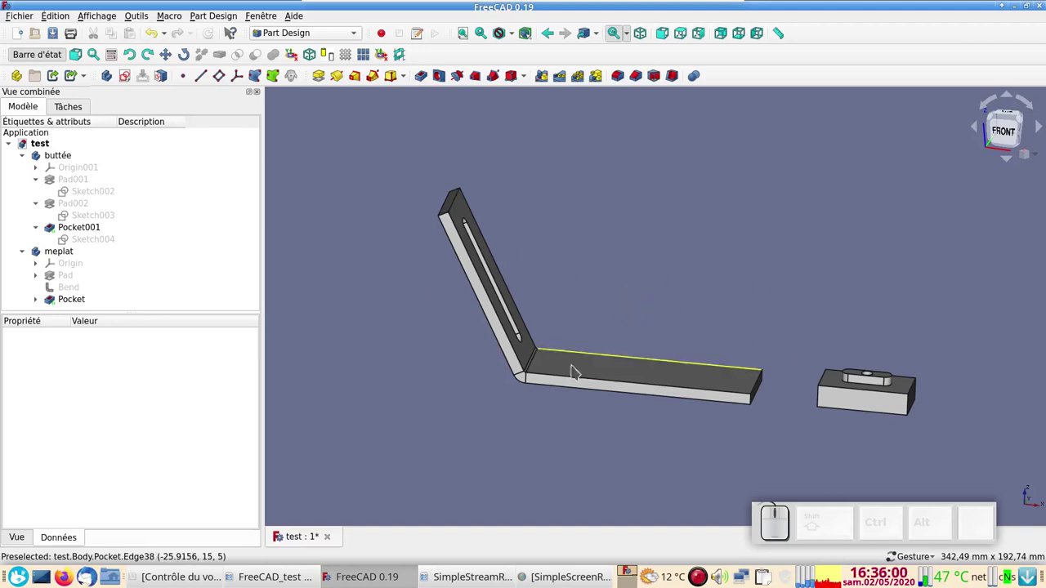
drag(528, 438, 577, 437)
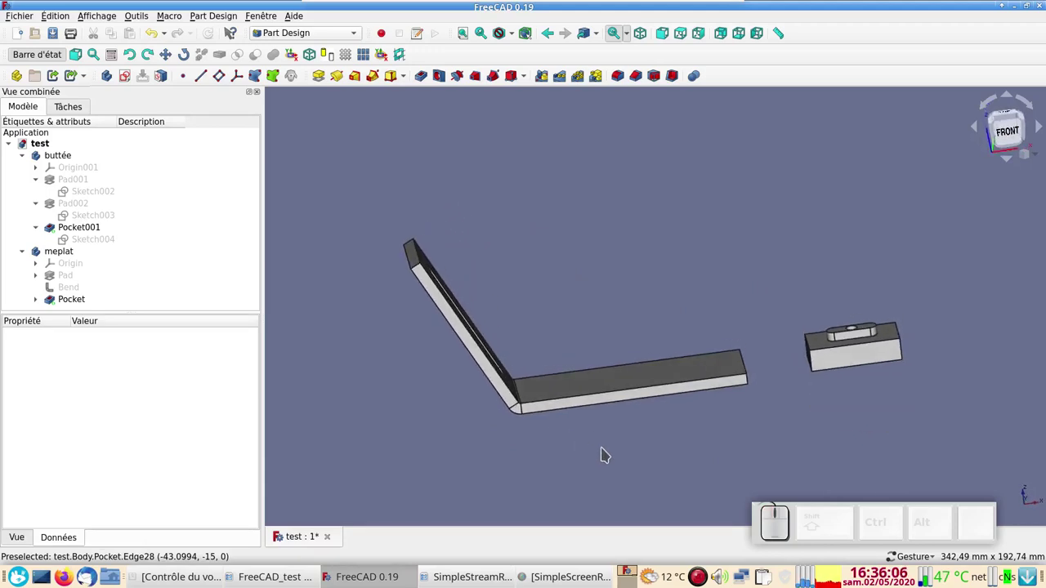
key(KP_1)
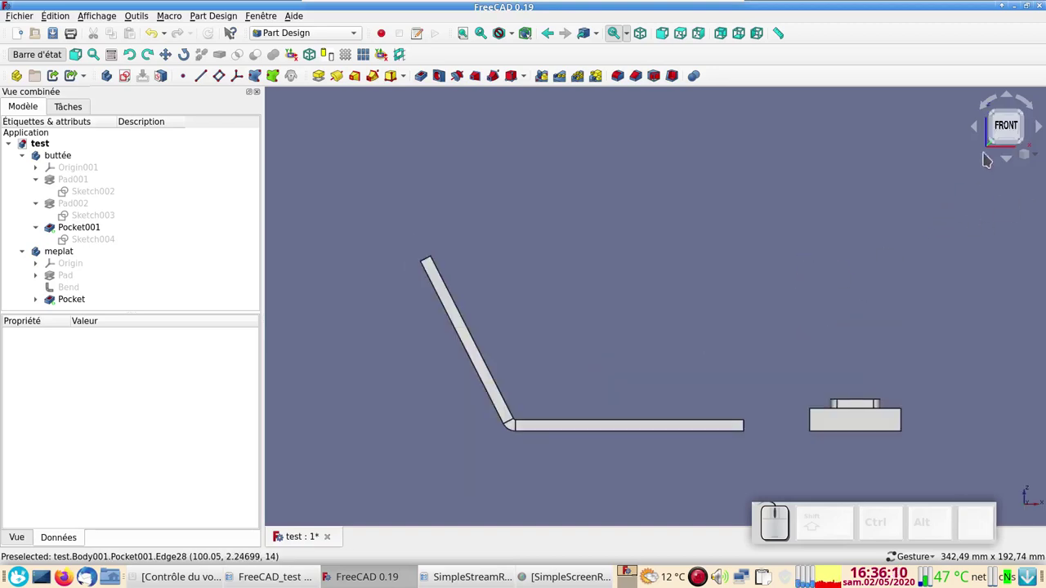
key(KP_2)
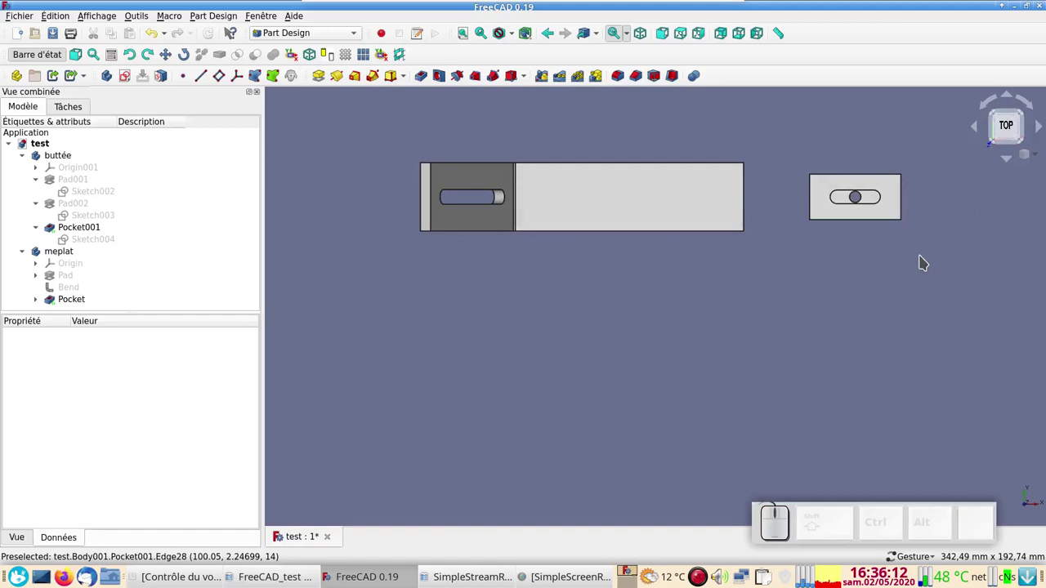
key(KP_3)
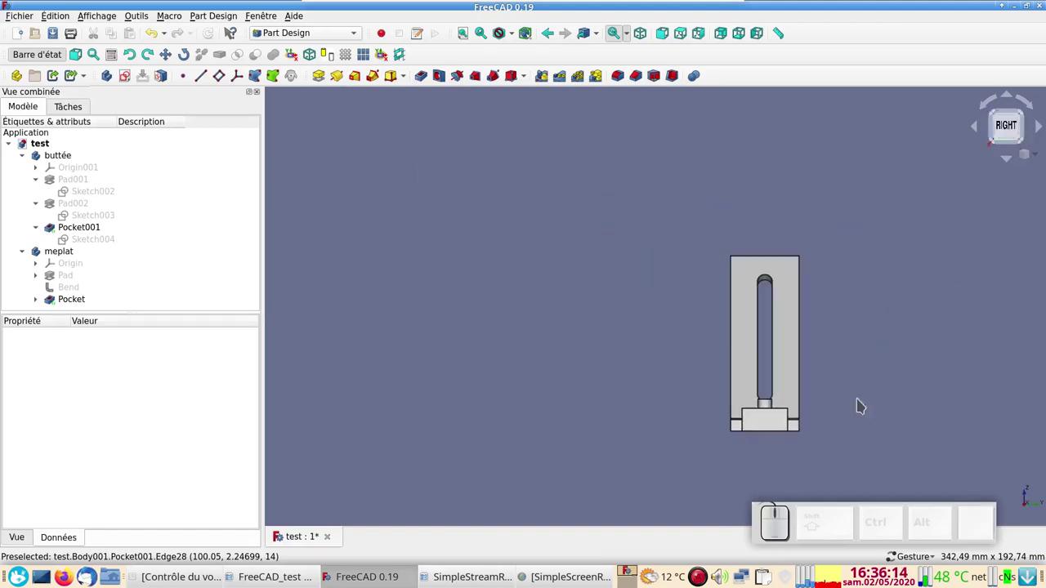
key(KP_1)
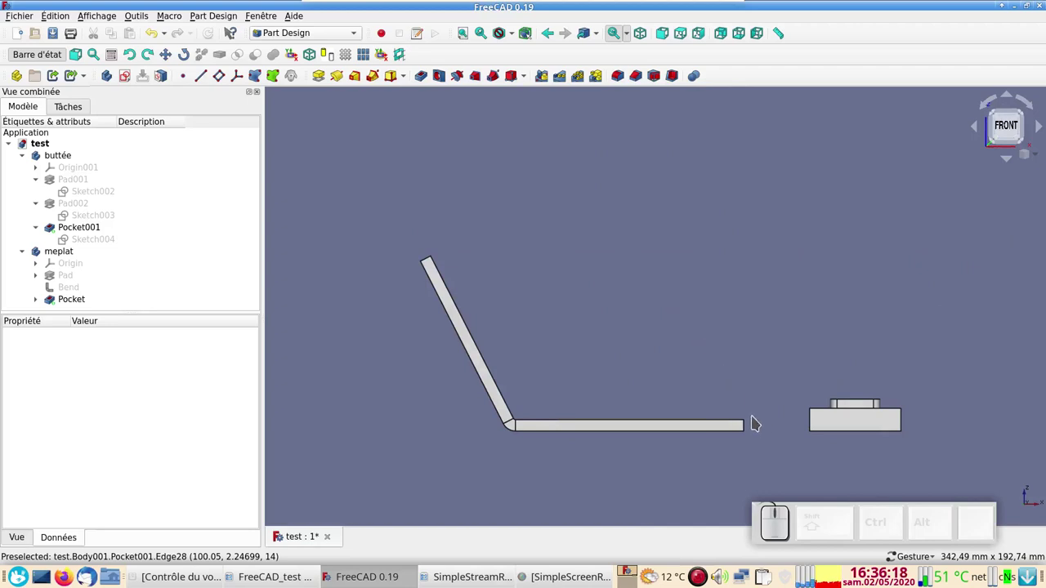
Step: Review the properties of Pocket001, the buttée body's placement and Sketch002
click(844, 430)
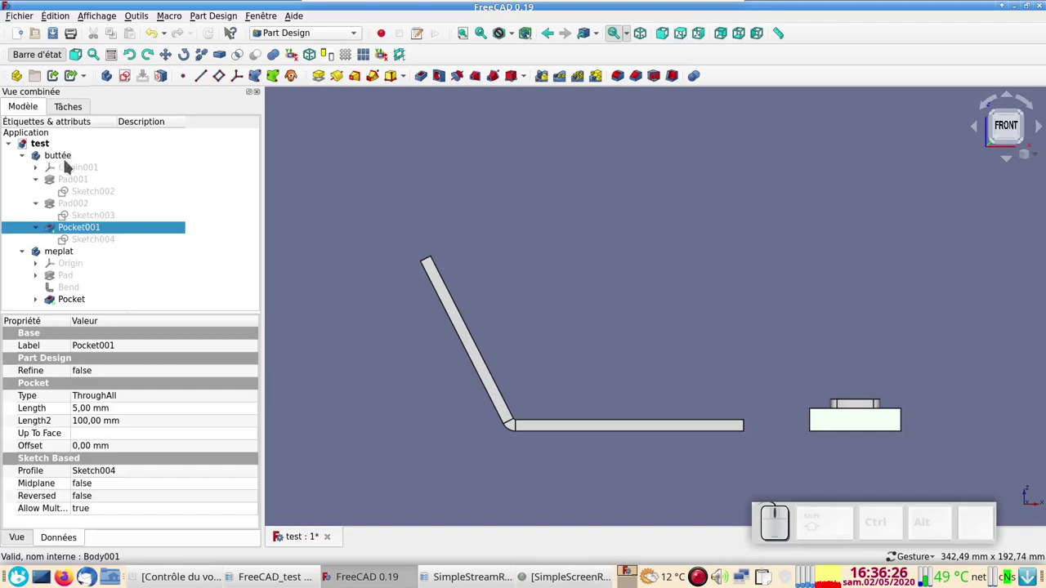
click(48, 157)
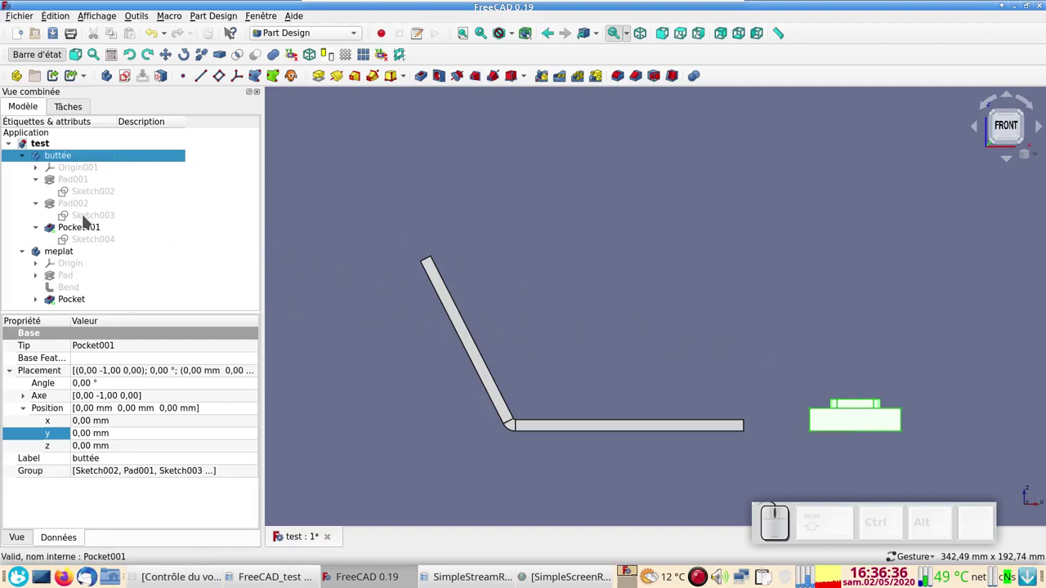
click(81, 198)
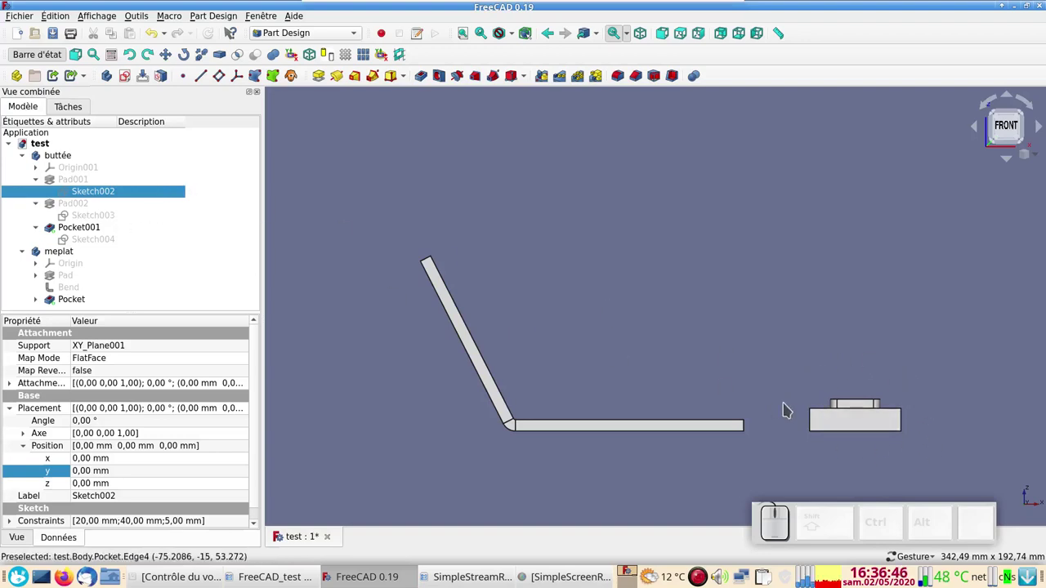
click(850, 420)
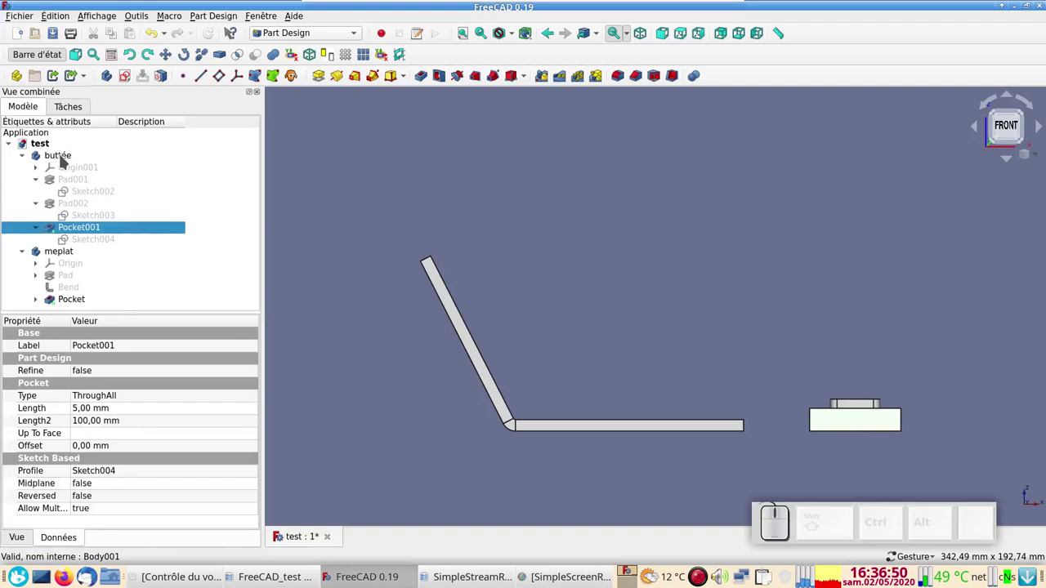
Step: Transform the buttée body to 315° about Y at position x −55 mm, z 59 mm
click(67, 160)
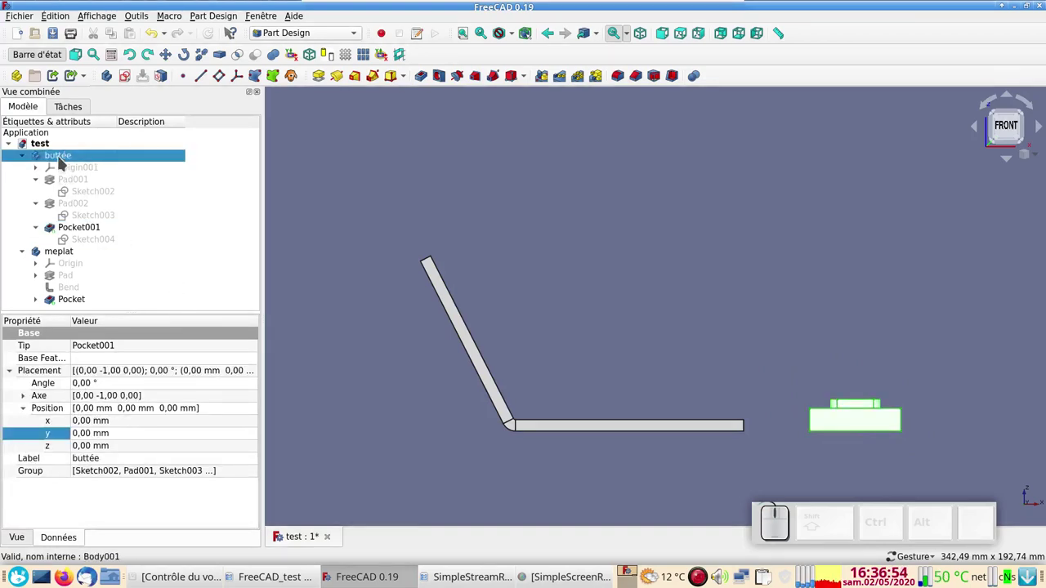
right_click(65, 162)
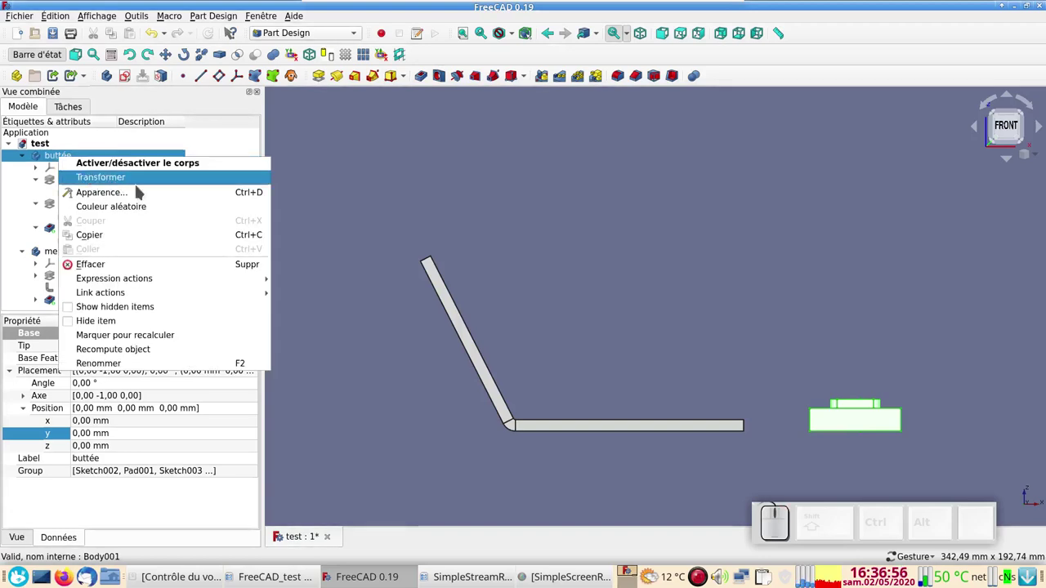
click(149, 187)
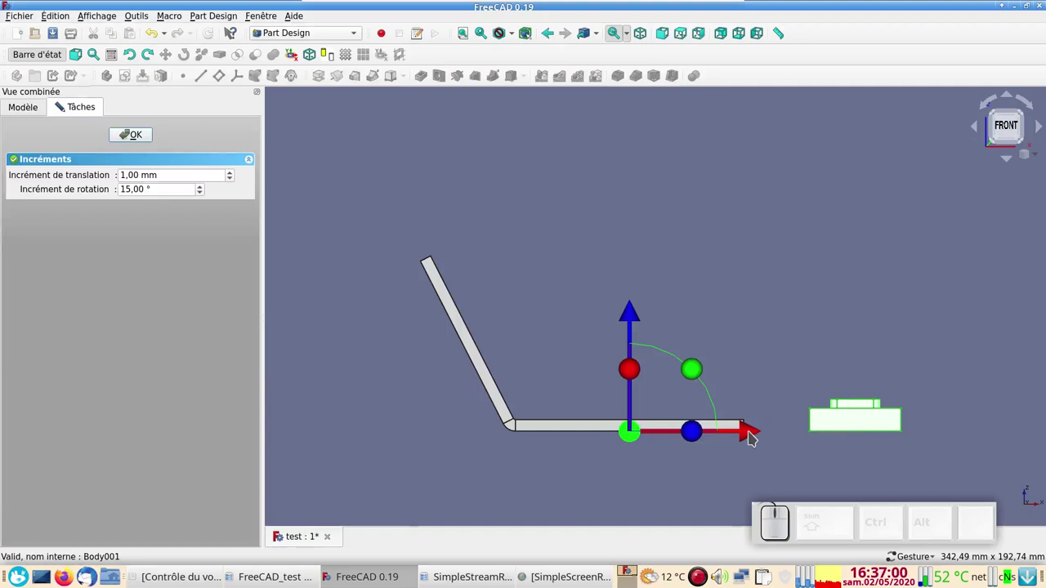
drag(755, 436, 525, 322)
drag(509, 314, 494, 258)
drag(573, 236, 406, 185)
click(134, 138)
scroll(down, 3)
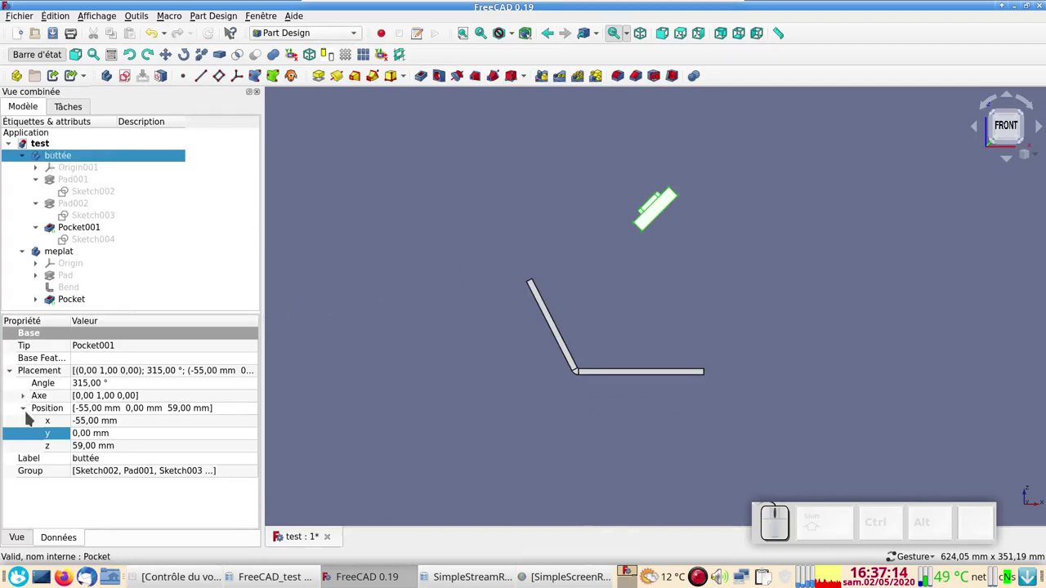
Step: Expand the placement axis components and display the coordinate axes in the view
click(32, 403)
click(15, 374)
click(15, 374)
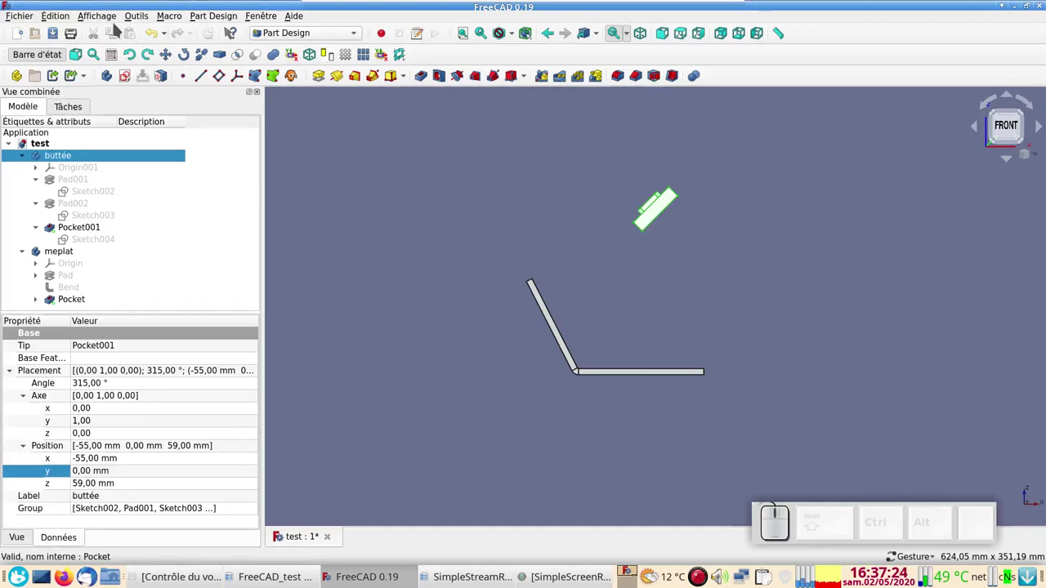
click(107, 21)
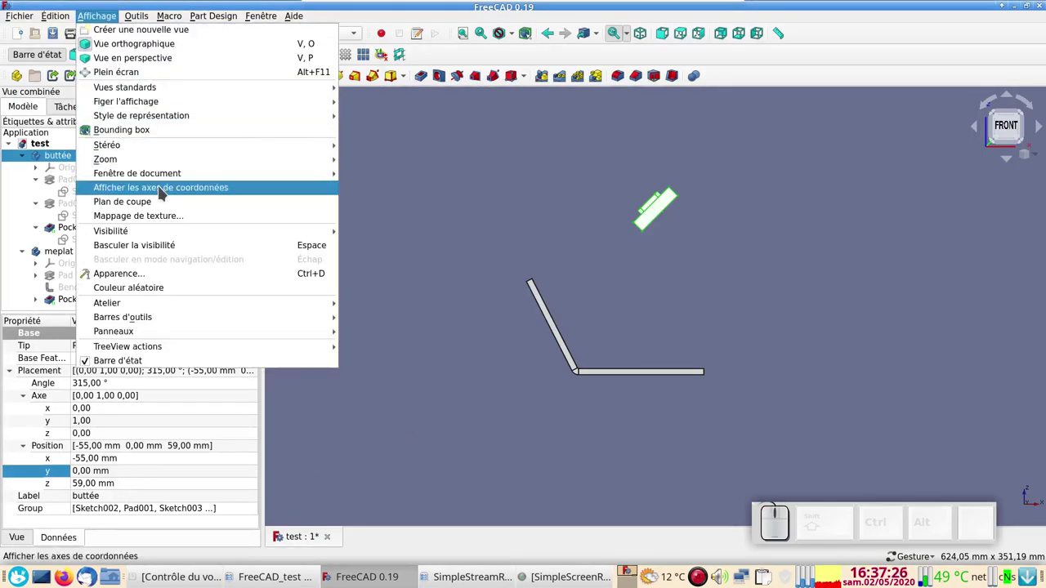
click(166, 191)
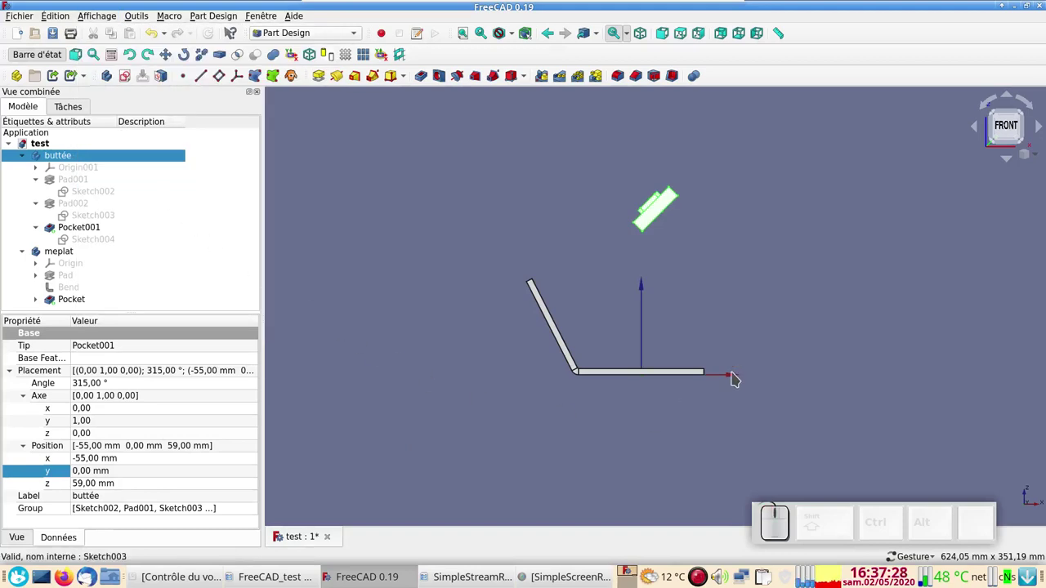
drag(703, 413, 664, 424)
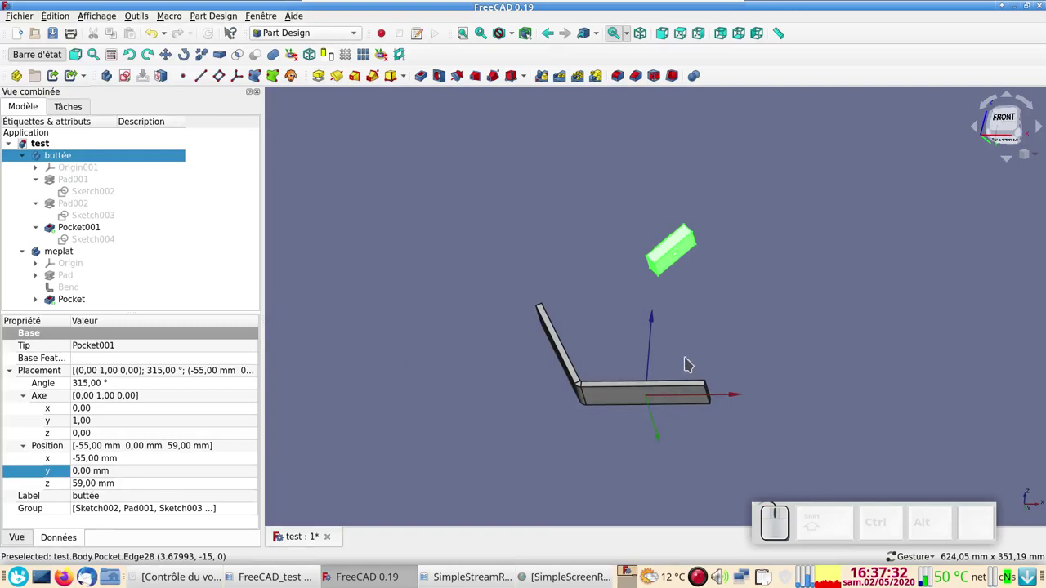
key(KP_1)
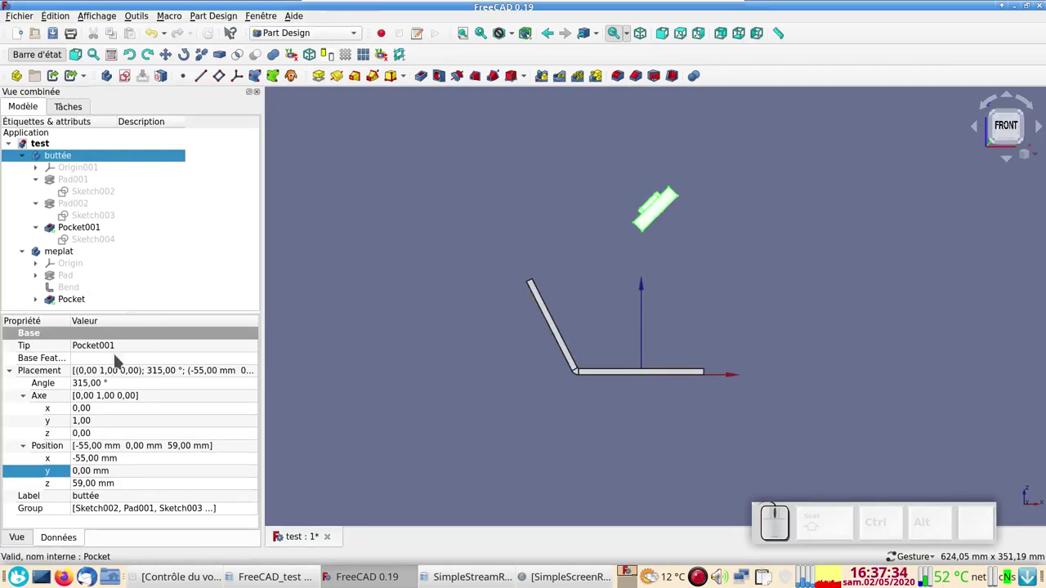
Step: Reset the buttée placement angle and its x and z positions back to 0
click(118, 388)
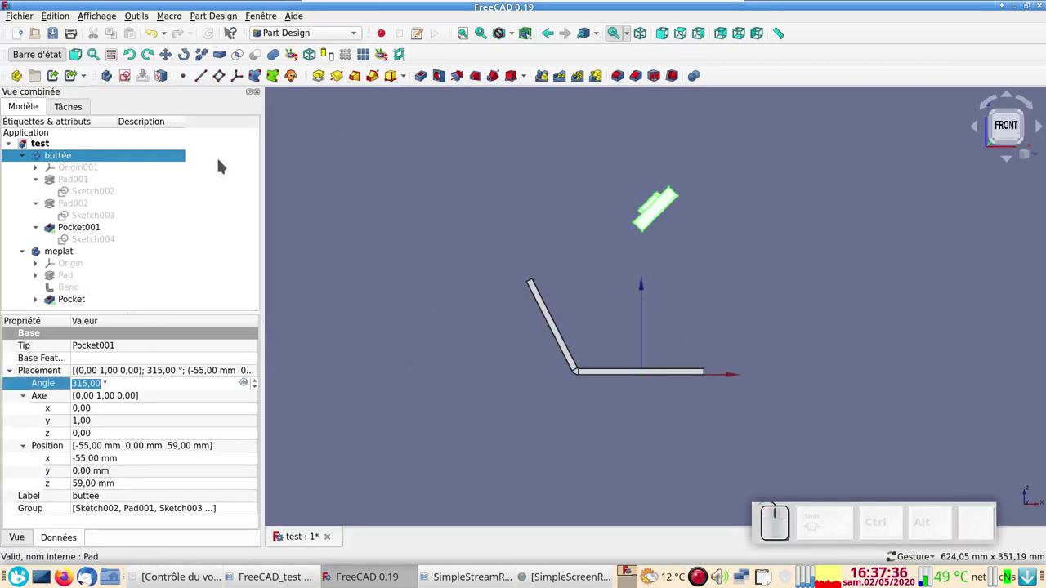
click(158, 34)
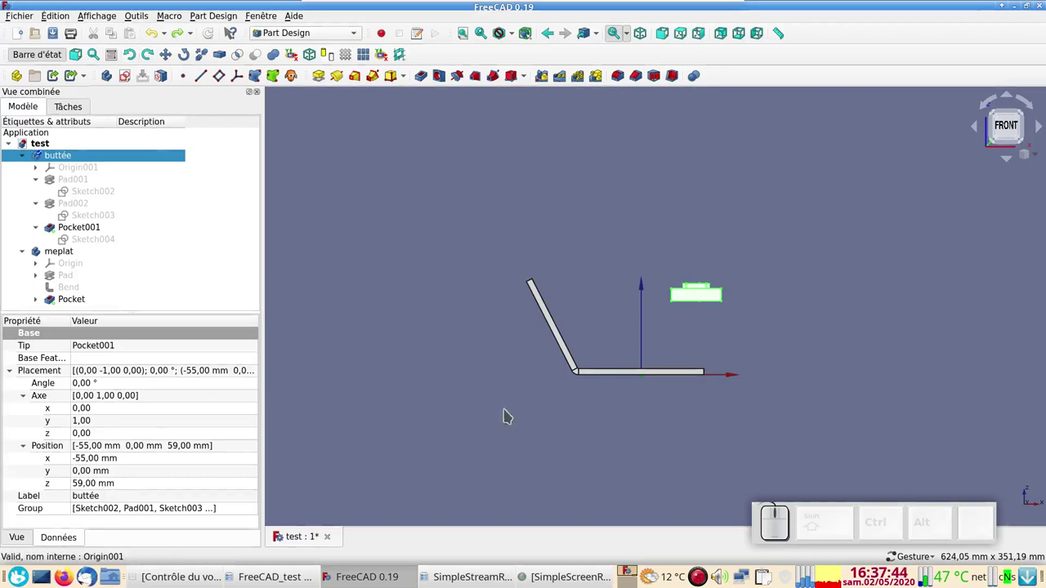
click(156, 36)
click(158, 48)
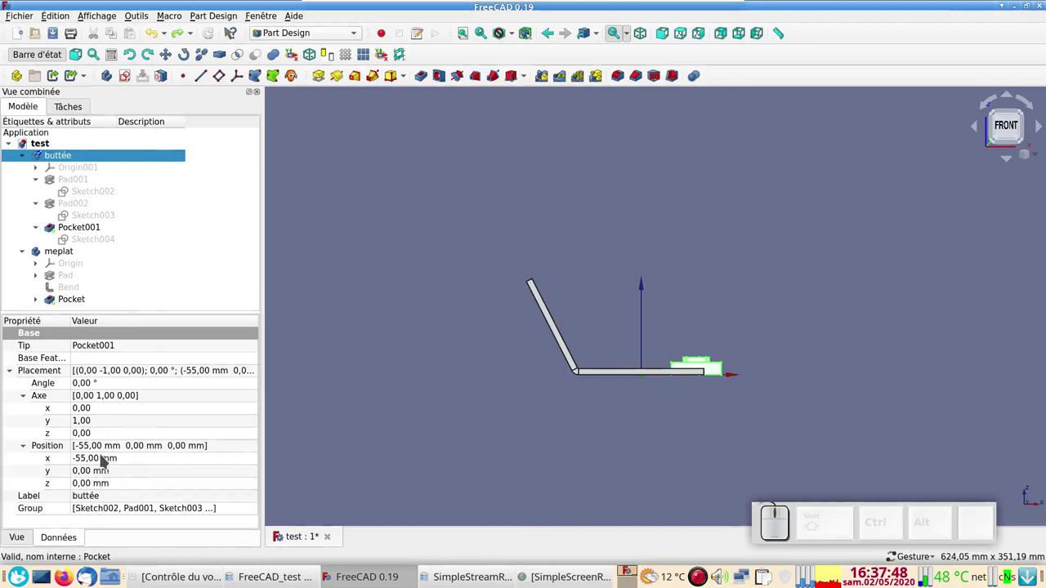
click(112, 463)
key(KP_0)
click(504, 450)
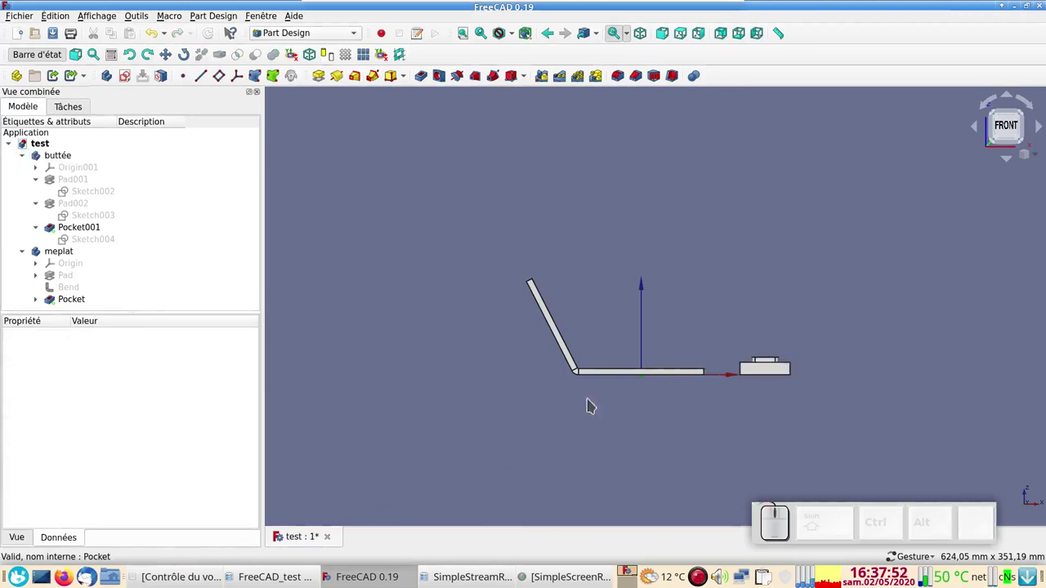
Step: Browse the test document's context actions without choosing any
drag(726, 300, 207, 306)
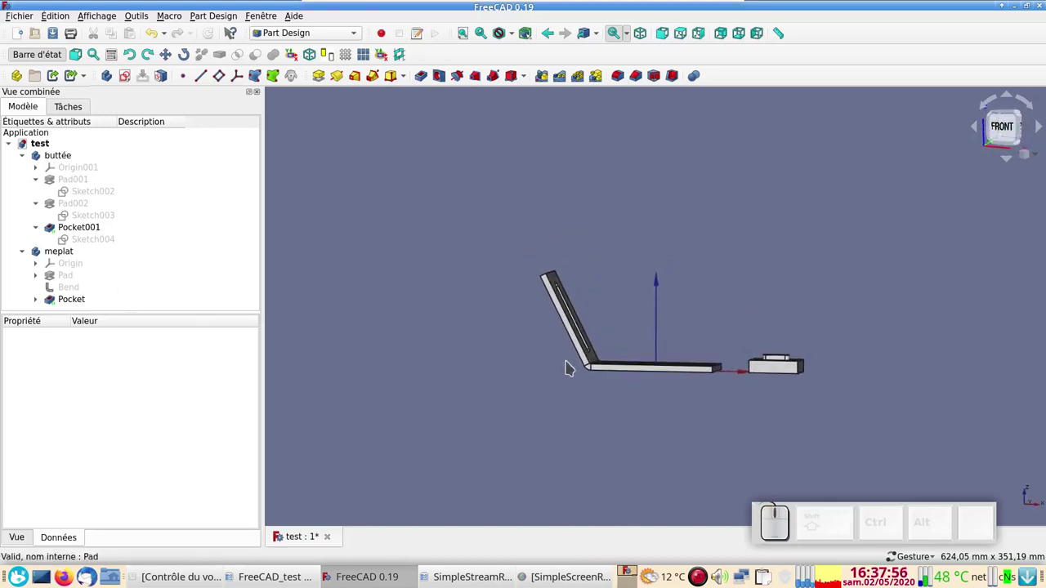
right_click(61, 146)
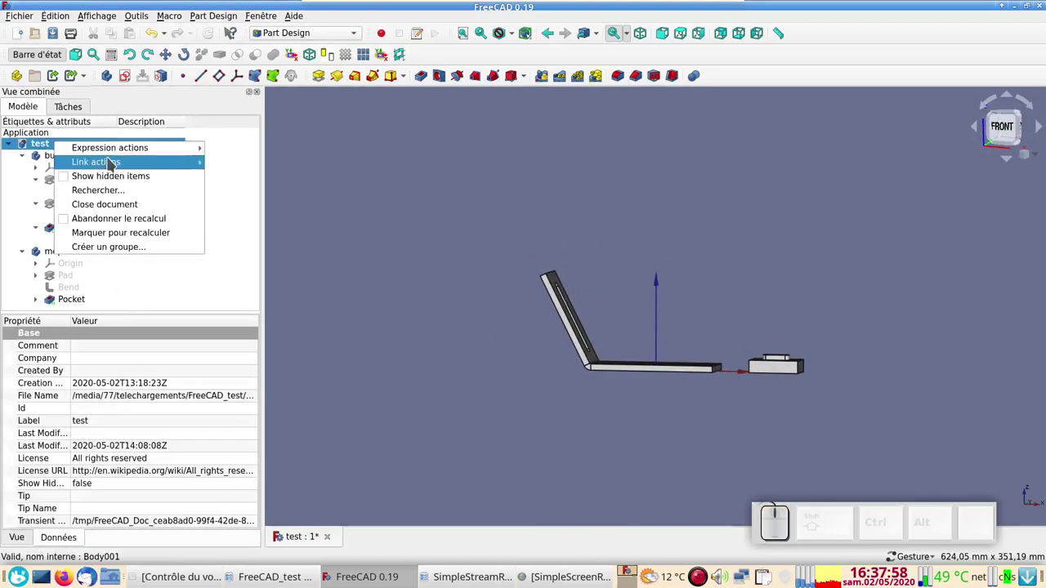
click(380, 271)
right_click(75, 148)
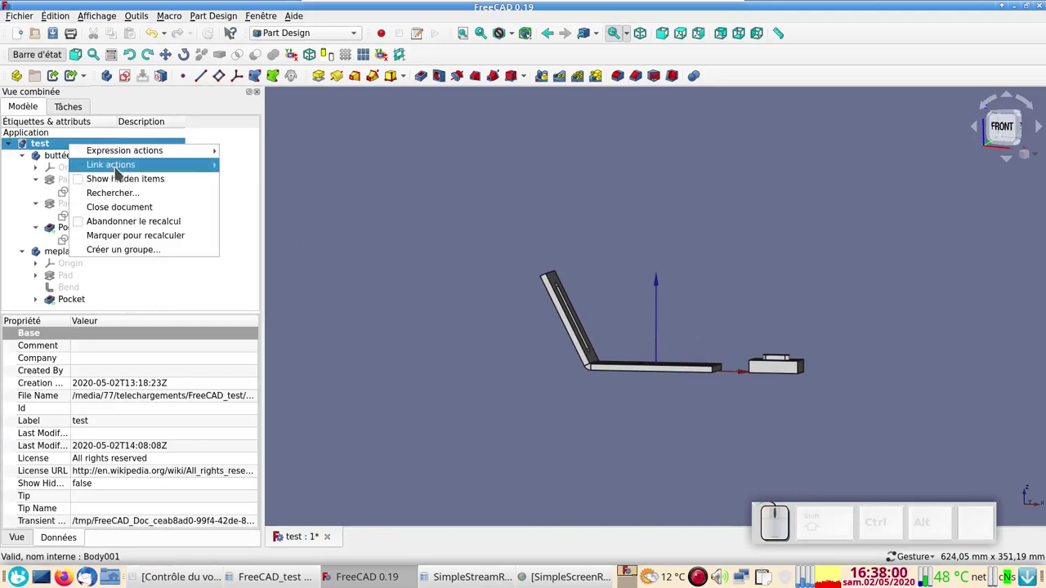
click(425, 261)
click(451, 288)
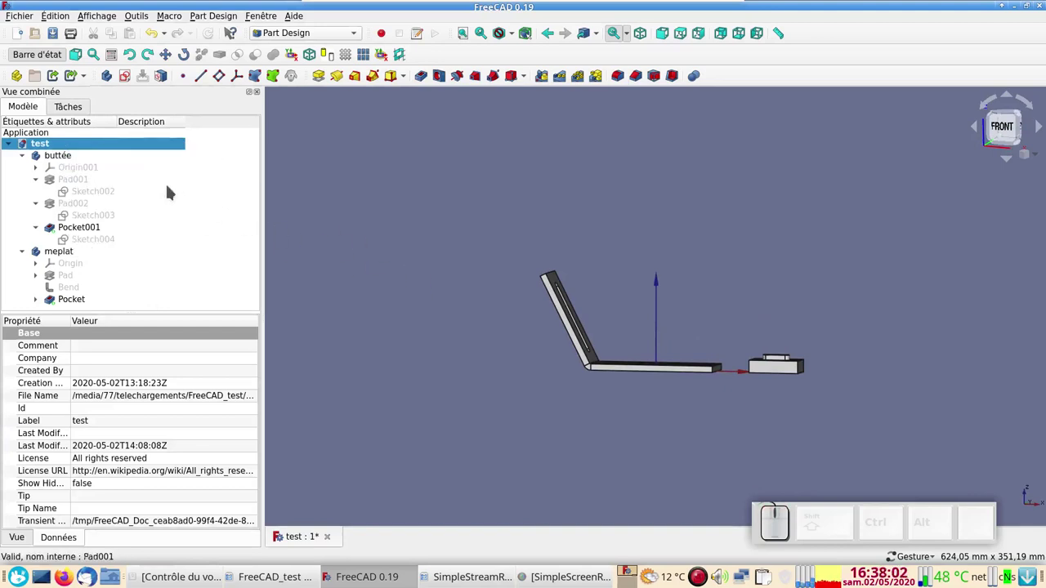
scroll(up, 3)
Step: Expand the buttée body's Placement and Axe properties showing axis (0, 1, 0)
click(78, 164)
right_click(78, 164)
click(397, 258)
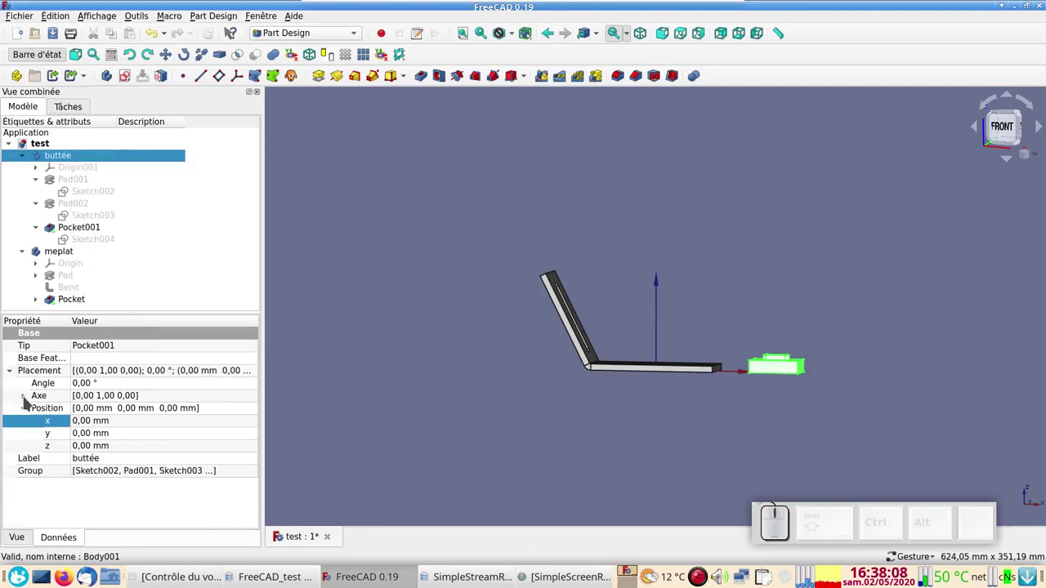
click(30, 402)
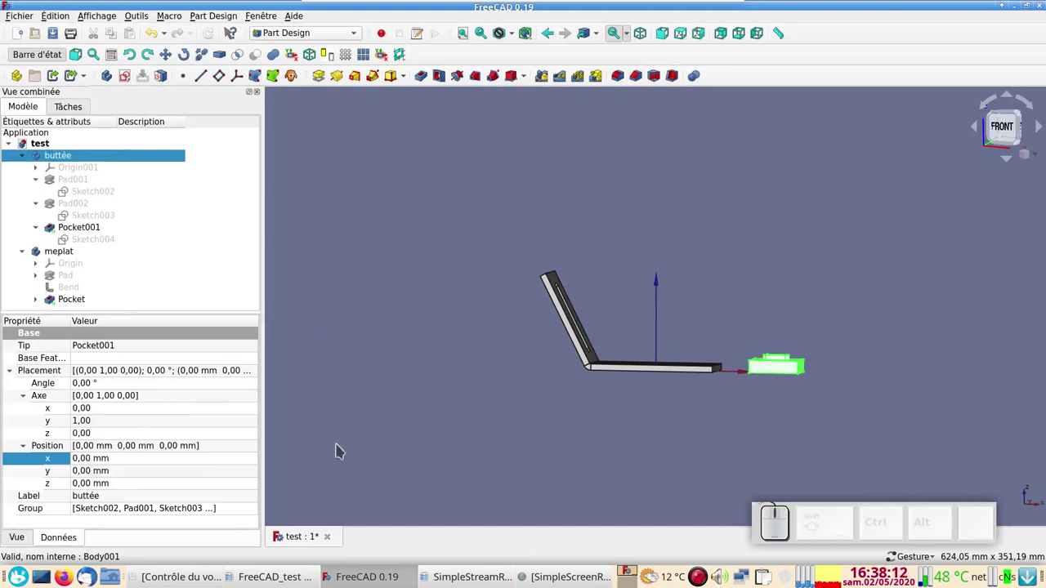
drag(423, 366, 546, 427)
drag(705, 418, 746, 401)
click(747, 400)
scroll(up, 3)
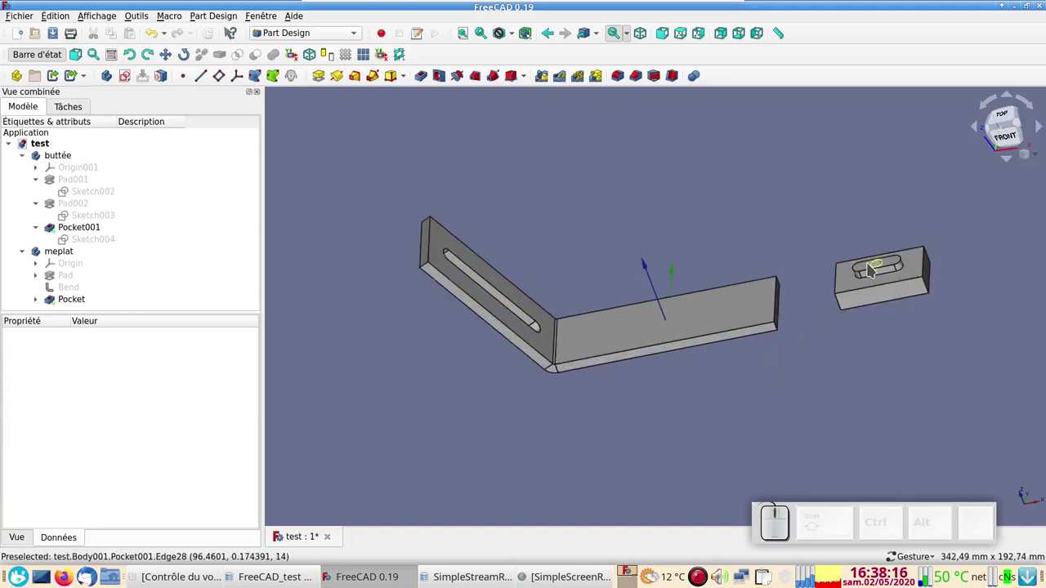
drag(618, 224, 507, 323)
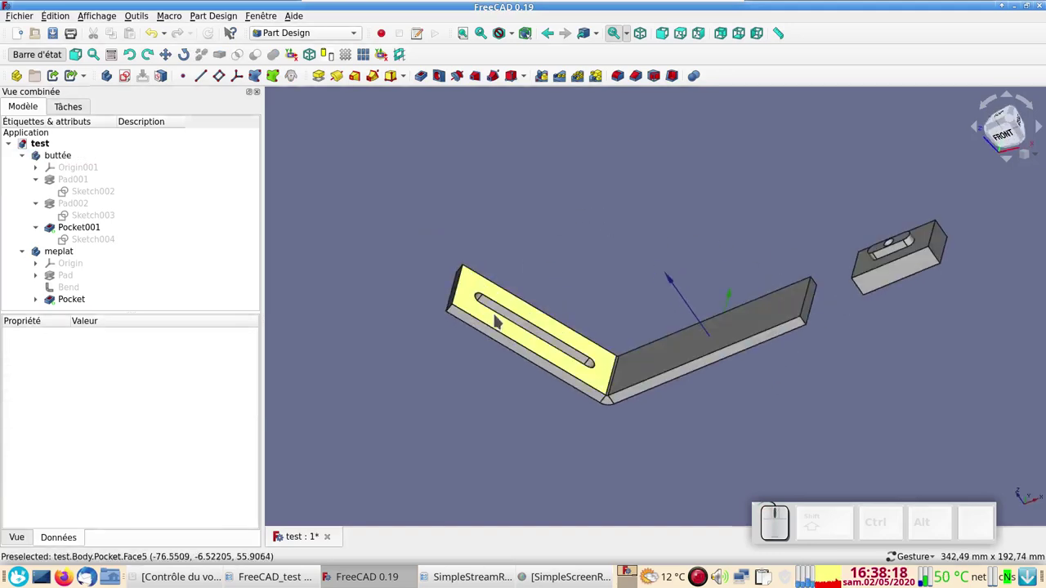
drag(404, 359, 706, 322)
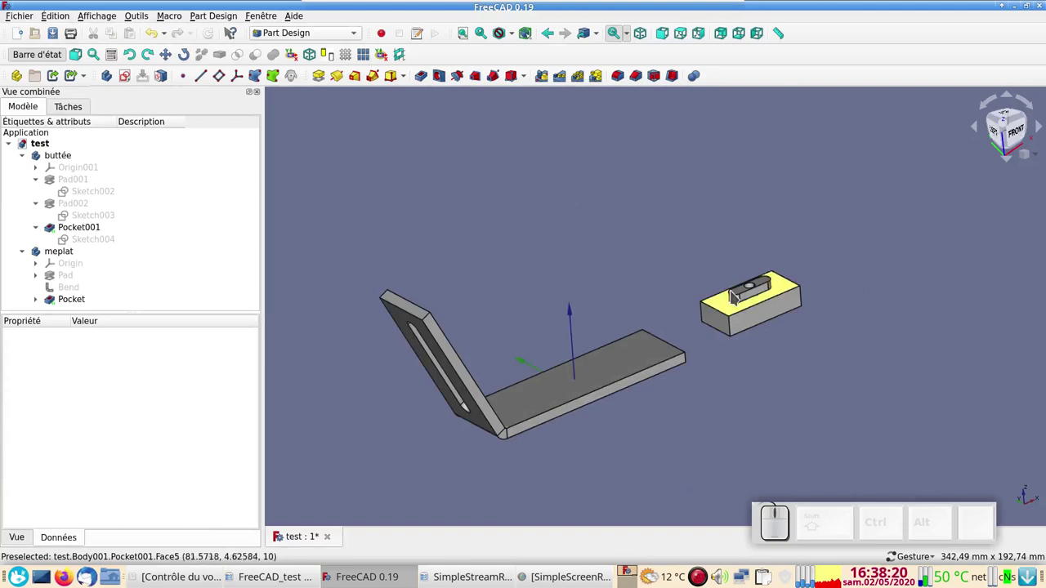
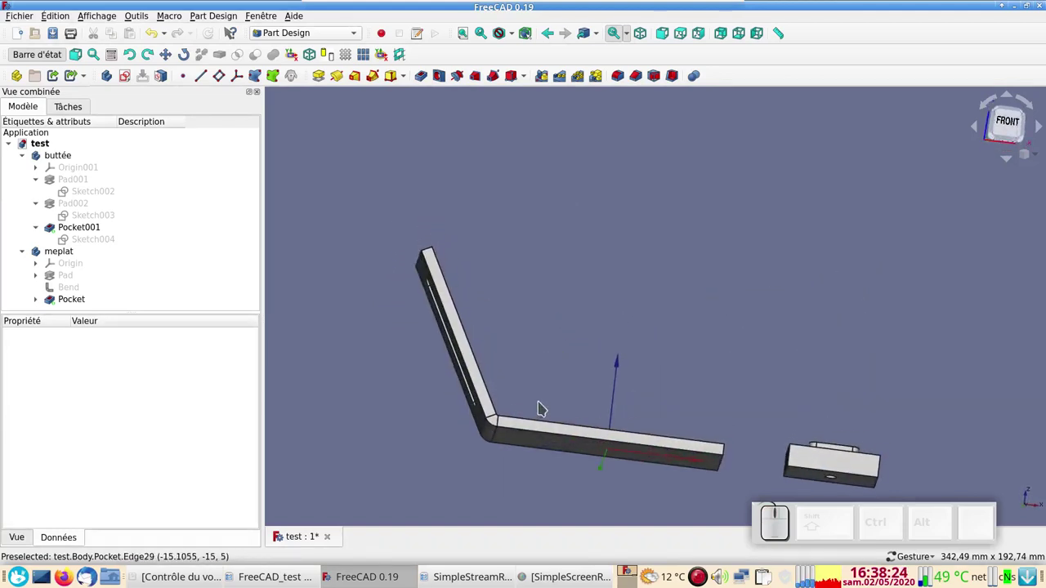
key(KP_1)
Step: Review Pocket001's settings, then the buttée body's zero placement properties
drag(580, 339, 534, 385)
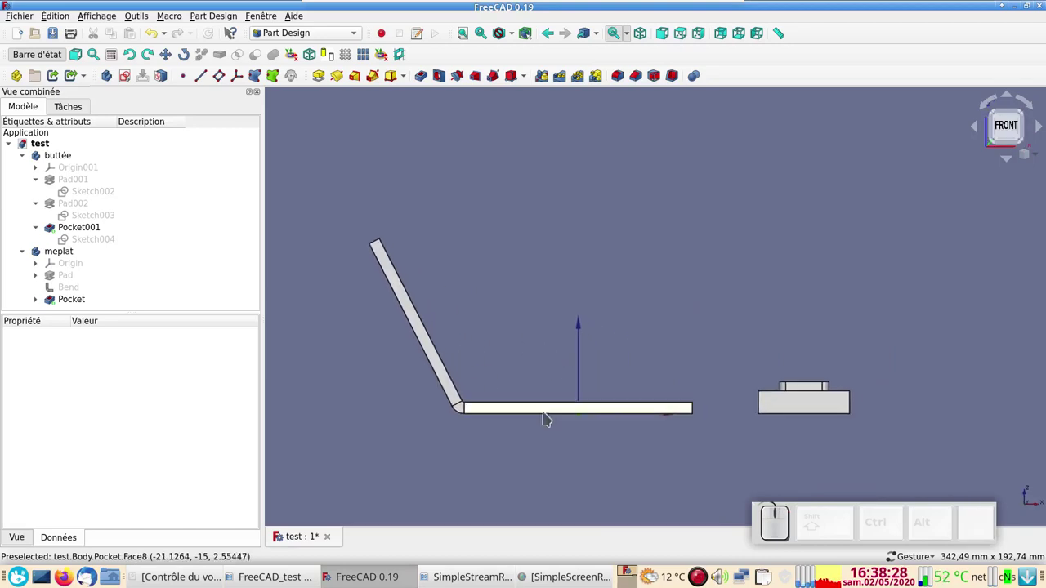
click(788, 404)
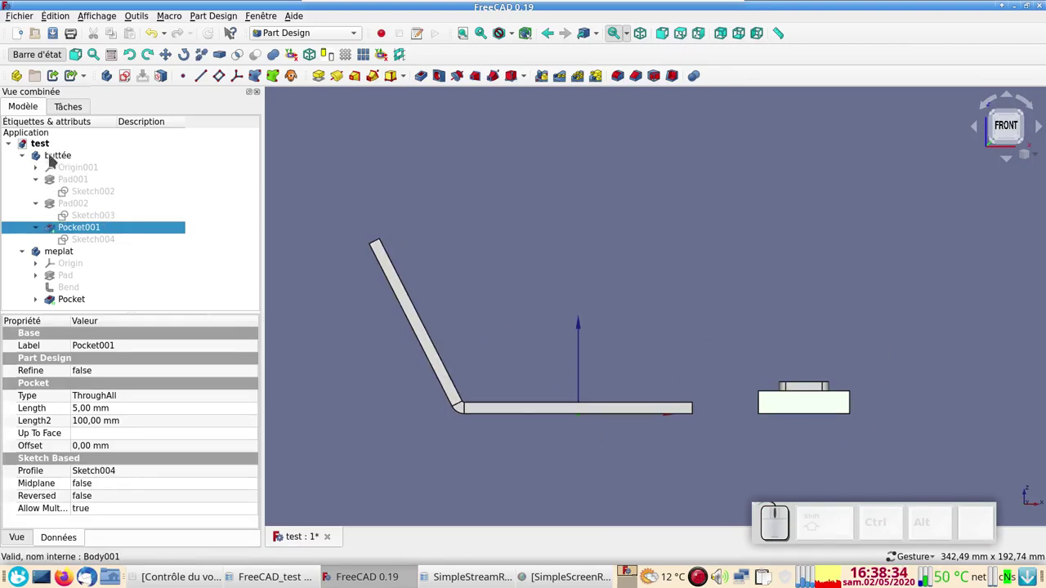
click(56, 159)
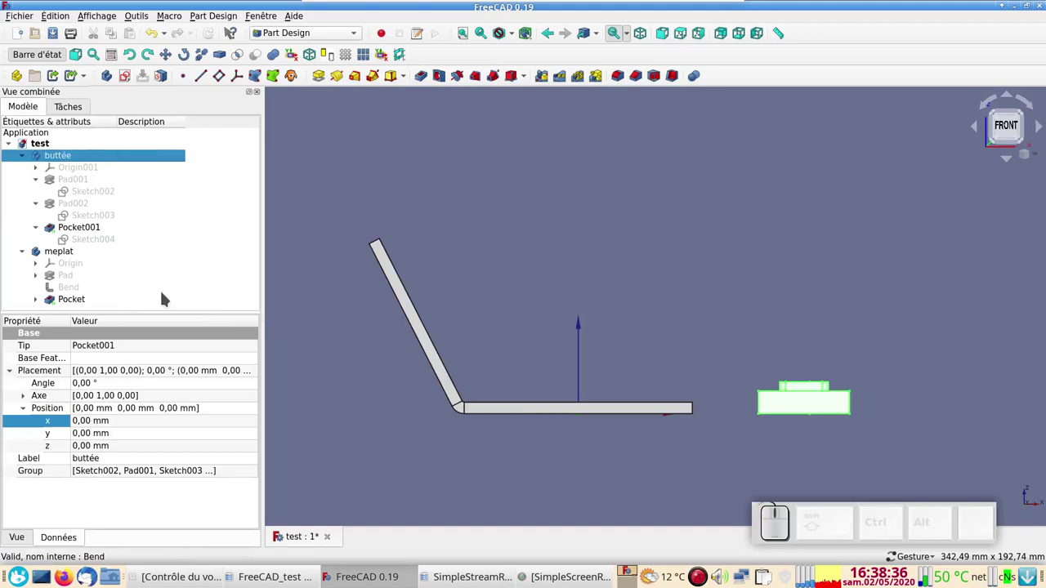
Step: Transform the buttée body by −135° so it sits at 225° about the Y axis
right_click(101, 162)
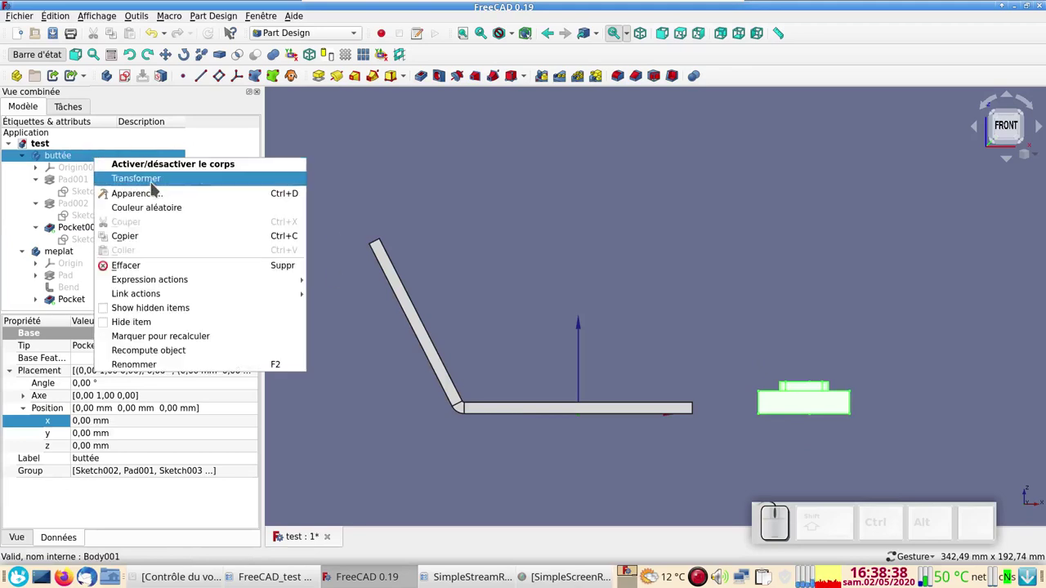
click(158, 187)
drag(643, 351, 341, 468)
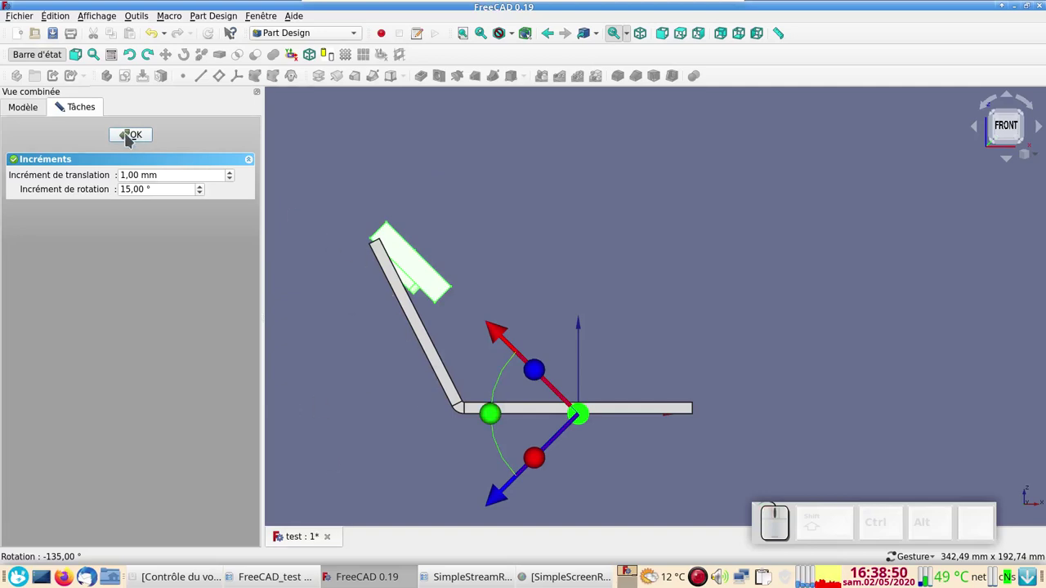
click(132, 138)
scroll(up, 3)
drag(384, 336, 660, 325)
drag(474, 249, 885, 221)
Step: Check the block against the angled arm, return to front view and open the workbench list
click(978, 178)
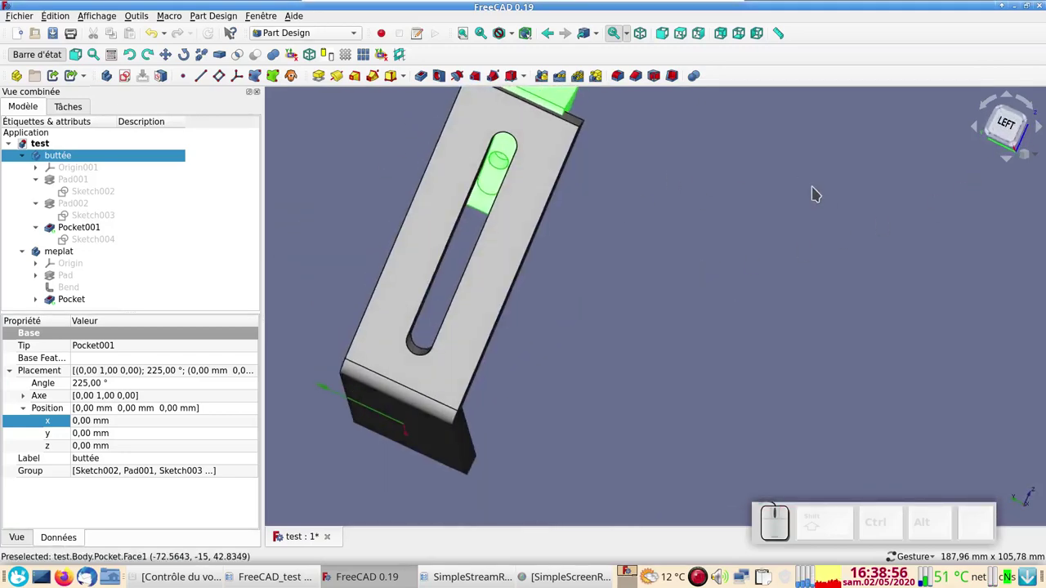
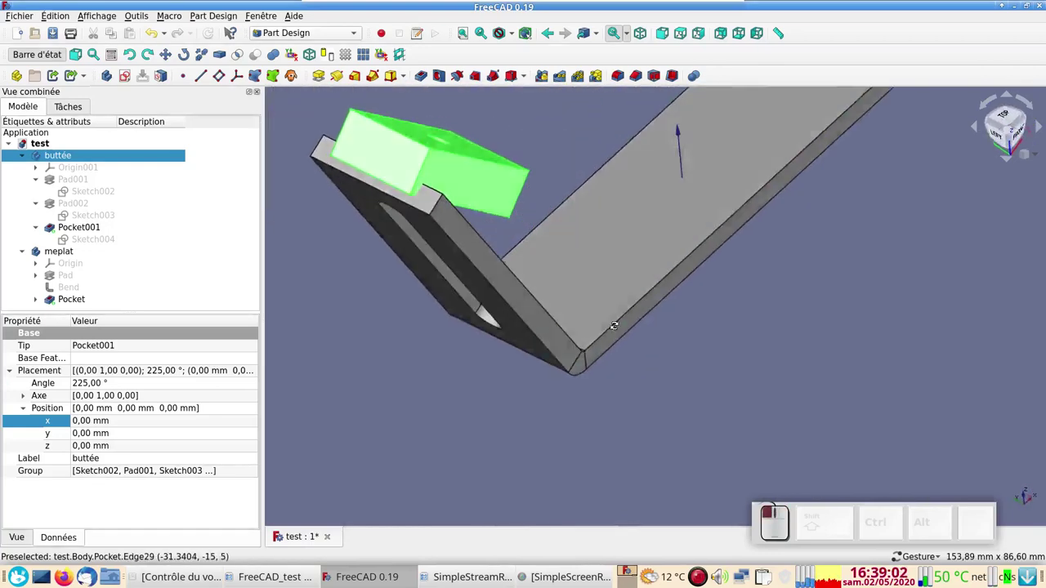
click(380, 337)
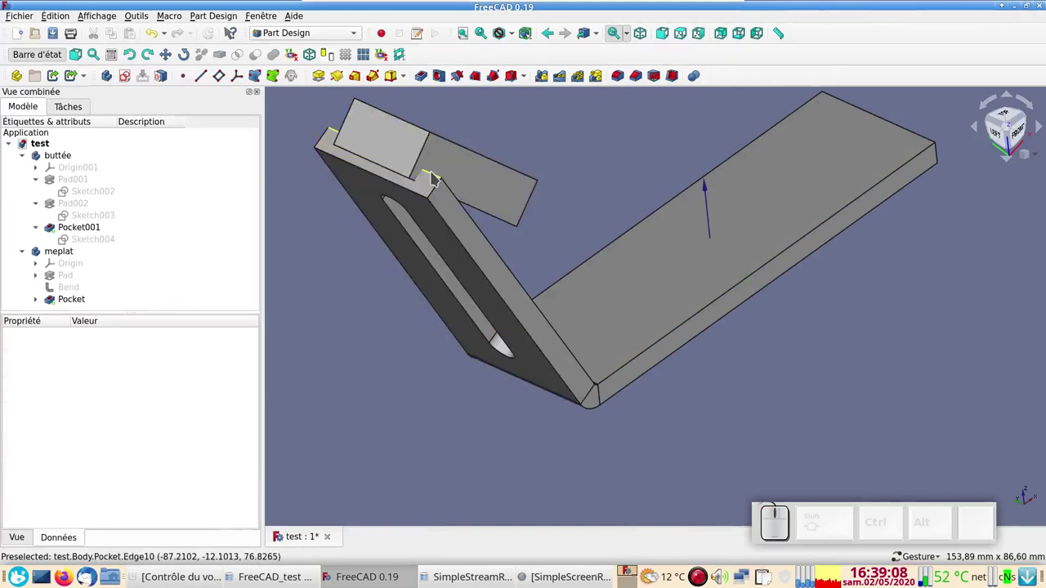
drag(746, 434, 574, 326)
scroll(down, 3)
key(KP_1)
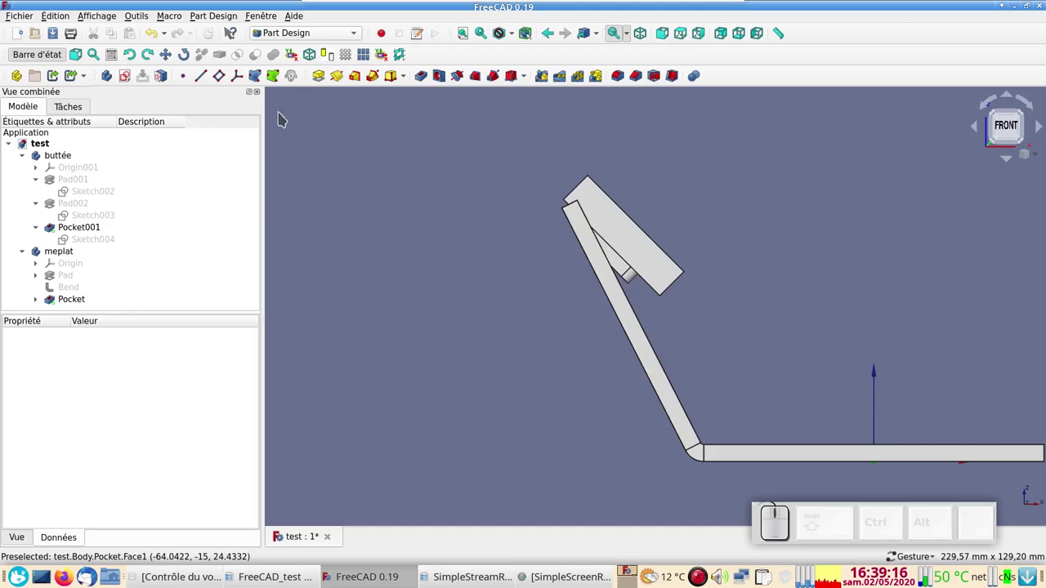
click(318, 36)
Step: Switch to the Draft workbench and orbit the assembly into a 3D view
double_click(308, 15)
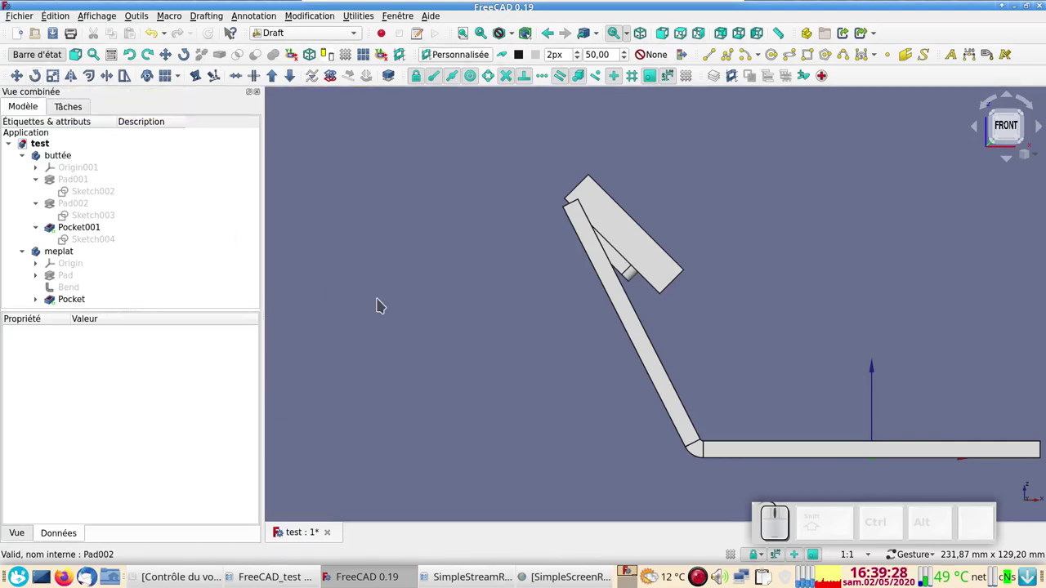
click(384, 304)
drag(469, 337, 379, 298)
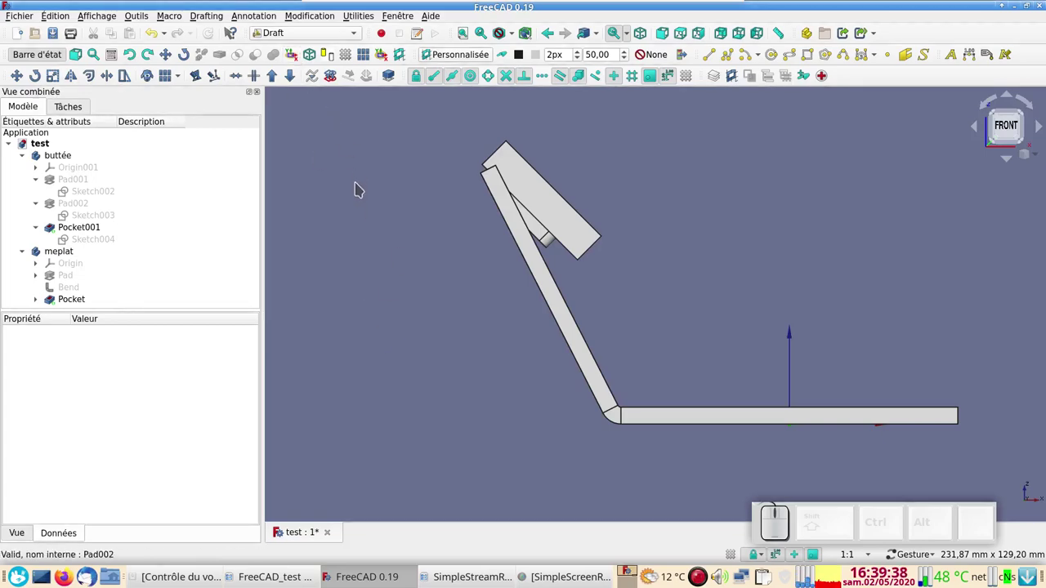
drag(394, 197, 625, 189)
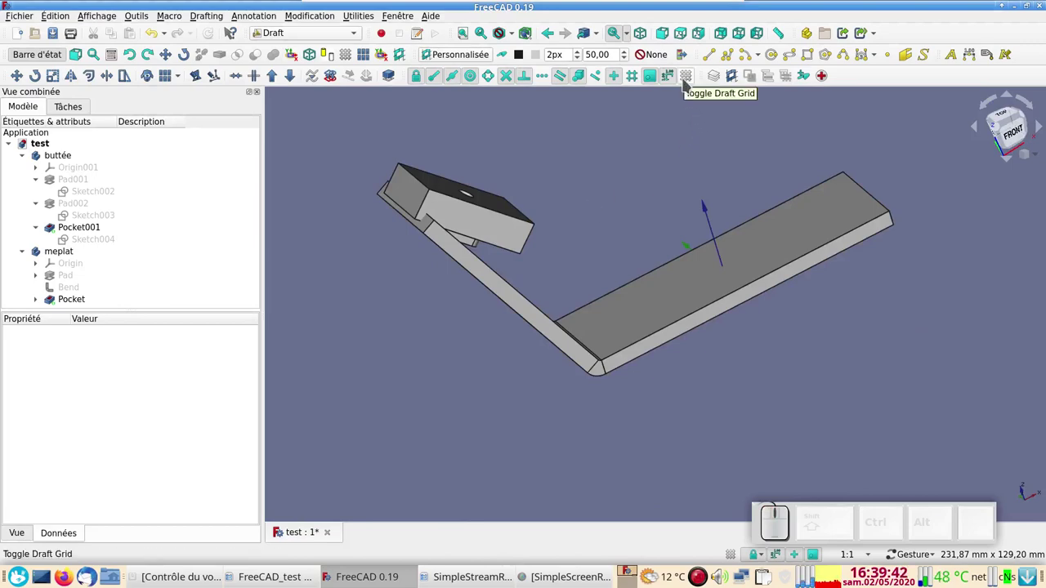
Step: Display the Draft grid and orbit to face the bracket's horizontal arm
click(689, 82)
click(926, 399)
drag(543, 369, 499, 328)
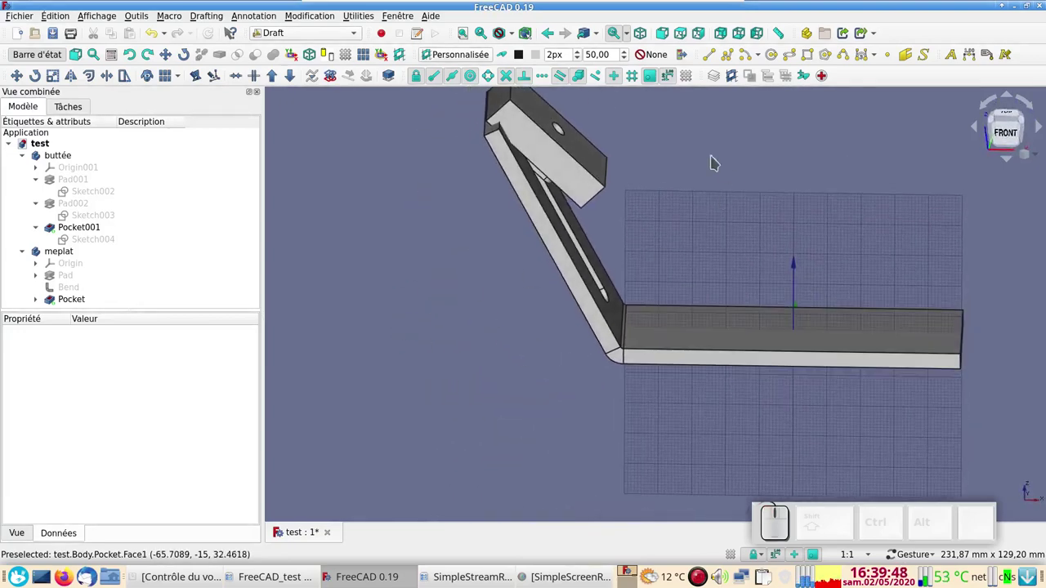
click(362, 223)
click(386, 226)
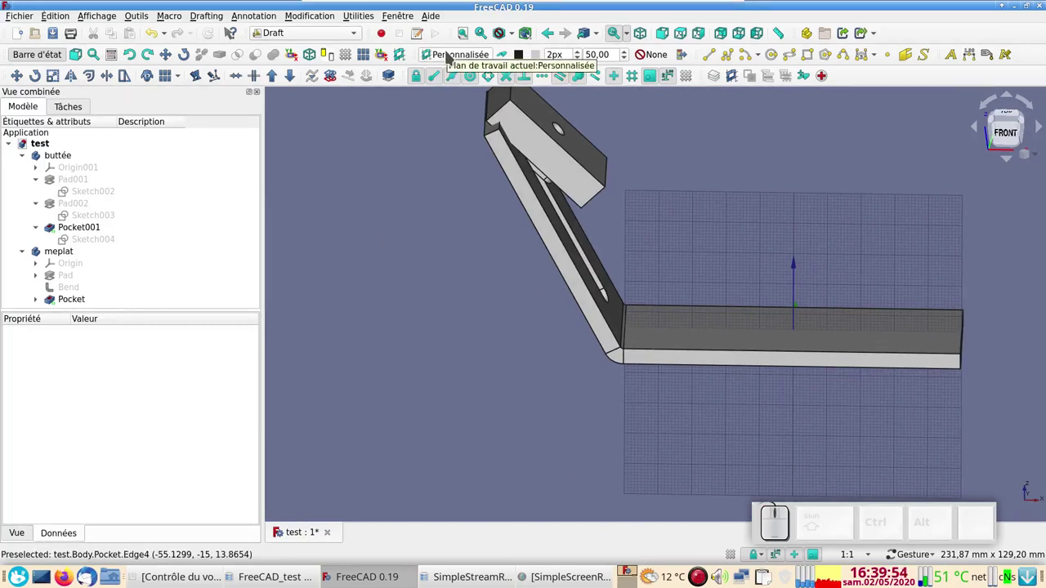
Step: Open and reopen the Draft working plane setup while orbiting the view
click(453, 56)
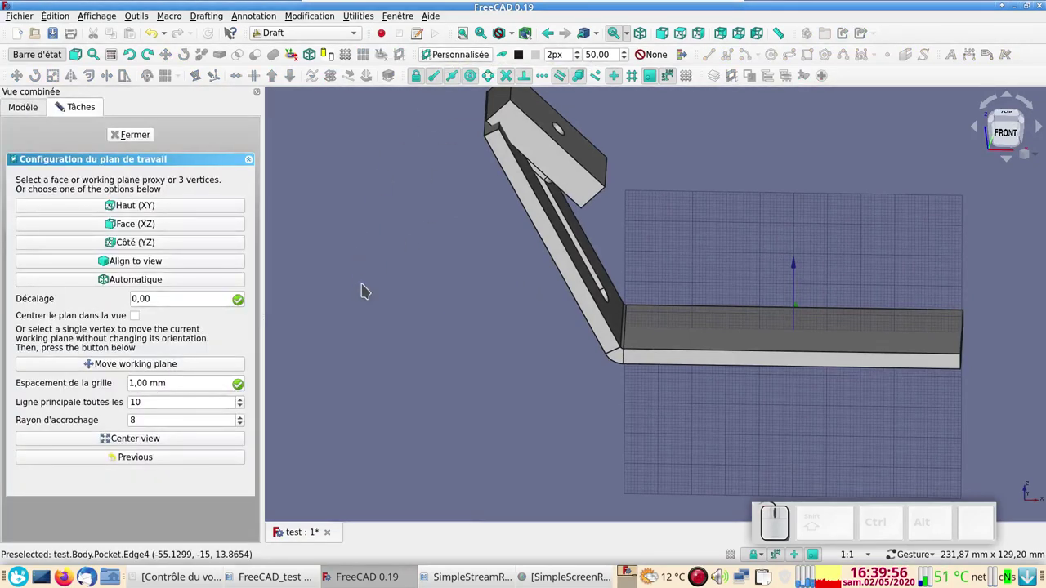
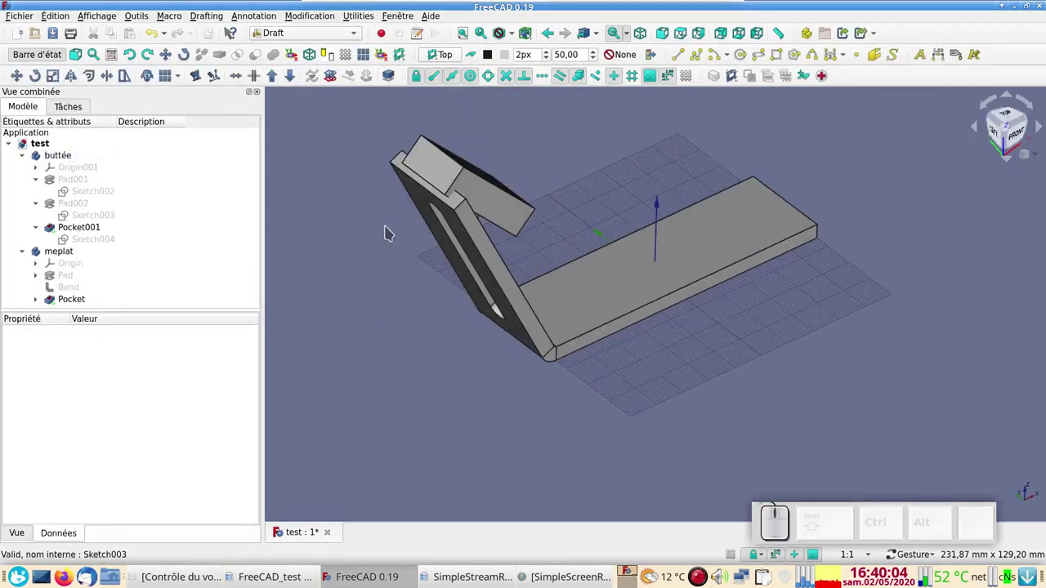
click(449, 59)
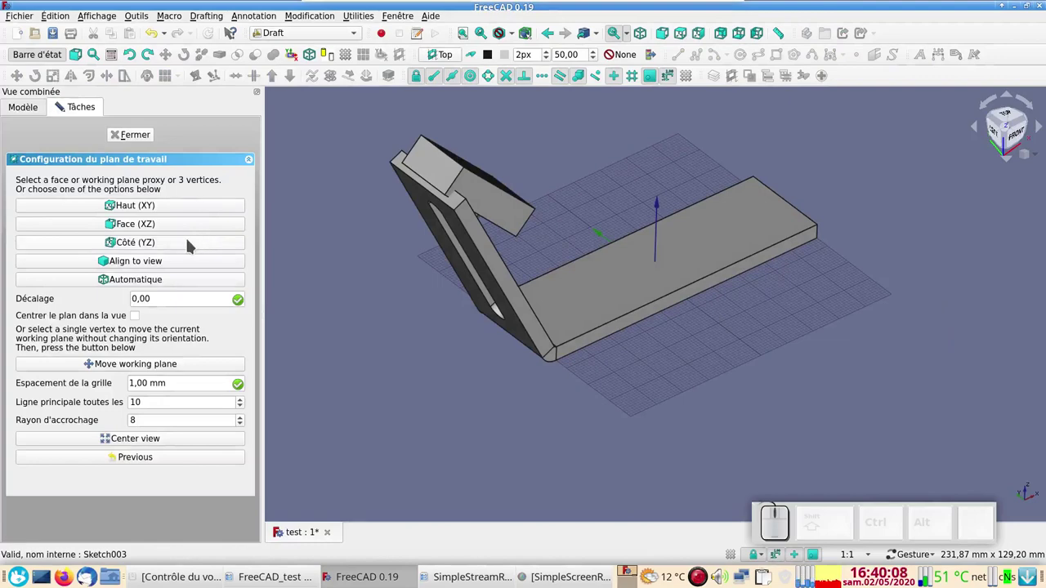
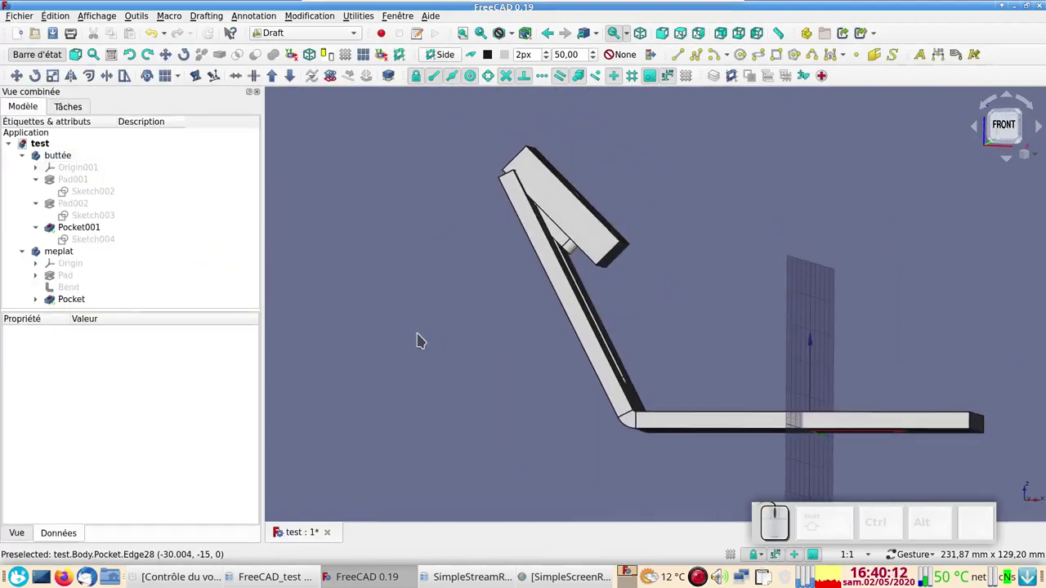
drag(422, 336, 433, 351)
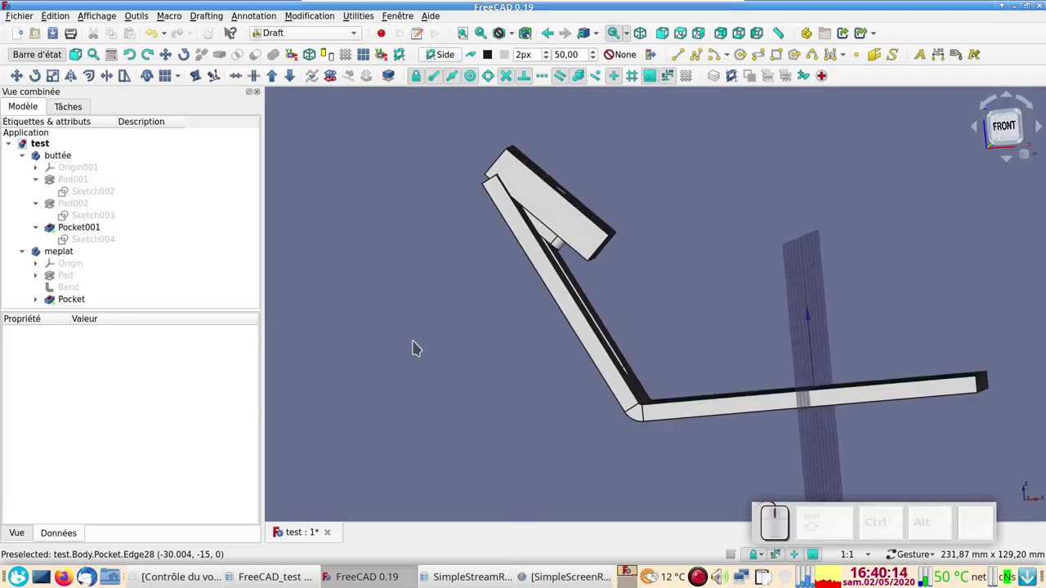
click(714, 415)
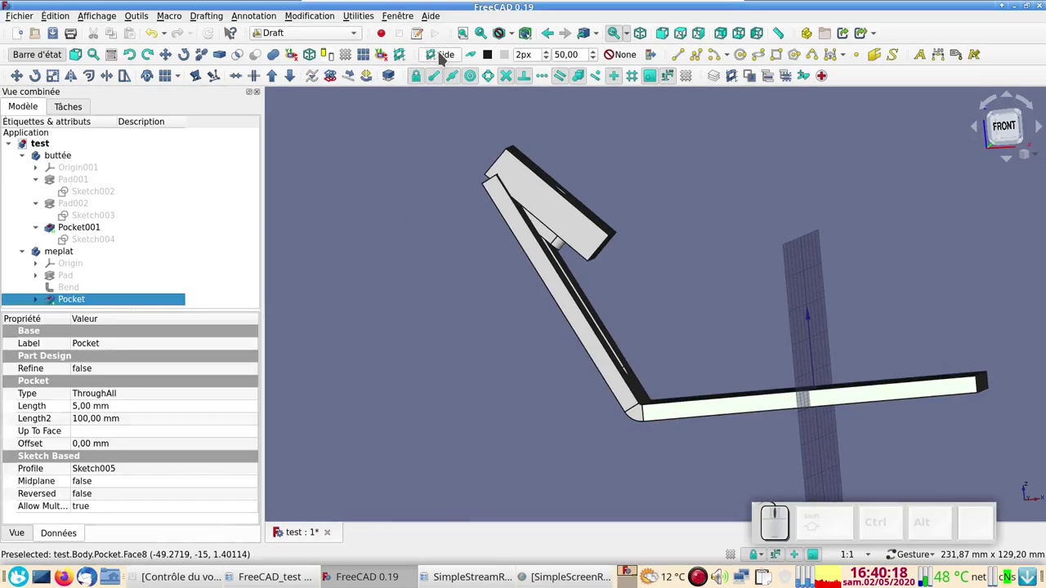
click(445, 57)
drag(475, 291, 651, 329)
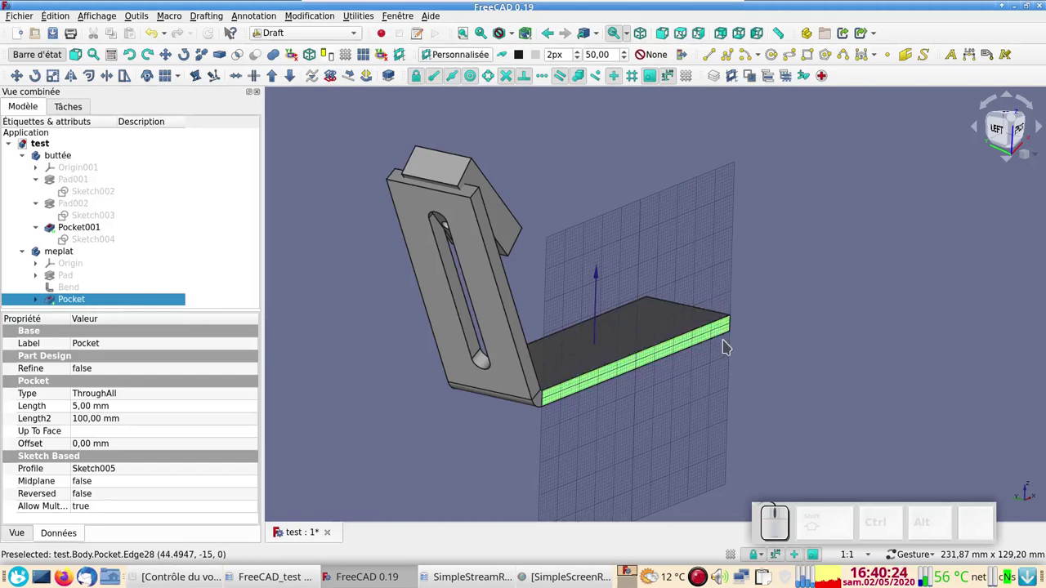
Step: Deselect, set the front view and open the working plane task panel
click(837, 281)
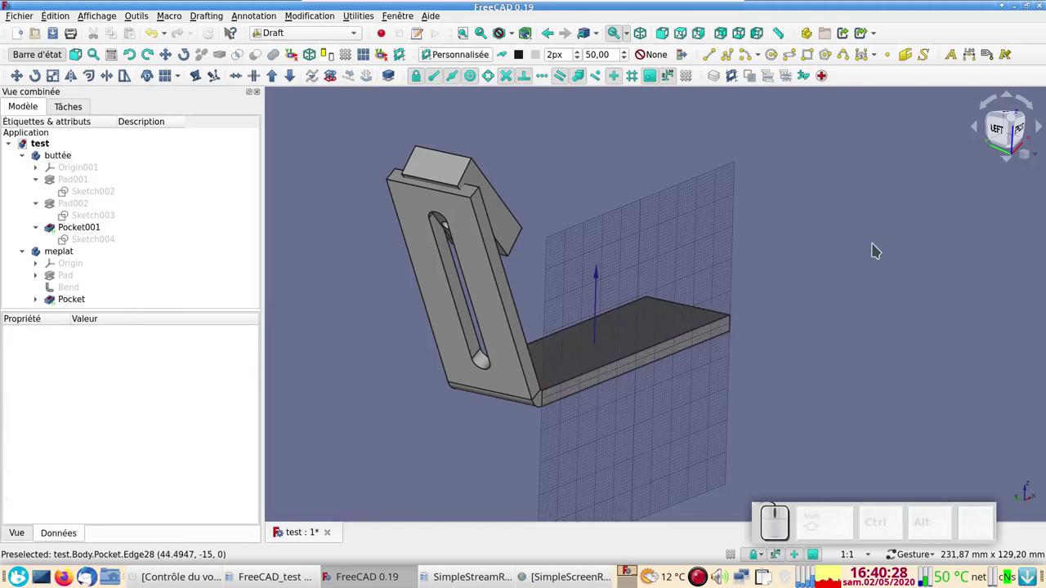
key(KP_1)
drag(762, 185, 706, 185)
drag(858, 184, 903, 222)
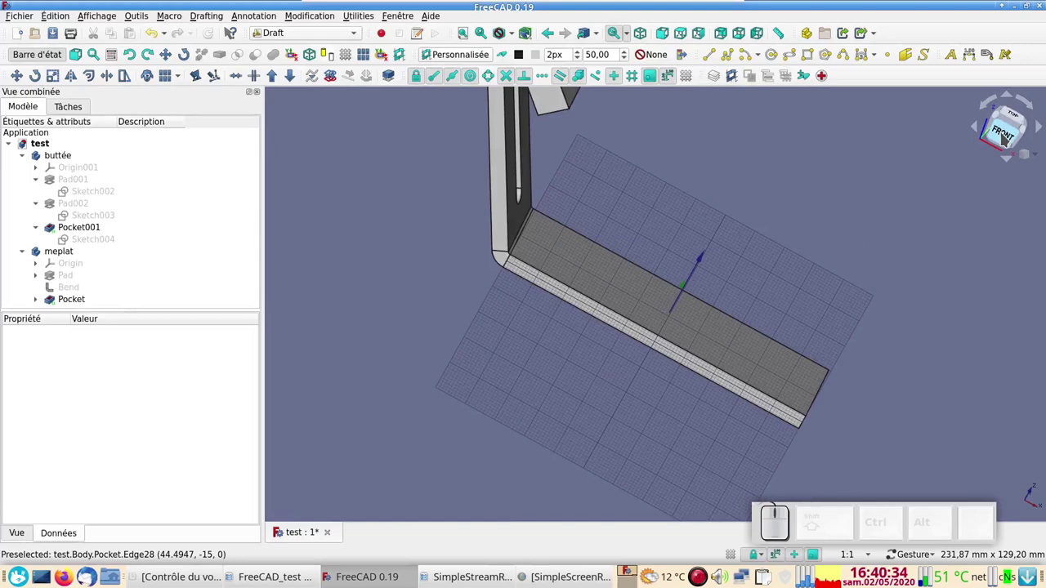
double_click(1006, 136)
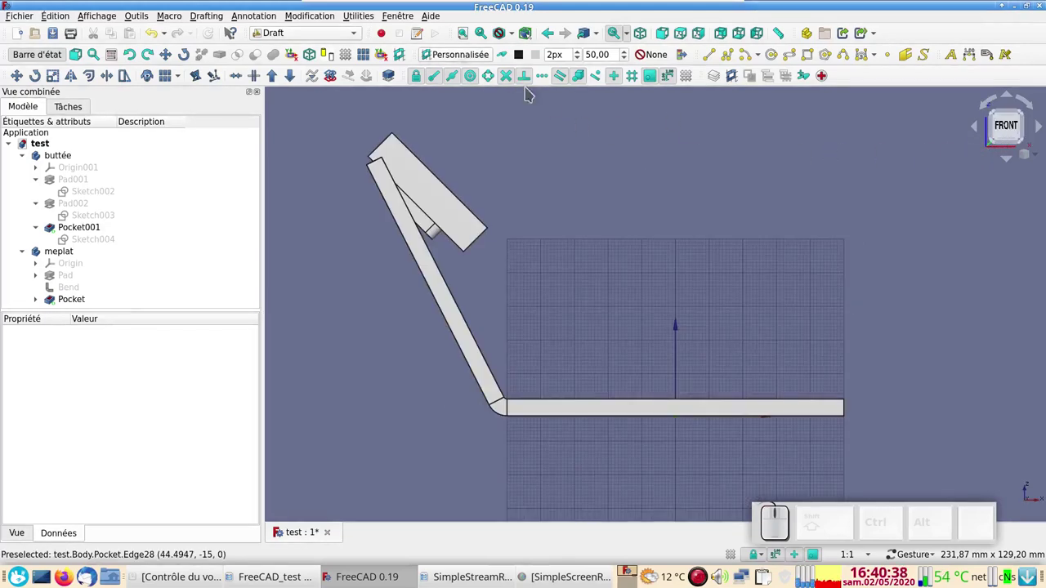
click(599, 176)
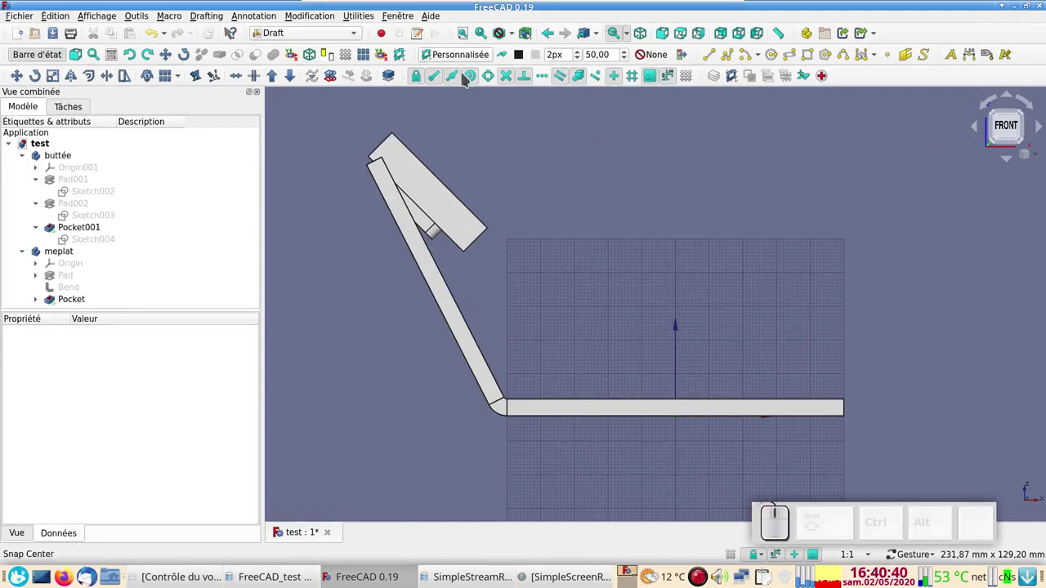
Step: Try Align to view, then set the working plane to the front (XZ) plane
click(465, 58)
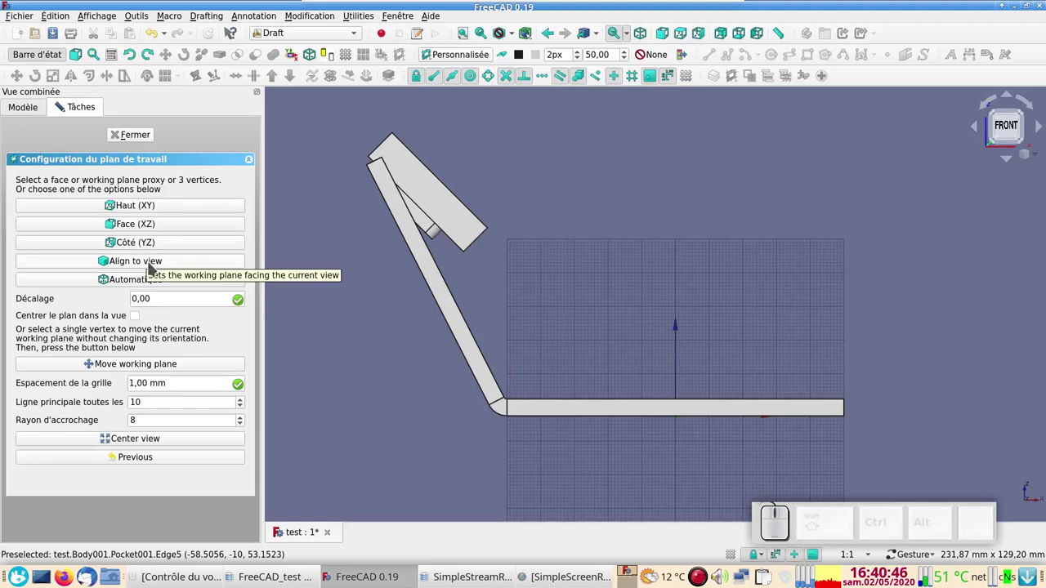
click(156, 268)
drag(368, 335, 465, 343)
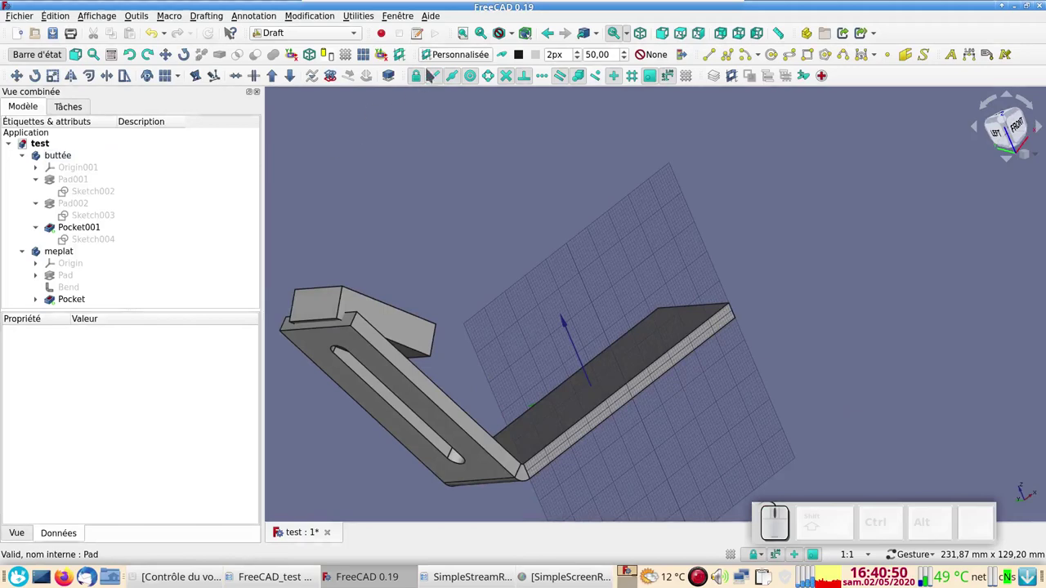
click(446, 60)
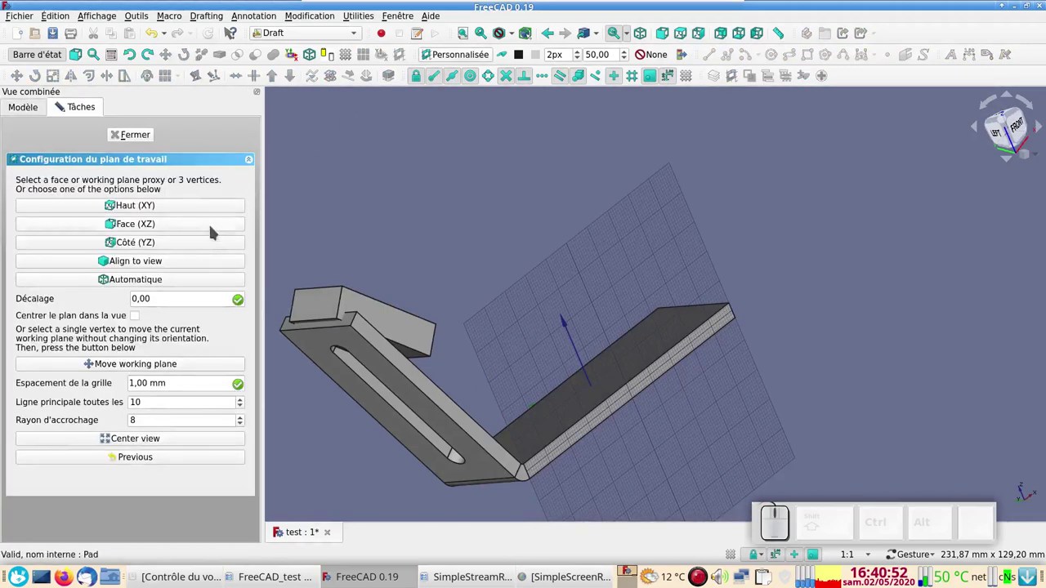
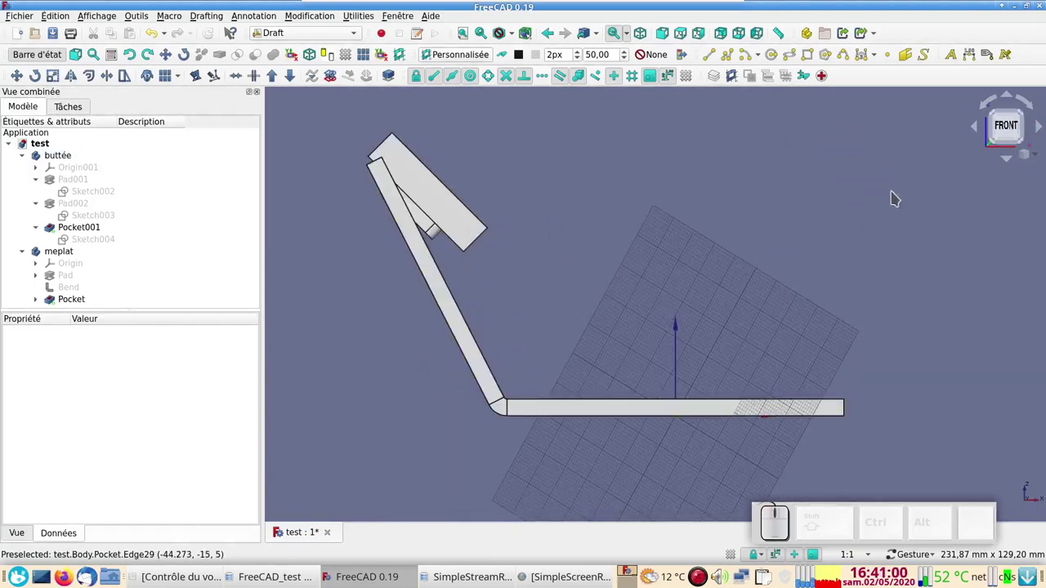
click(1013, 130)
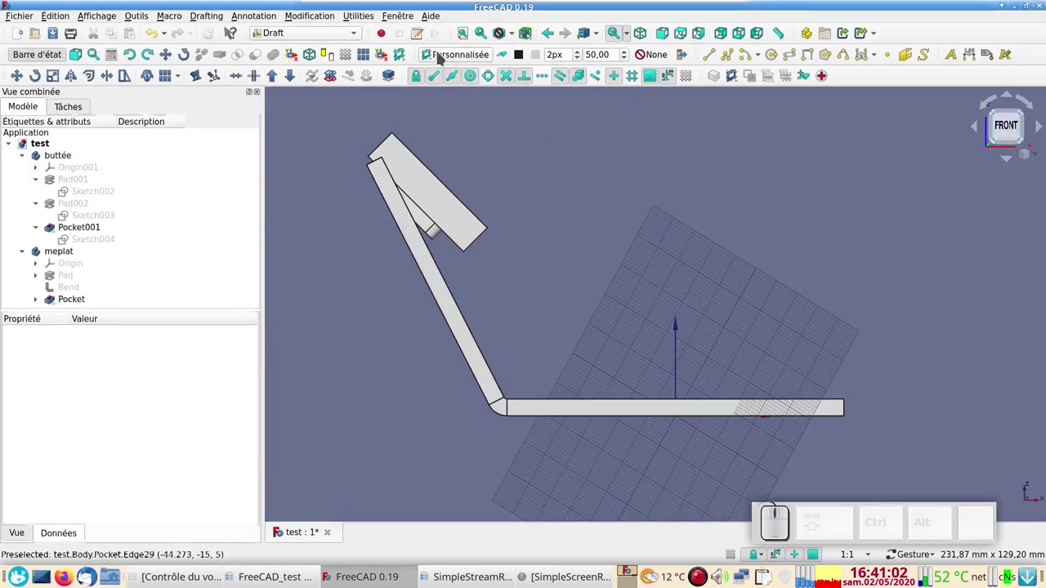
click(459, 60)
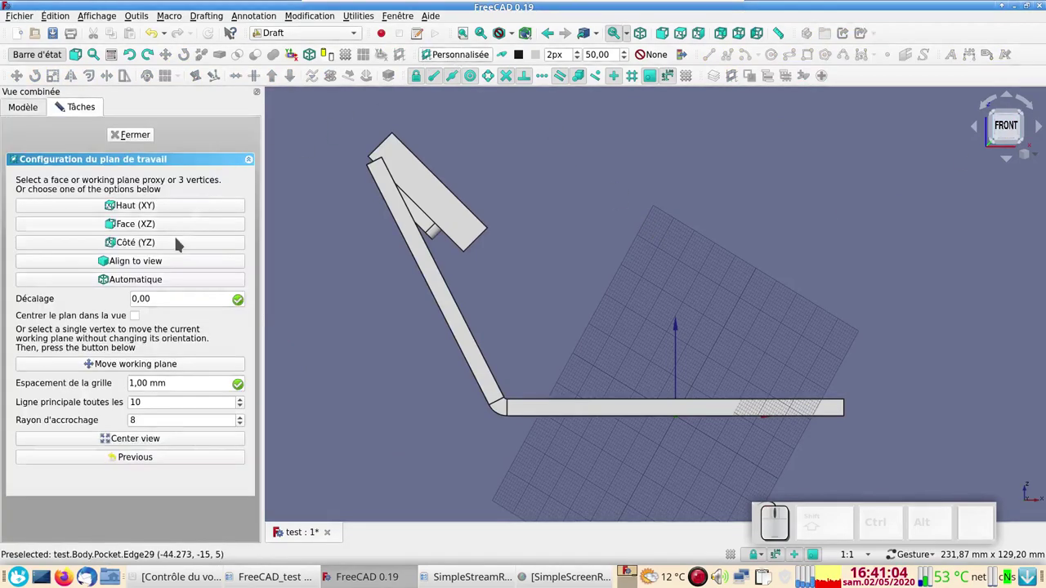
click(185, 265)
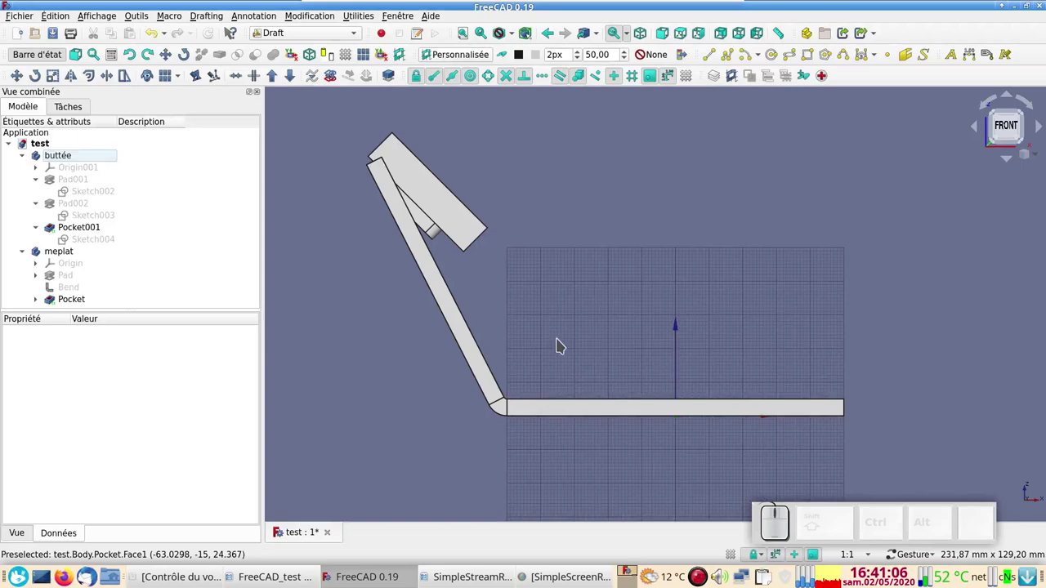
drag(609, 326, 409, 370)
drag(409, 371, 408, 340)
click(407, 343)
key(KP_1)
click(461, 215)
right_click(623, 201)
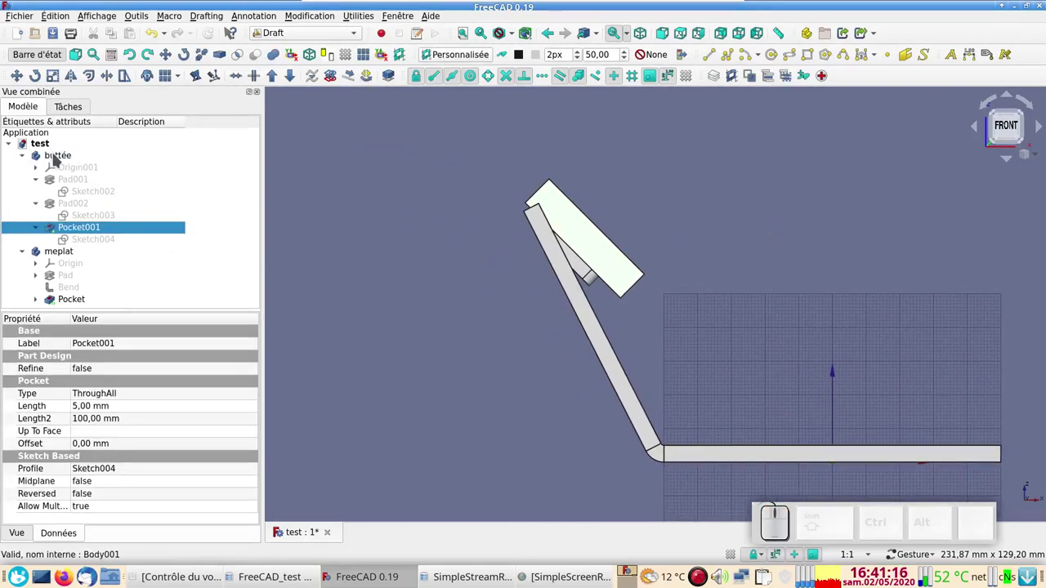
click(60, 159)
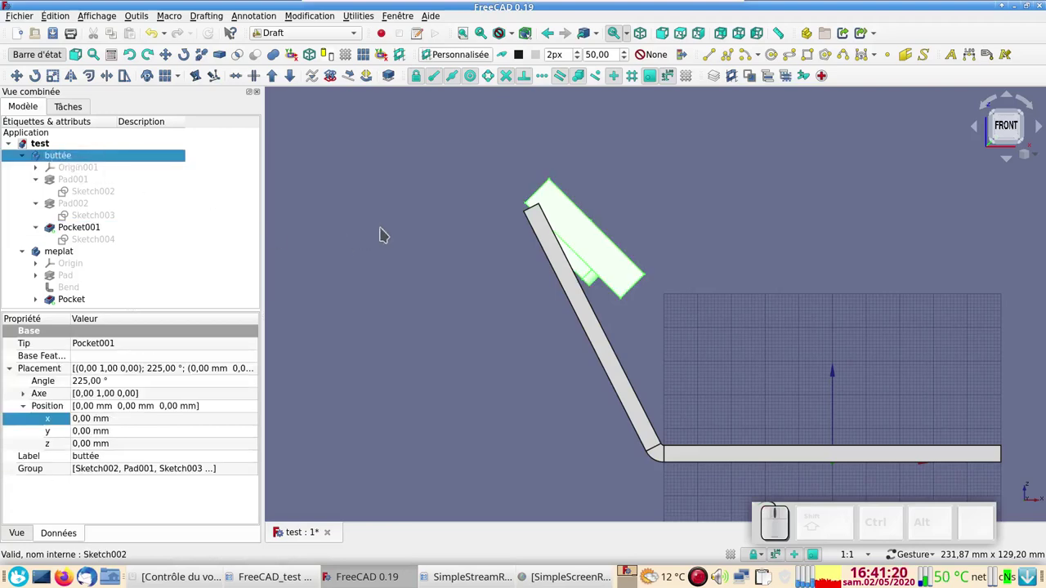
drag(417, 239, 545, 337)
scroll(up, 3)
drag(545, 345, 701, 315)
right_click(711, 327)
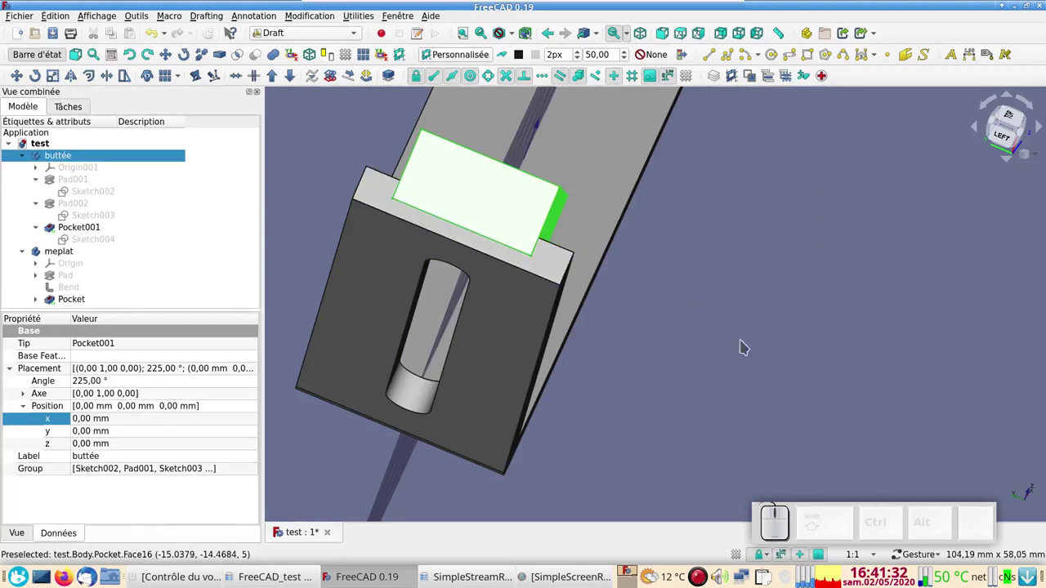
drag(789, 363, 858, 371)
Step: Set the draw style to Wireframe, zoom on the block and select the buttée body
drag(599, 171, 650, 250)
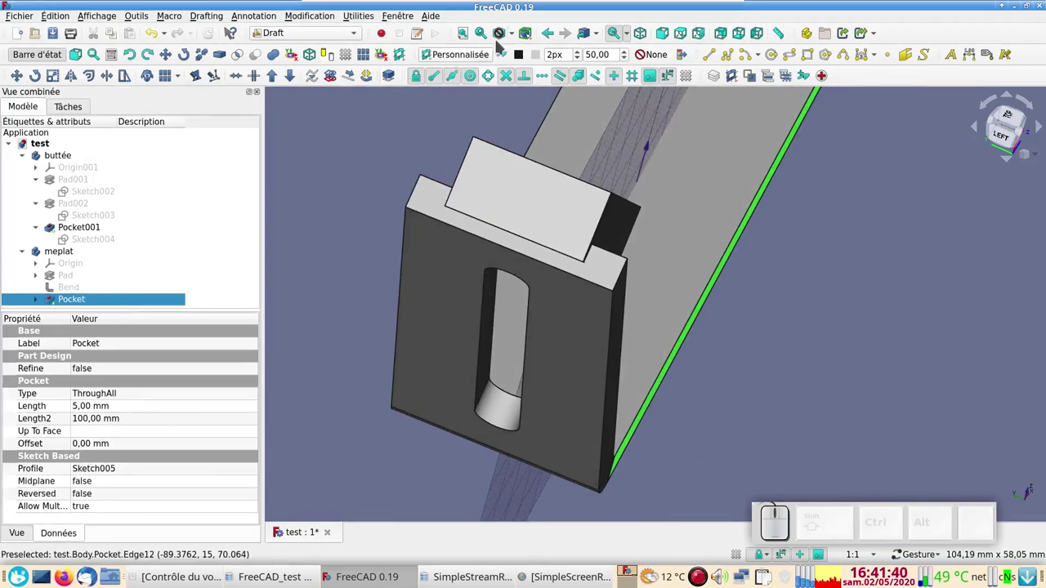
click(517, 35)
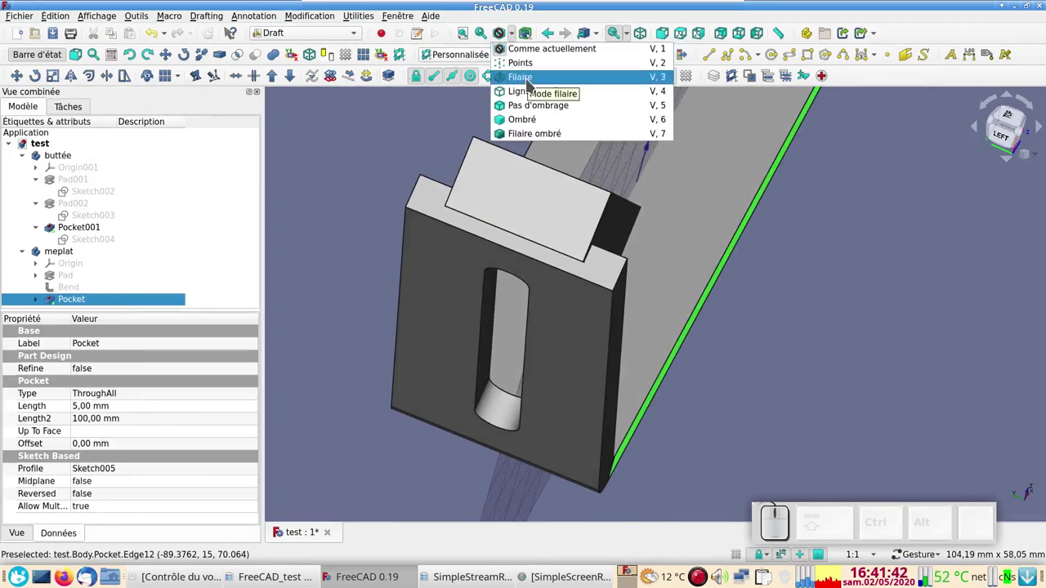
click(532, 83)
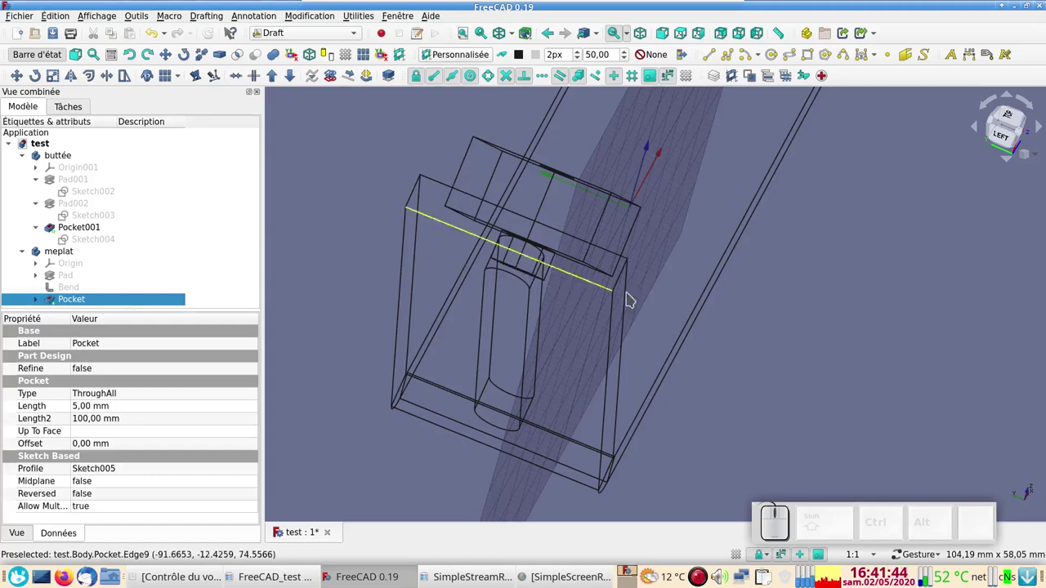
double_click(750, 336)
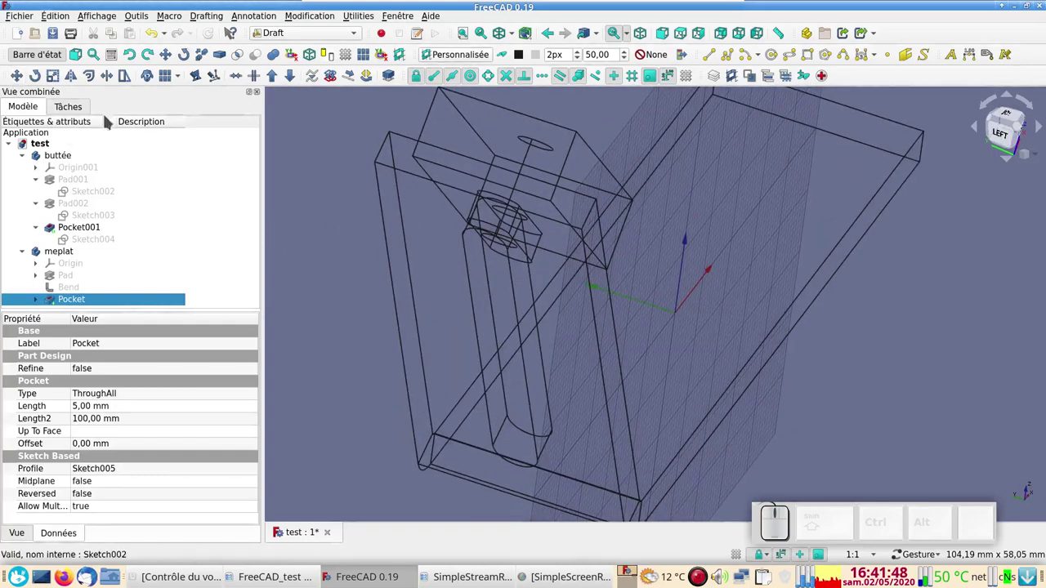
click(472, 178)
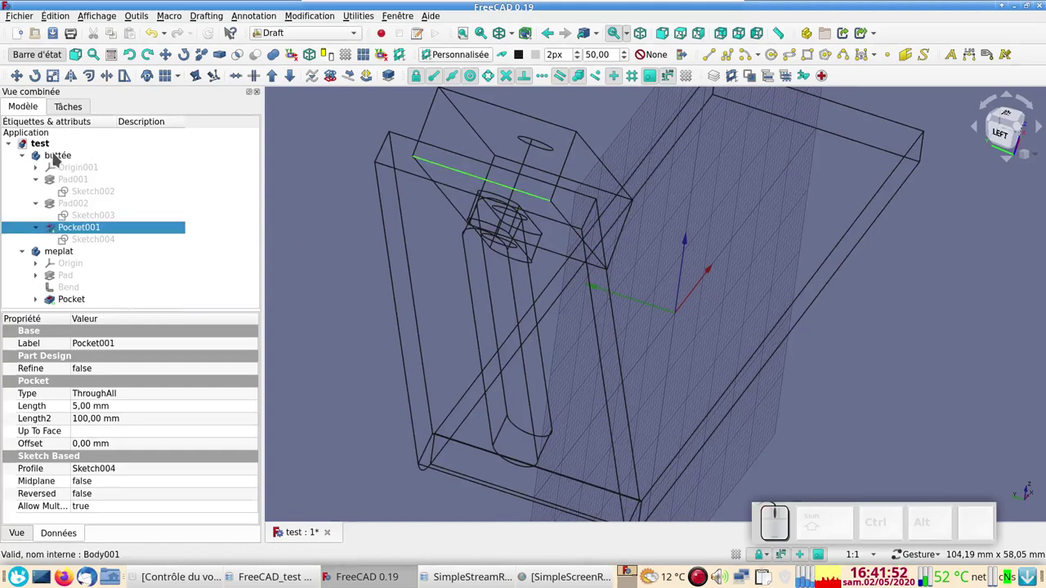
click(60, 158)
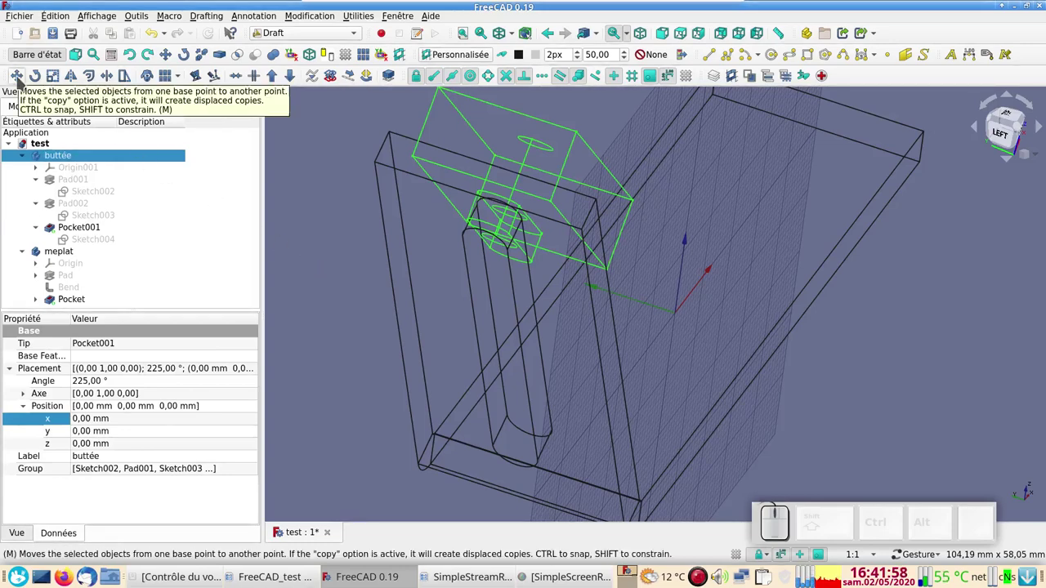
Step: Begin a Draft Move of the stop block from an edge midpoint as base point
click(498, 215)
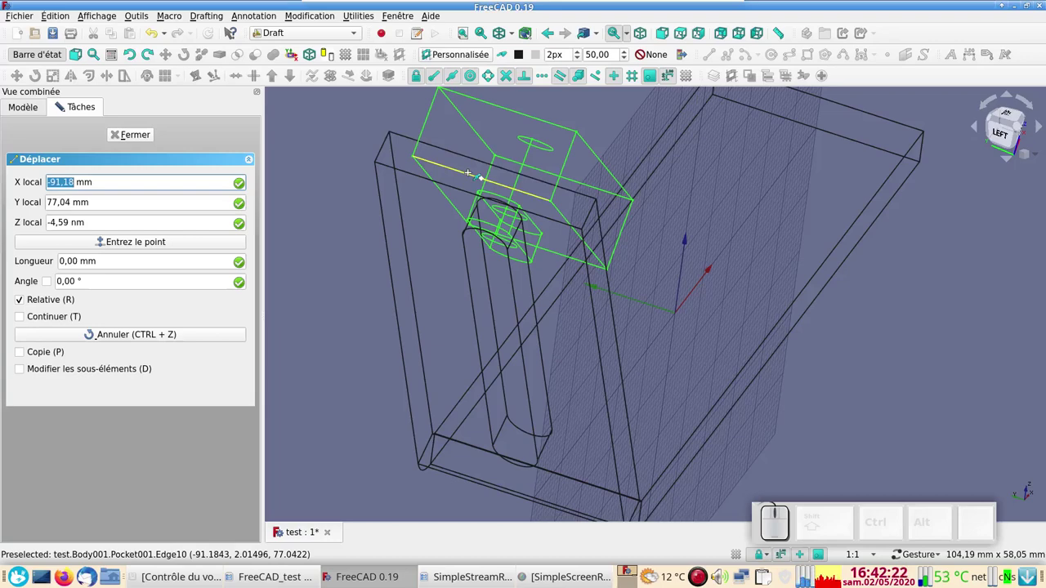
click(499, 215)
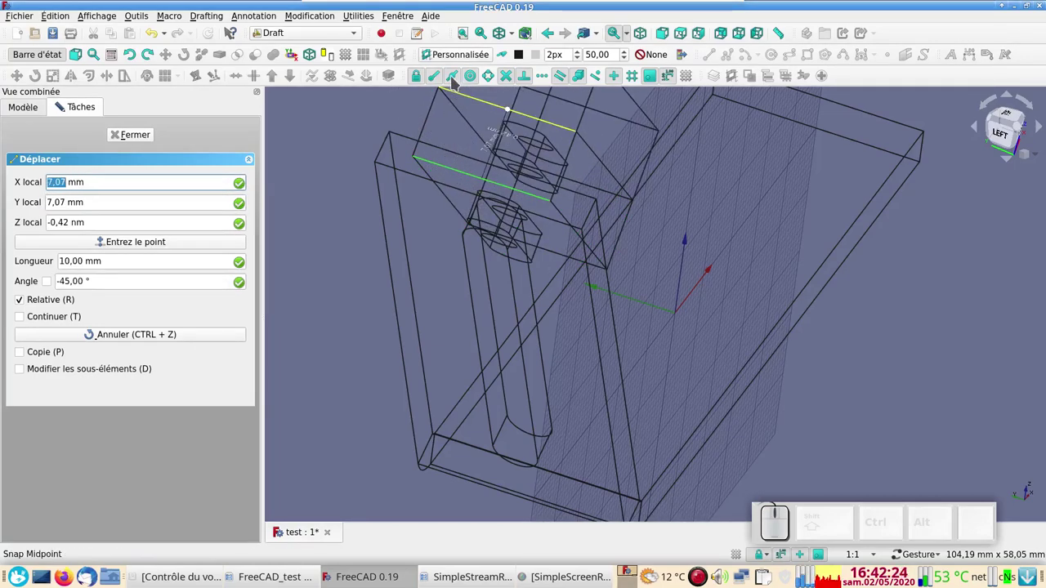
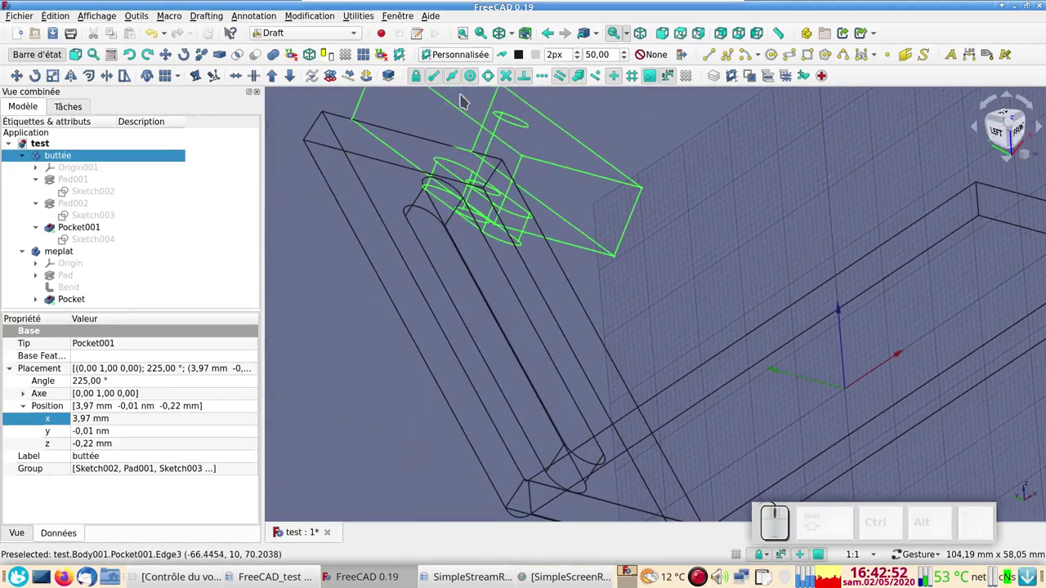
Step: Switch back to shaded display and orbit to a front view framing block and bracket
click(516, 34)
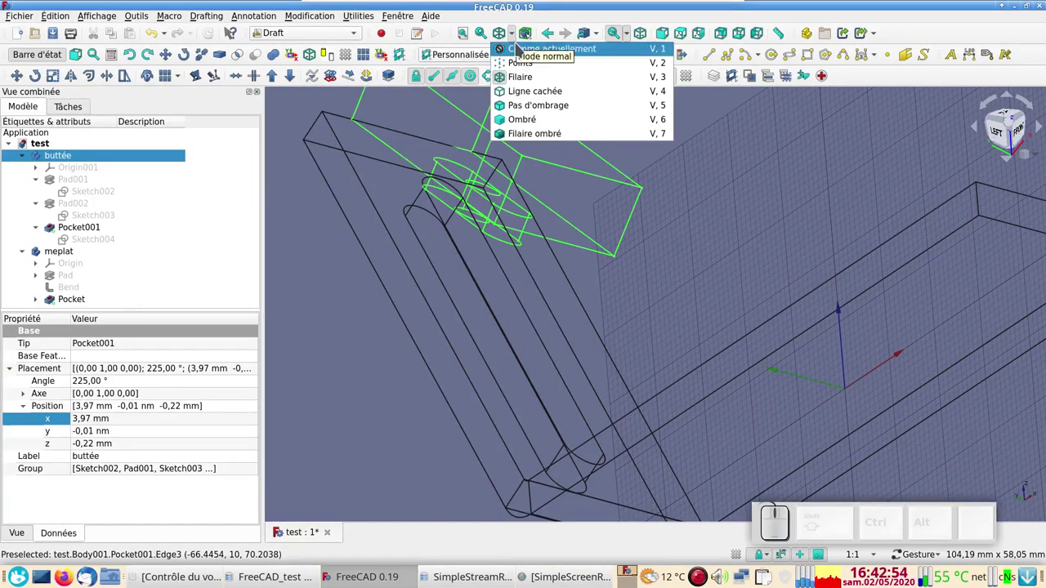
click(522, 52)
scroll(down, 3)
drag(750, 335, 592, 317)
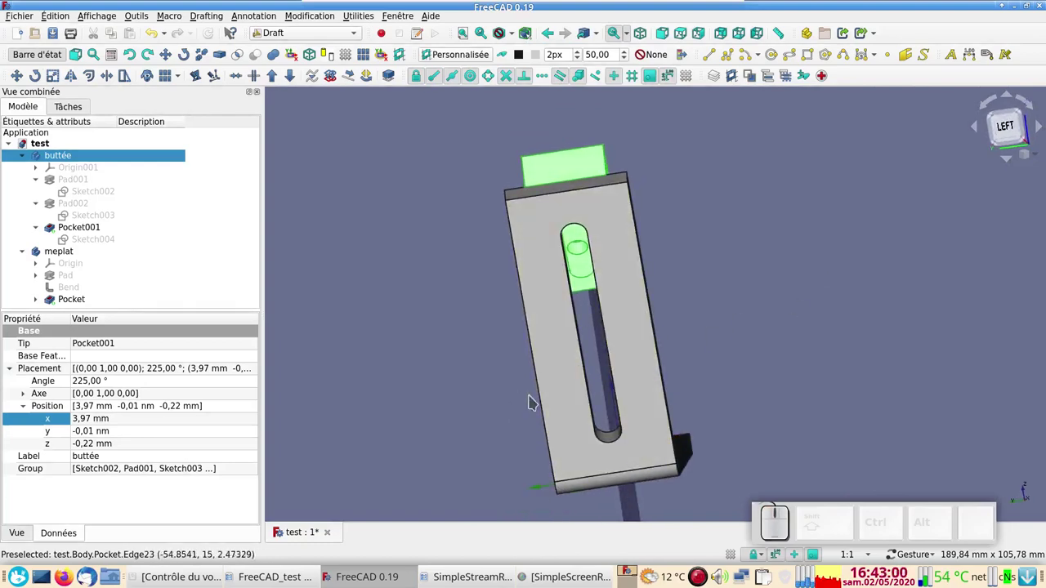
drag(852, 327, 557, 209)
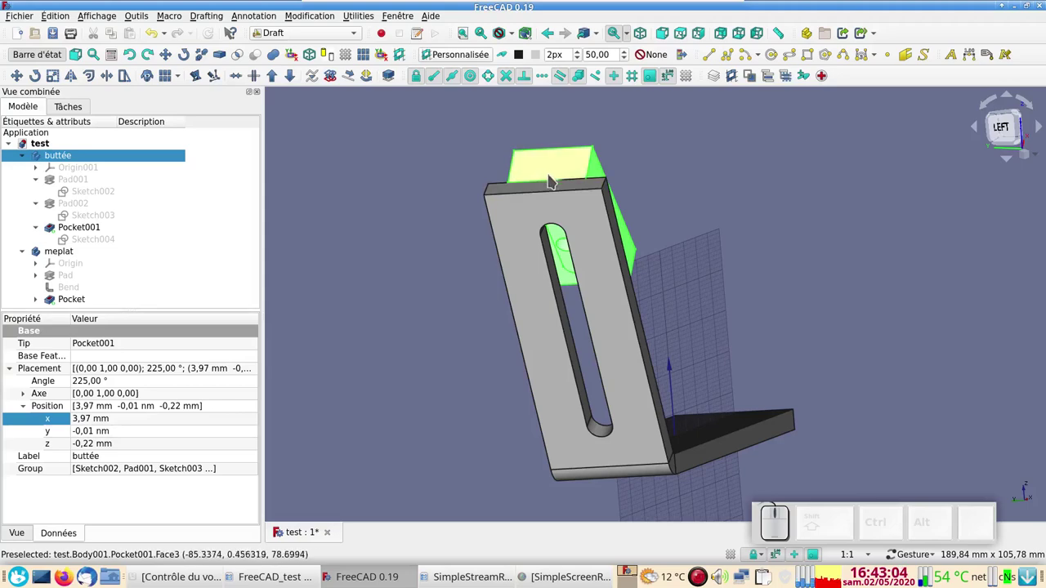
drag(825, 262, 594, 293)
key(KP_1)
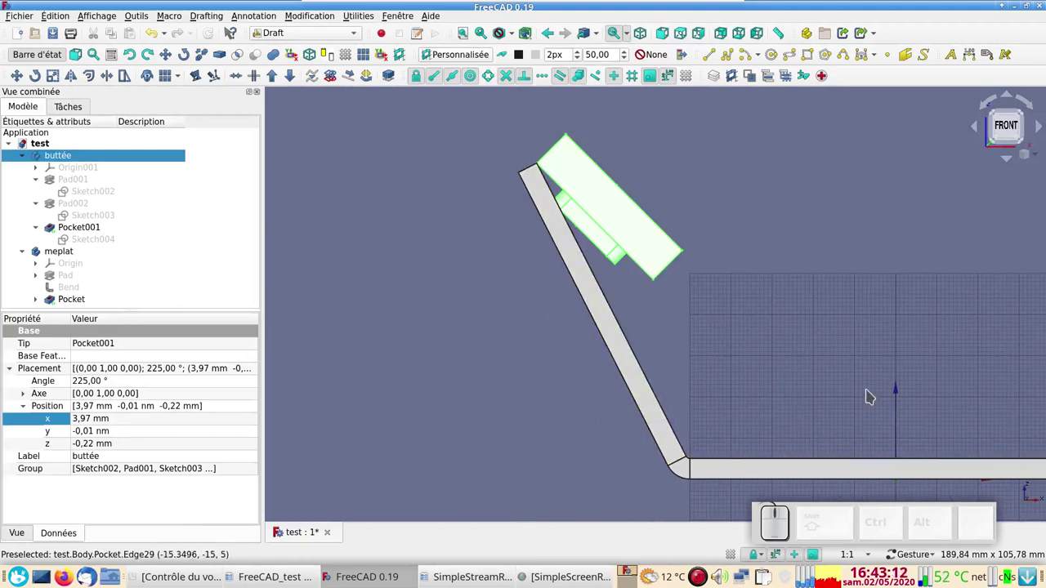
drag(572, 388, 481, 371)
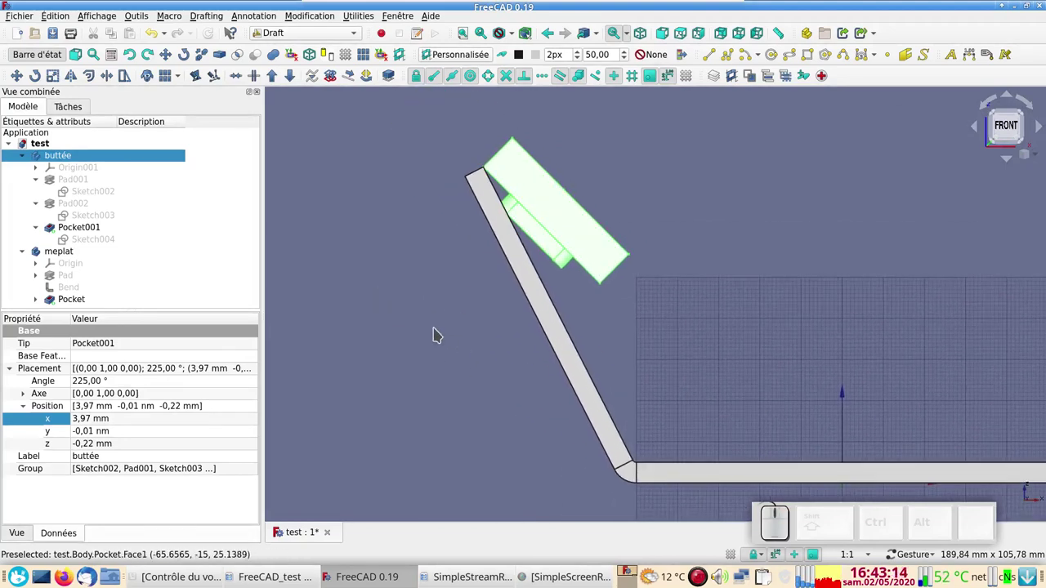
Step: Select the buttée body in the Model tree
click(576, 221)
click(72, 155)
click(361, 245)
click(113, 154)
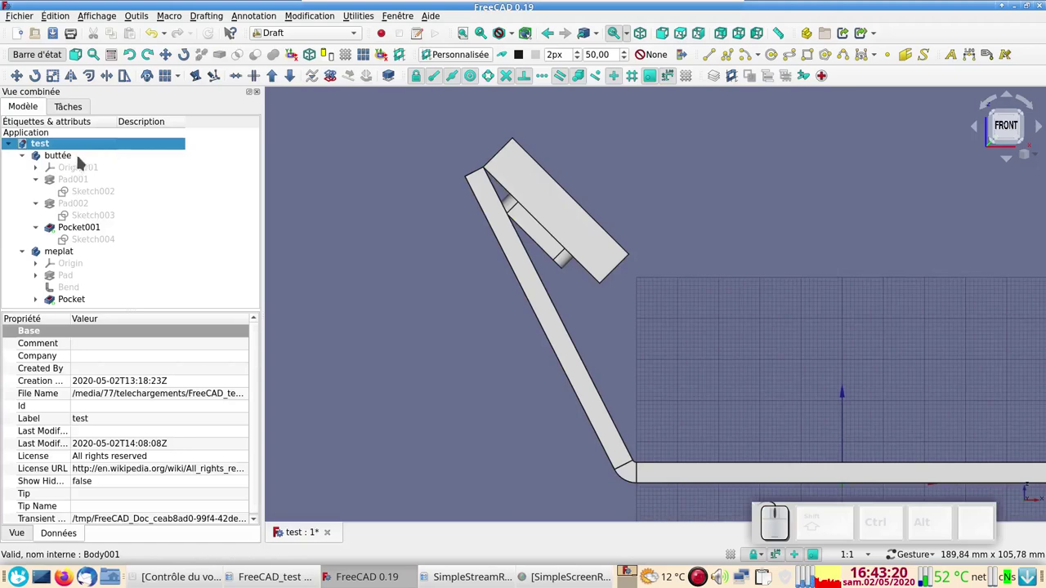
Step: Draft Rotate the buttée block to 117° so it lies flush along the slanted bracket arm
click(82, 161)
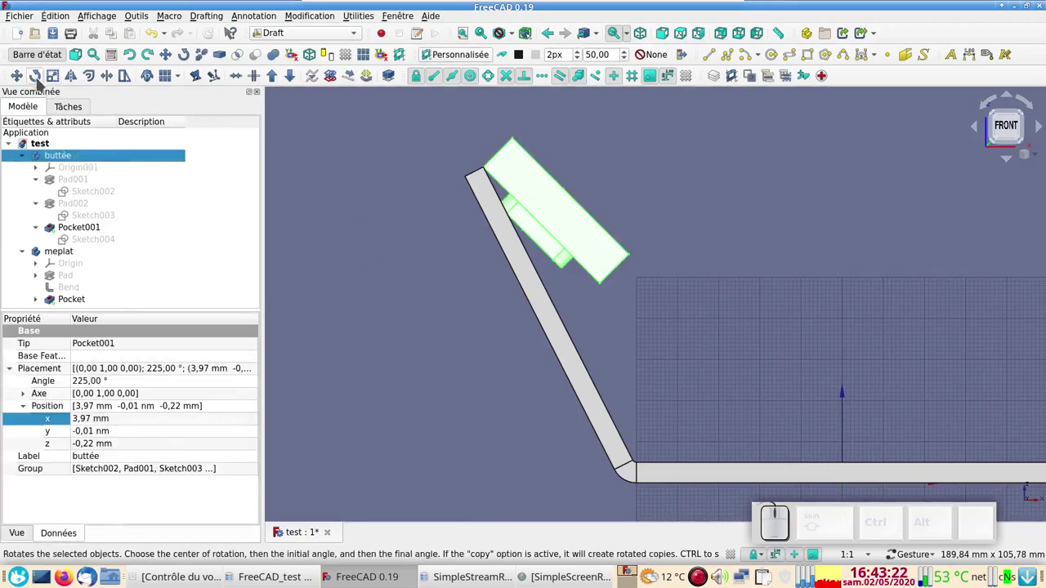
click(41, 81)
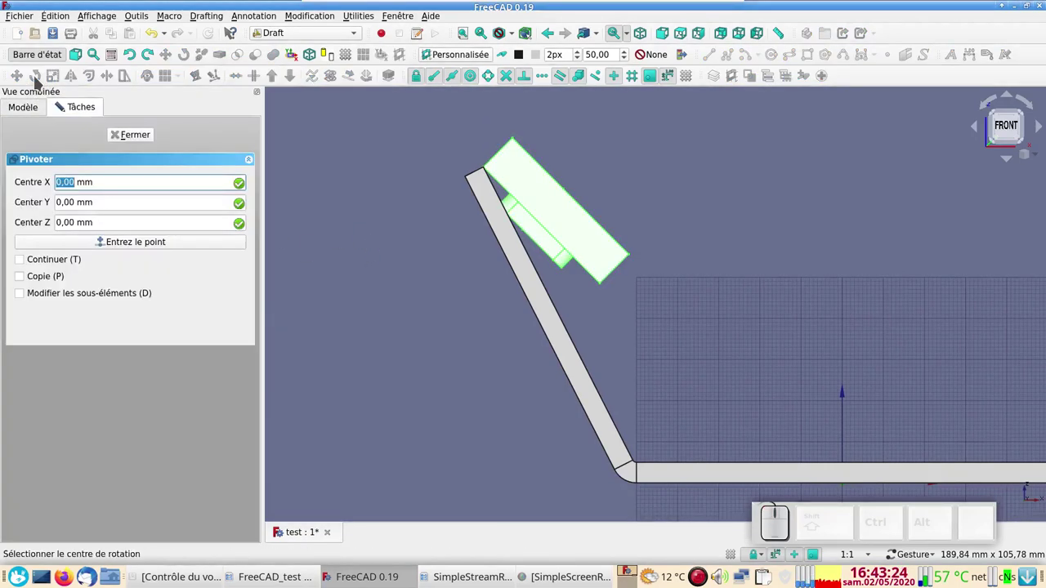
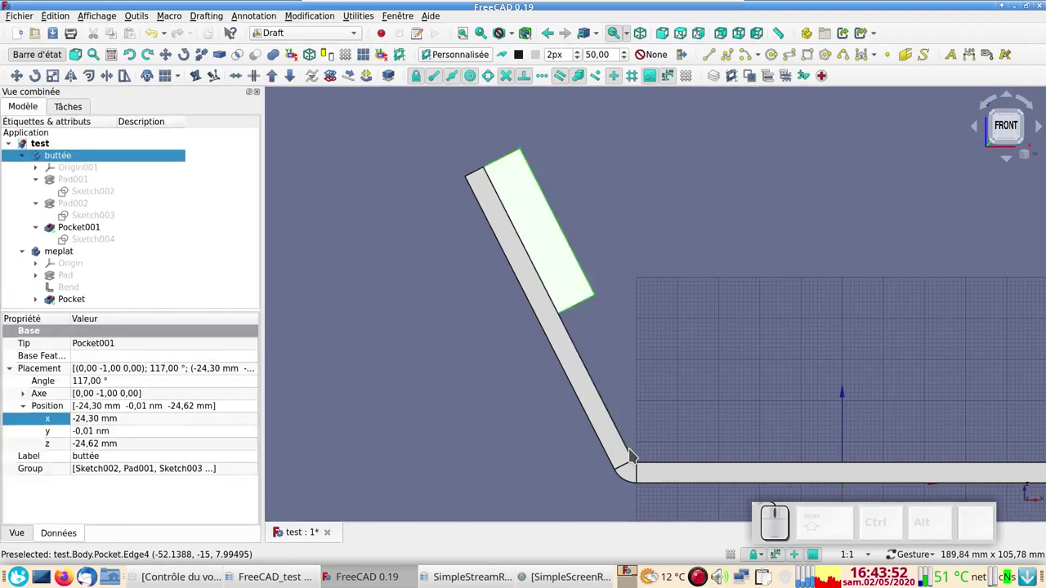
drag(464, 381, 457, 380)
scroll(down, 3)
drag(430, 346, 360, 316)
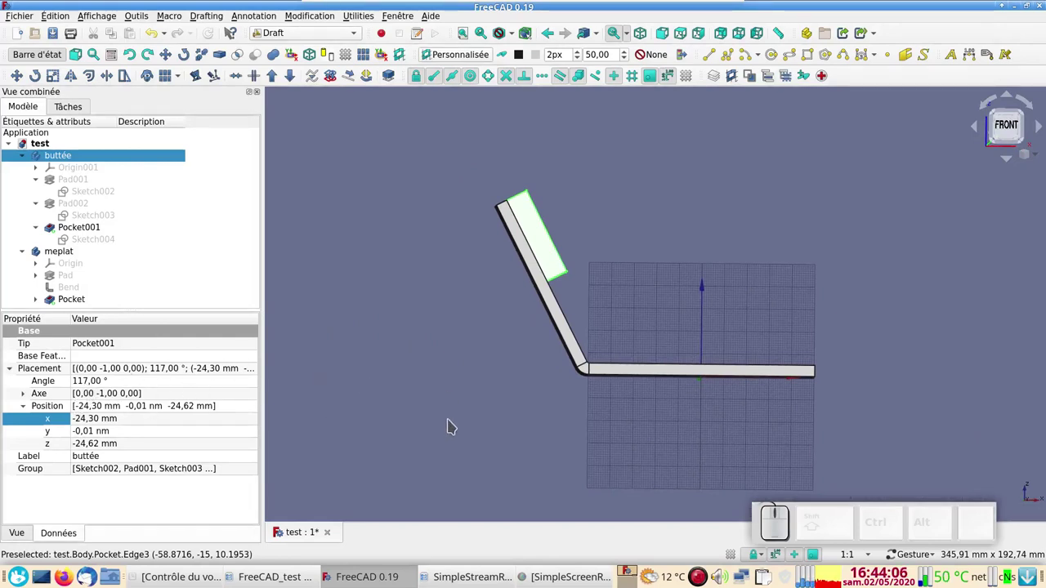
key(KP_1)
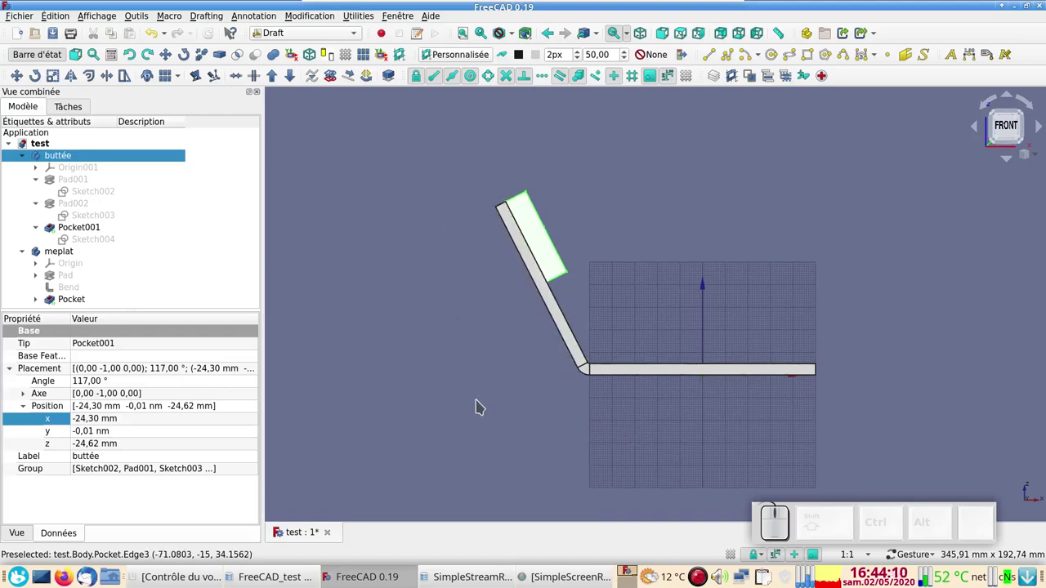
scroll(up, 3)
right_click(393, 339)
click(383, 356)
drag(389, 332, 460, 337)
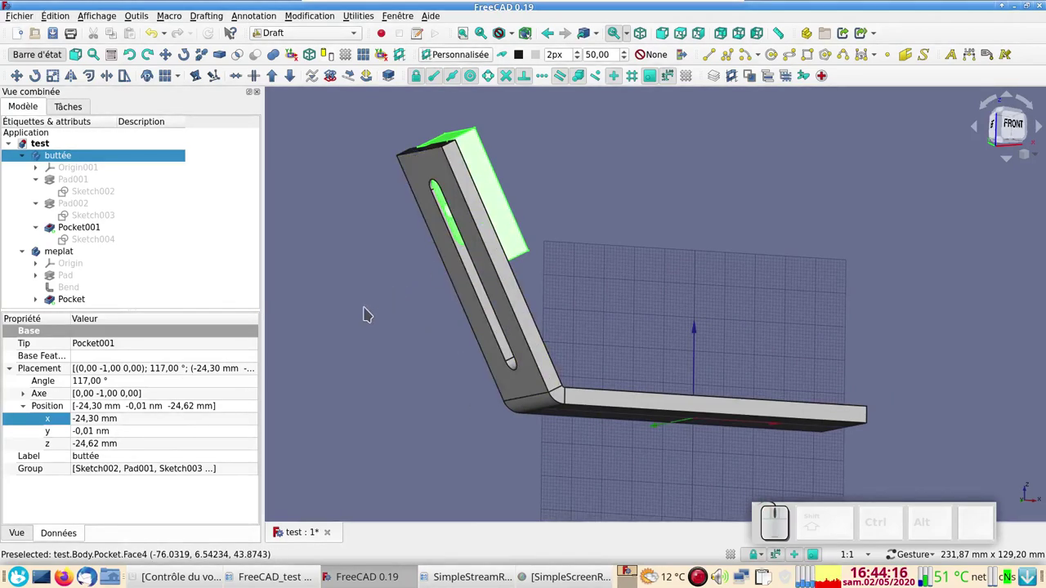
click(371, 310)
scroll(up, 3)
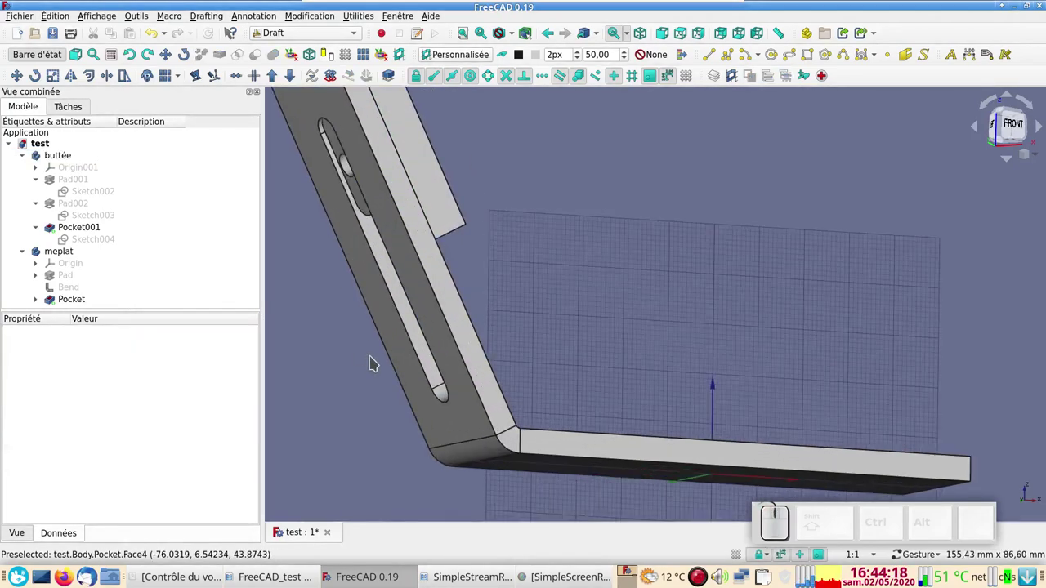
scroll(down, 3)
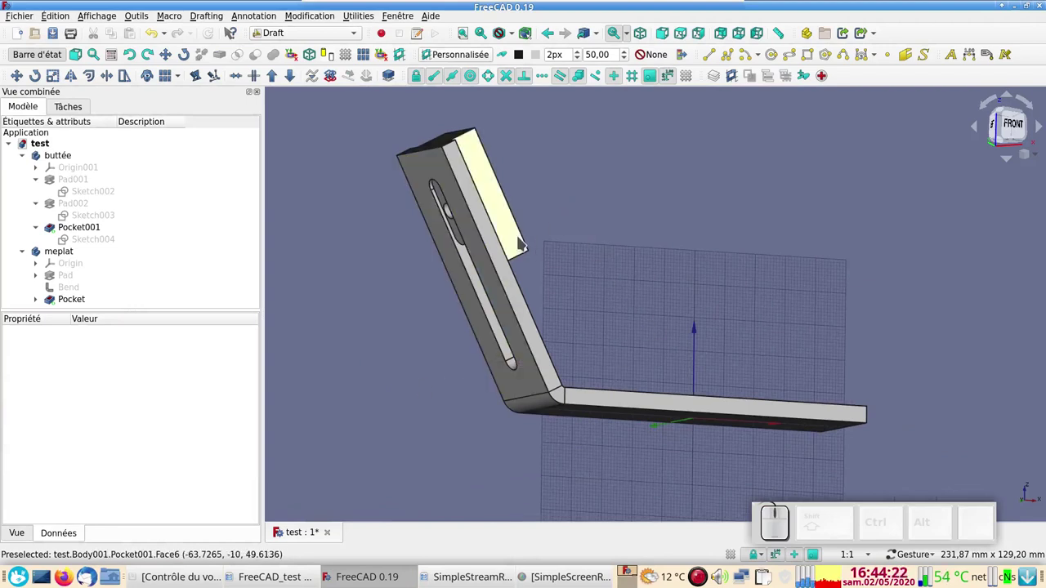
click(68, 158)
click(69, 158)
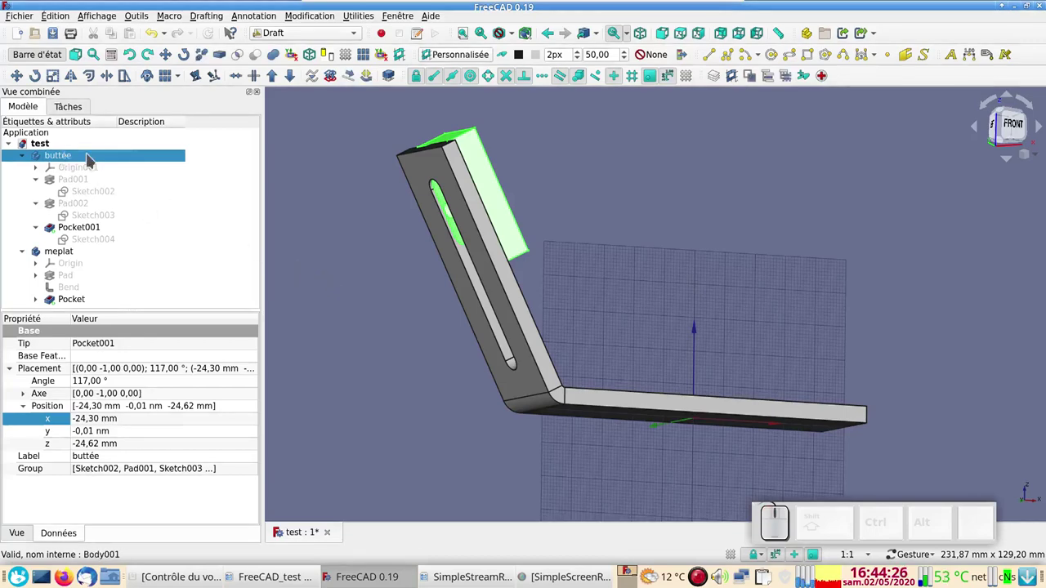
Step: Transform the buttée block, sliding it down the arm so its hole lines up in the slot
right_click(96, 160)
click(139, 177)
scroll(down, 3)
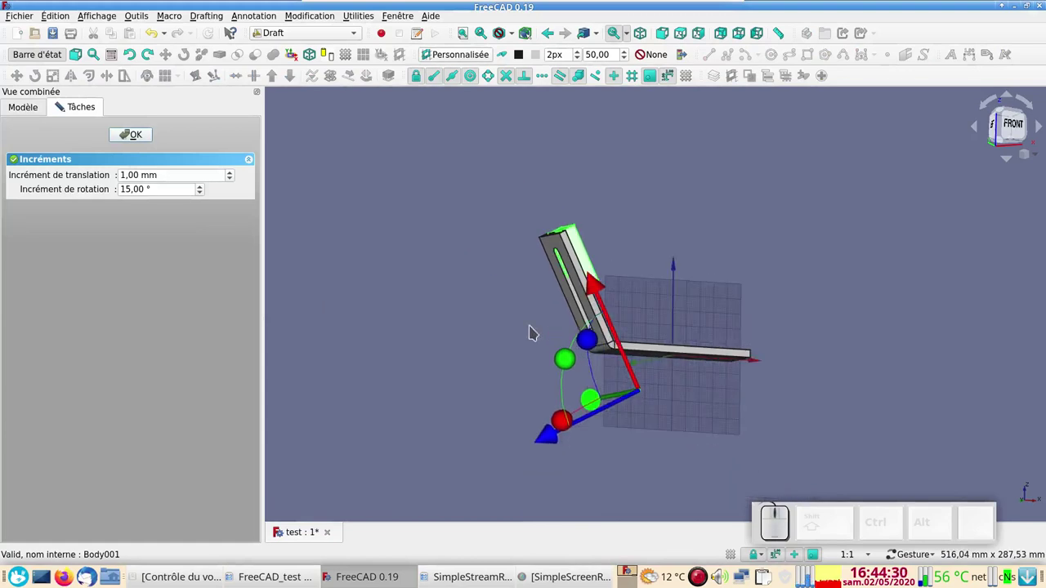
drag(511, 319, 564, 315)
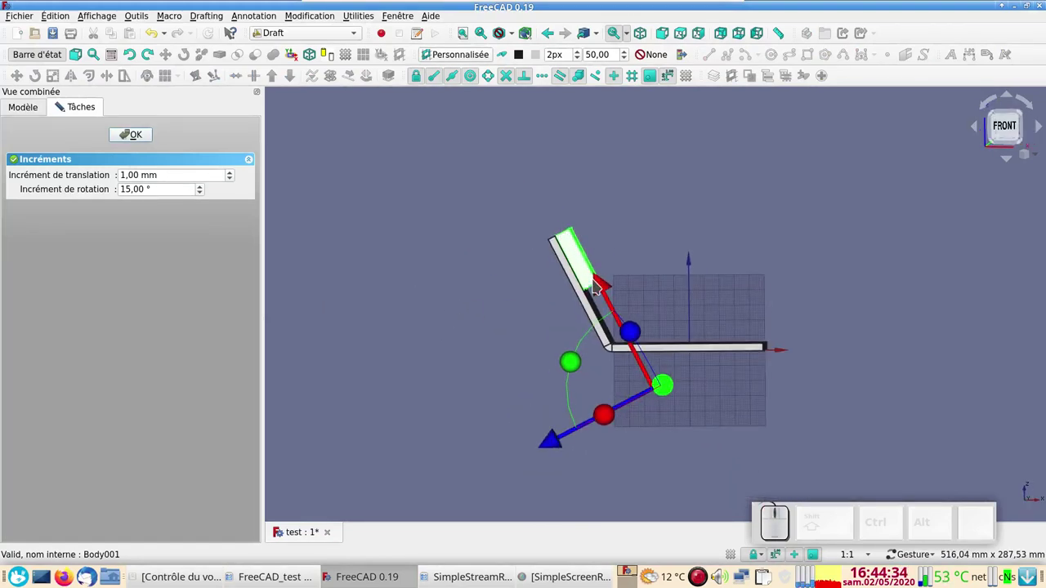
drag(599, 284, 621, 289)
drag(604, 292, 626, 314)
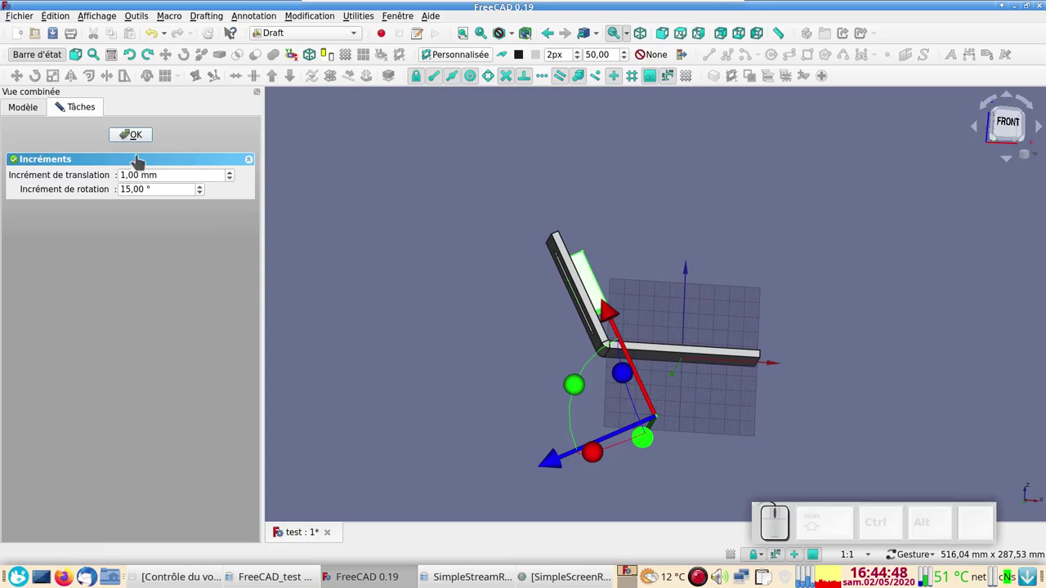
click(137, 140)
Step: Orbit and zoom to look straight at the slot
drag(418, 325, 532, 288)
scroll(up, 3)
click(360, 255)
scroll(up, 3)
drag(660, 230, 527, 276)
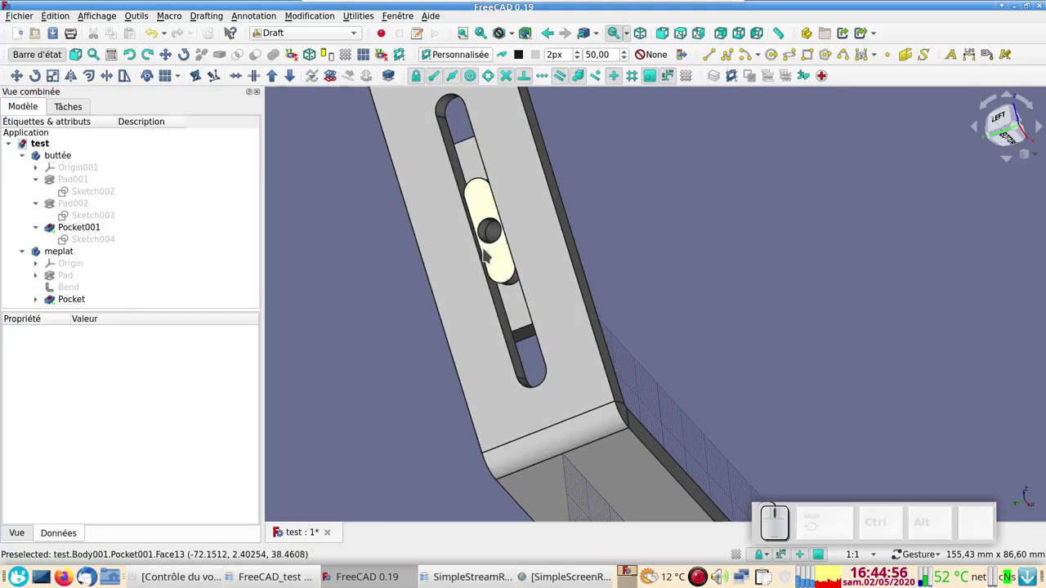
Step: Select the block's hole edge and switch to the Fasteners workbench
click(495, 247)
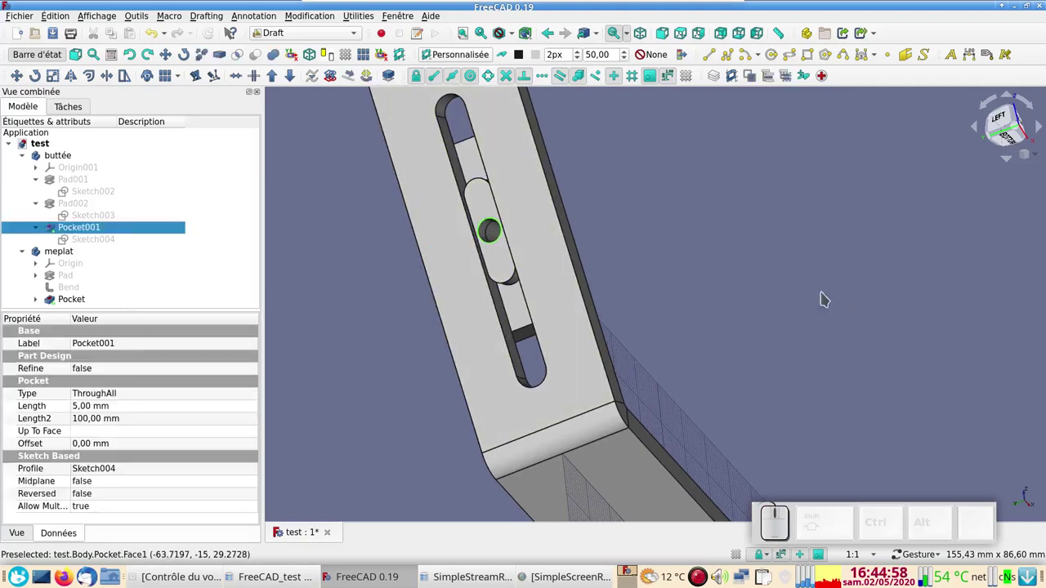
click(320, 31)
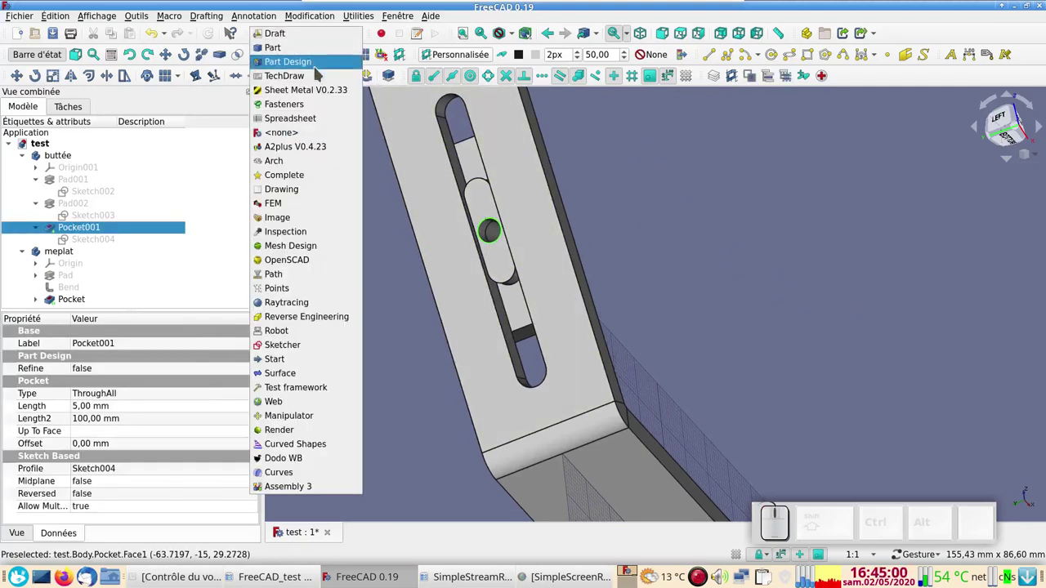
click(314, 106)
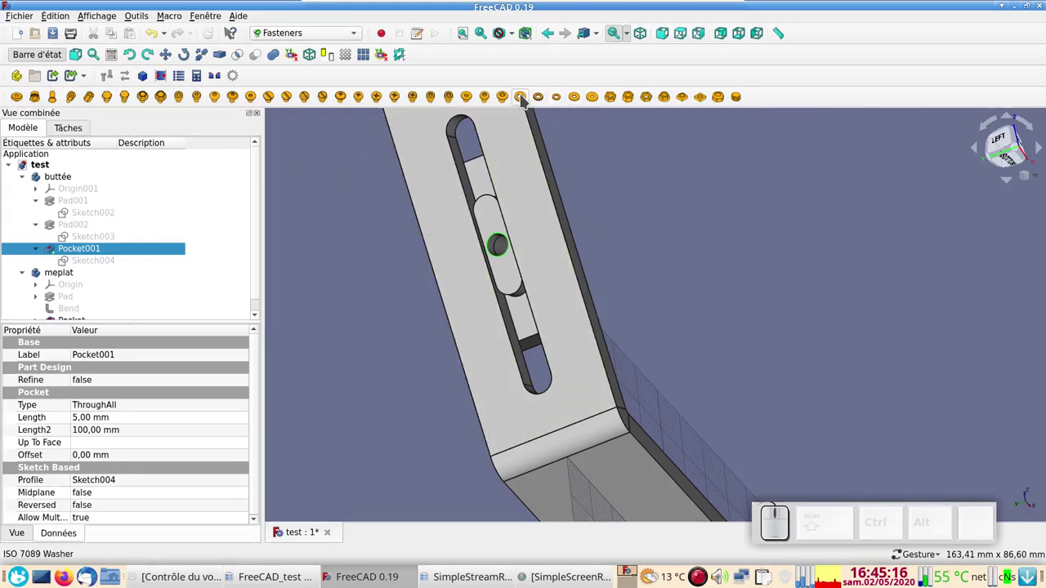
Step: Add an ISO 7089 M6 washer on the hole edge and select it
click(527, 100)
scroll(down, 3)
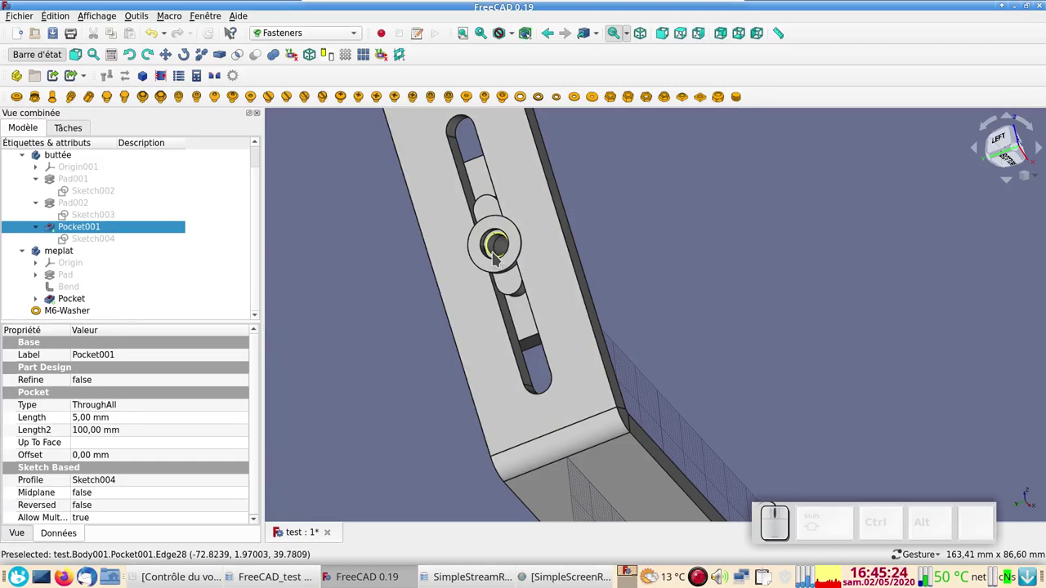
drag(673, 280, 516, 383)
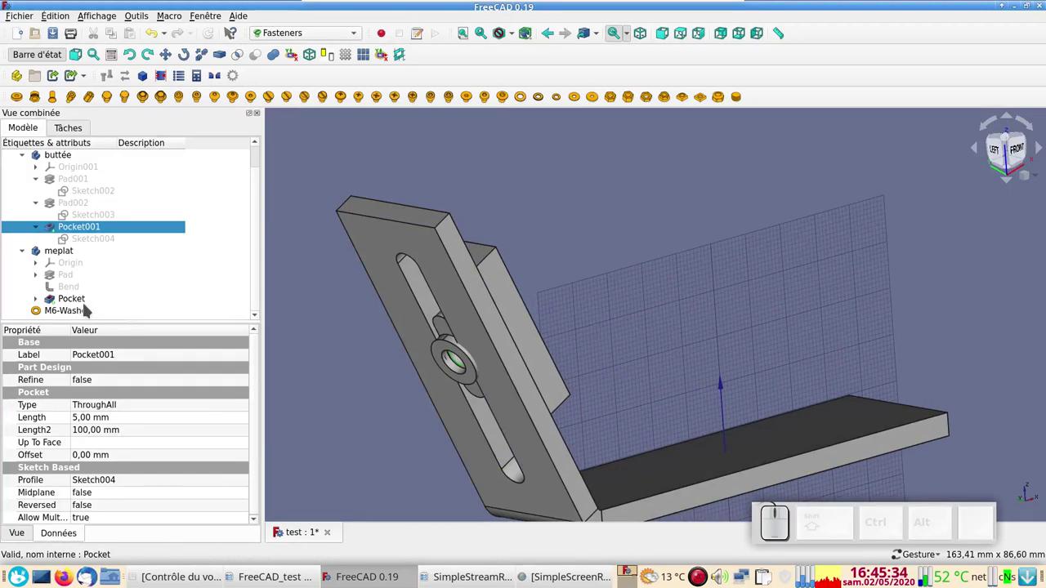
click(92, 310)
scroll(down, 3)
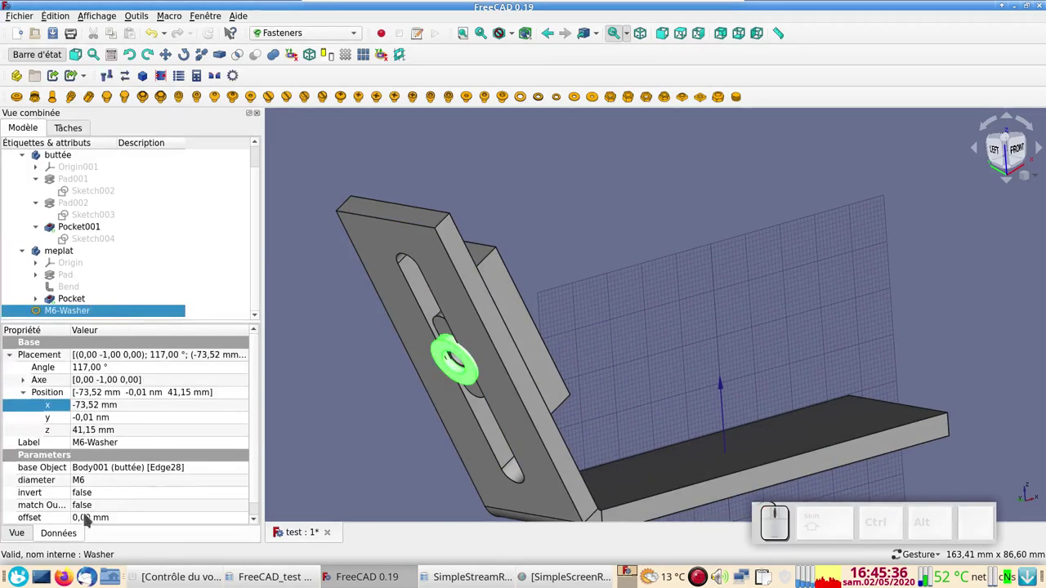
drag(261, 487, 127, 508)
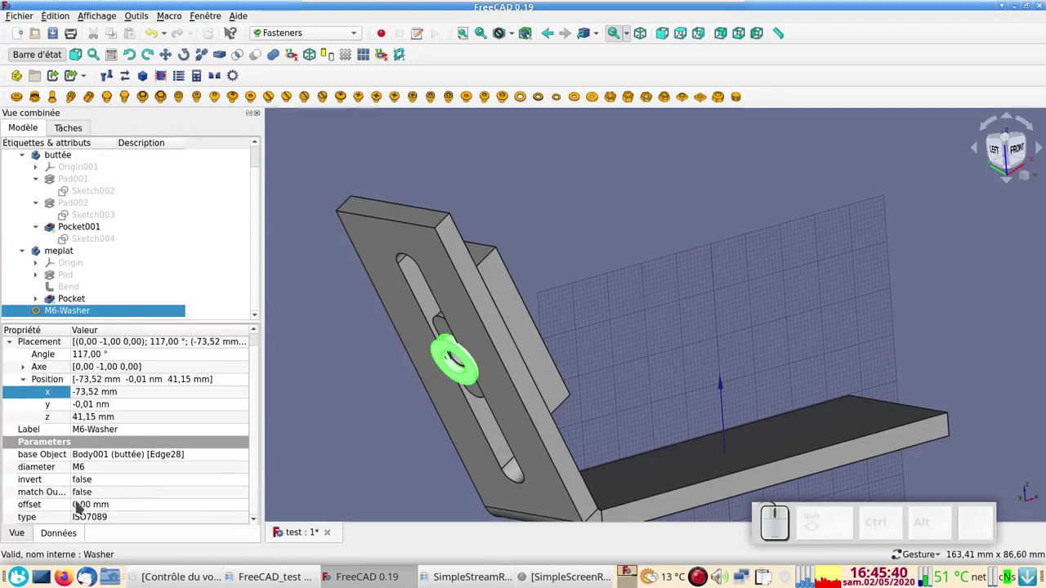
Step: Set the washer's offset to 1 mm and inspect it in the slot
click(103, 507)
key(KP_1)
key(KP_Enter)
drag(542, 318, 560, 382)
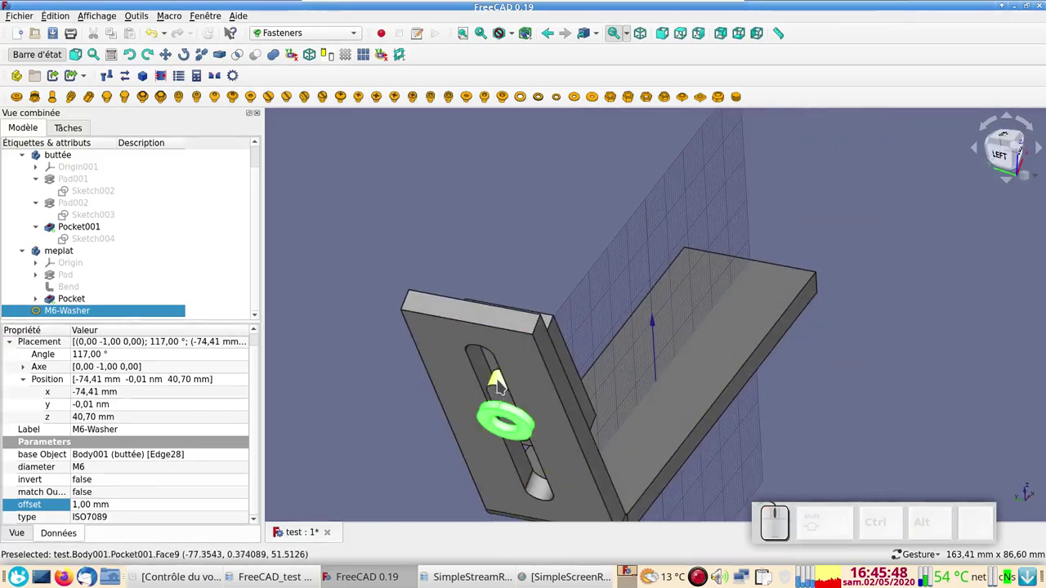
drag(381, 420, 356, 341)
click(360, 315)
click(489, 299)
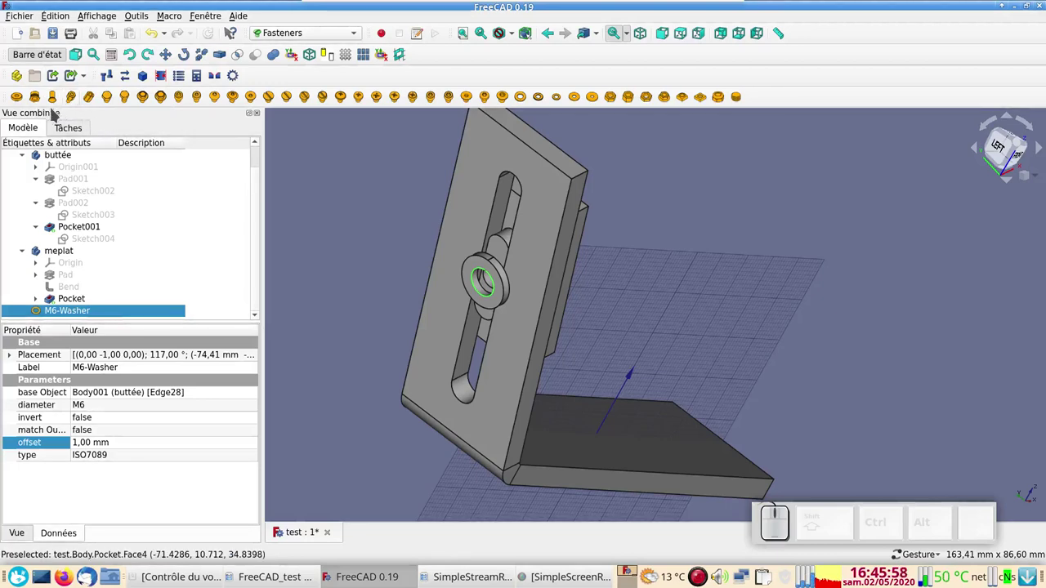
Step: Add an M6x12 hex screw through the washer and slot, then check the back of the assembly
click(111, 100)
click(111, 100)
drag(349, 218, 210, 388)
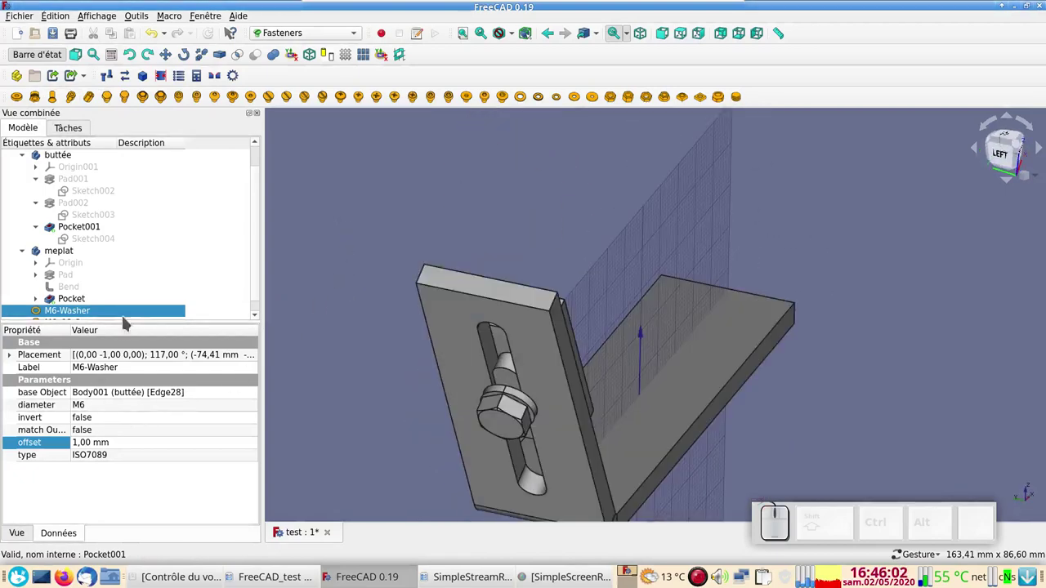
drag(260, 286, 144, 321)
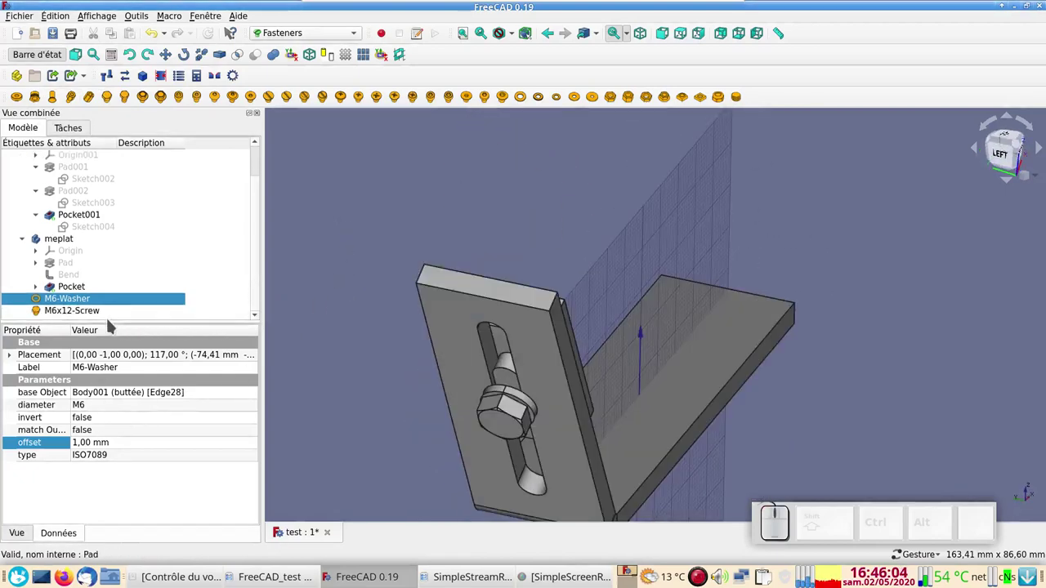
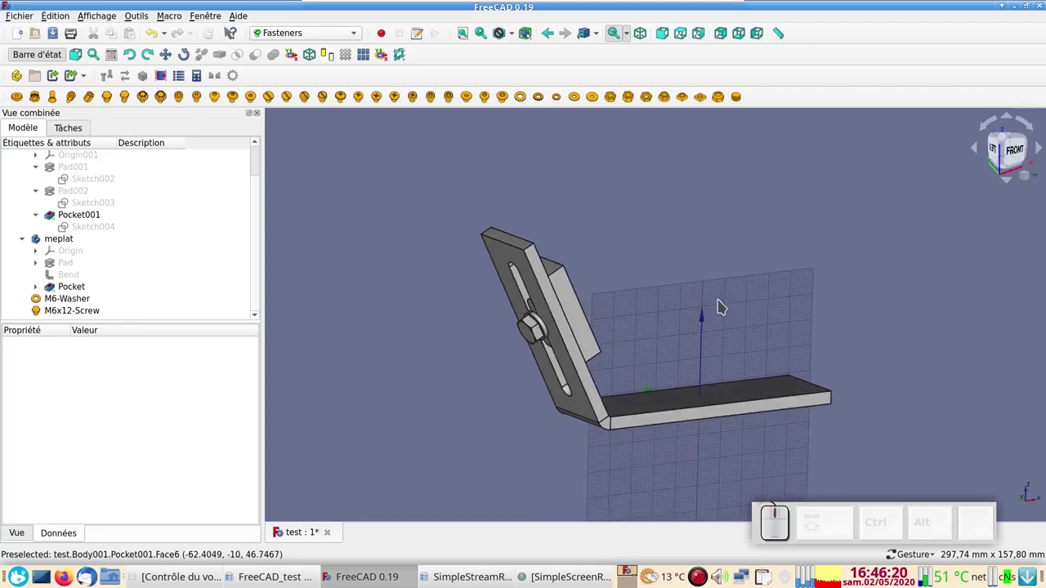
drag(928, 329, 715, 368)
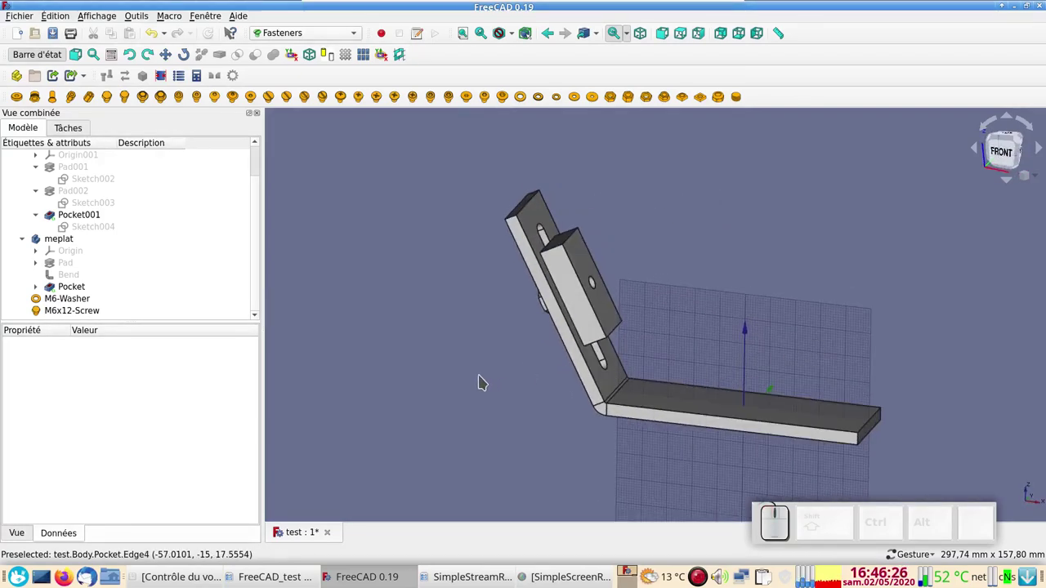